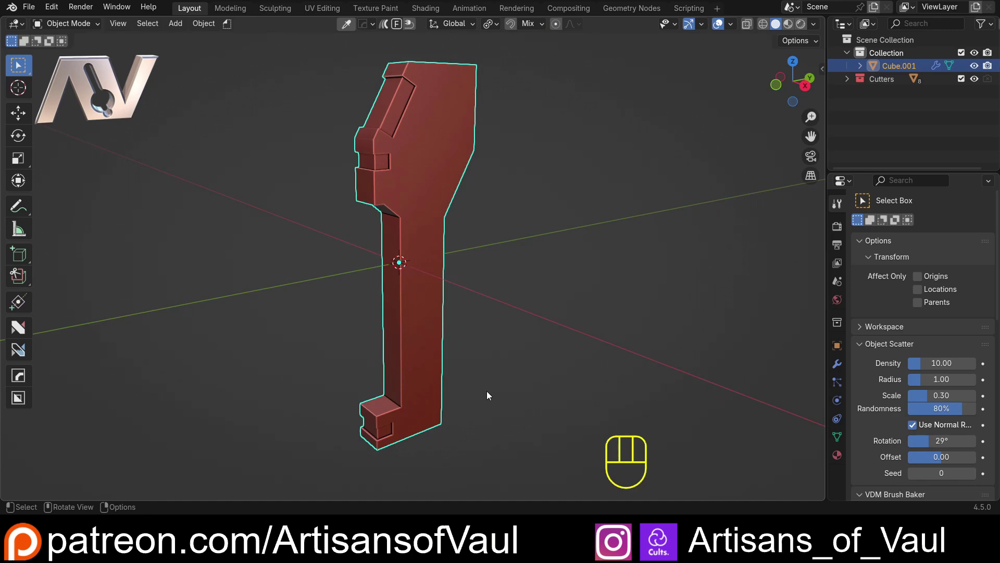
Orbit and zoom the viewport to face the red bracket's narrow edge up close
left_click_drag(490, 392, 508, 387)
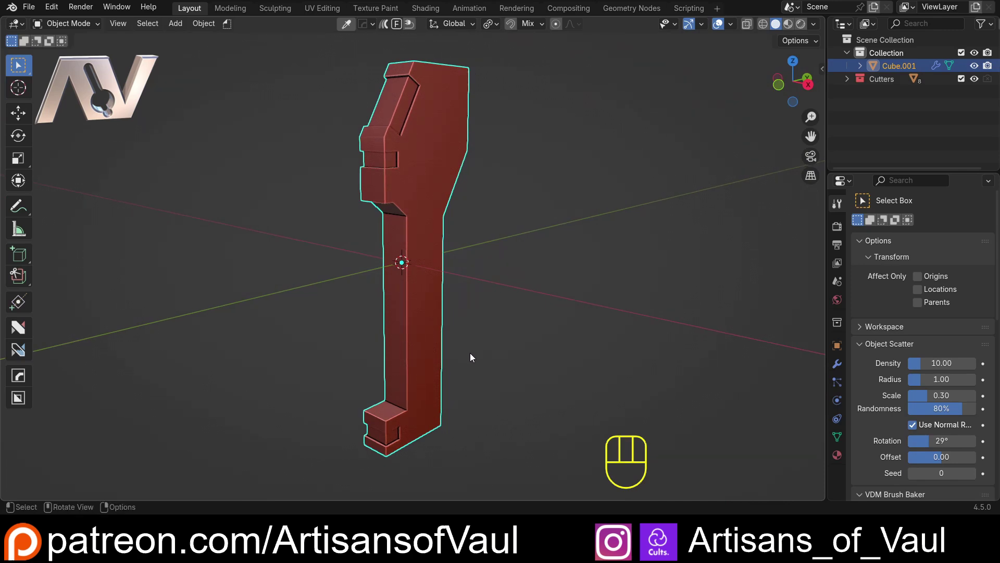
left_click_drag(465, 356, 421, 352)
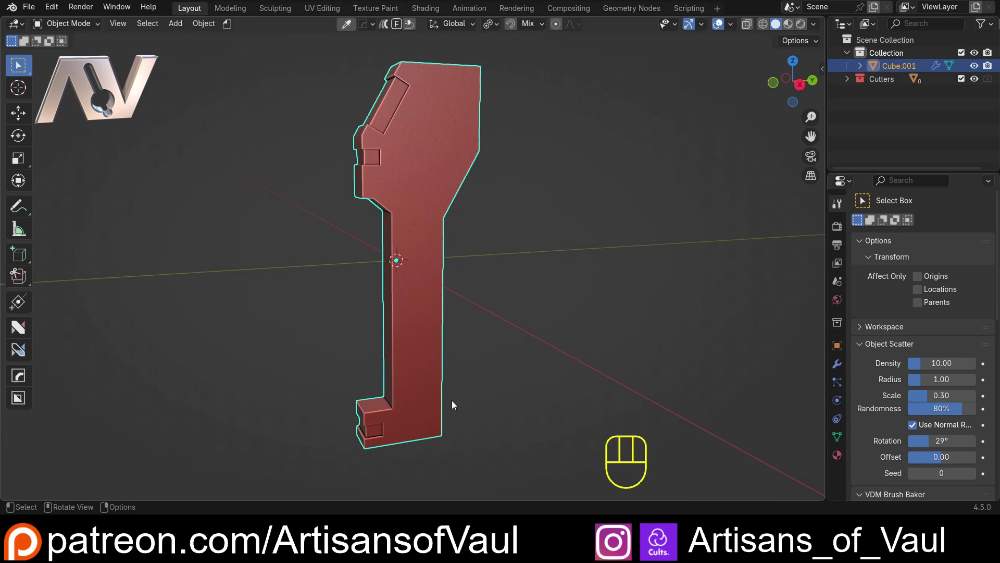
left_click_drag(401, 347, 422, 329)
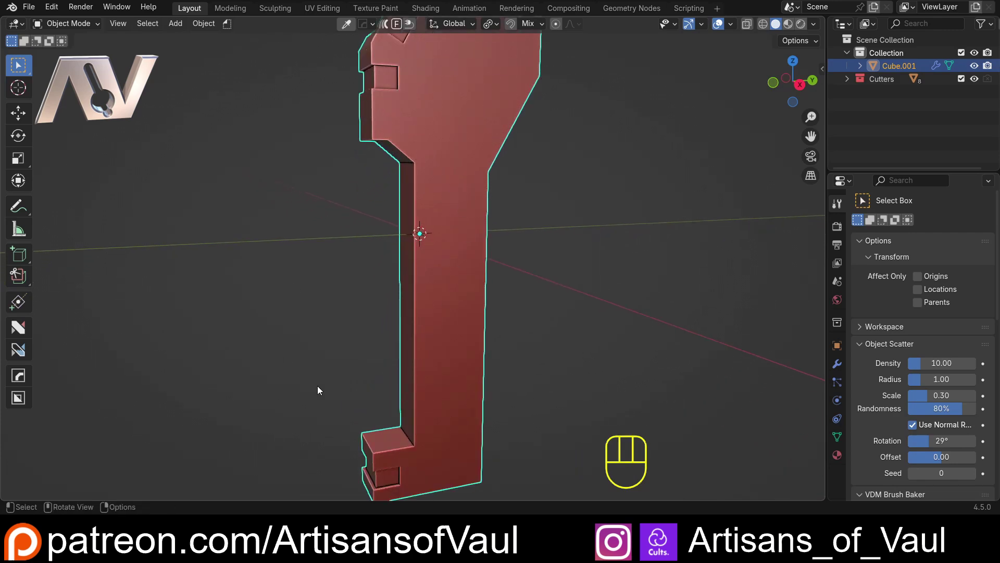
Add a cube from the Shift+A menu and scale it along Z into a tall thin strip in front view
key("shift+a")
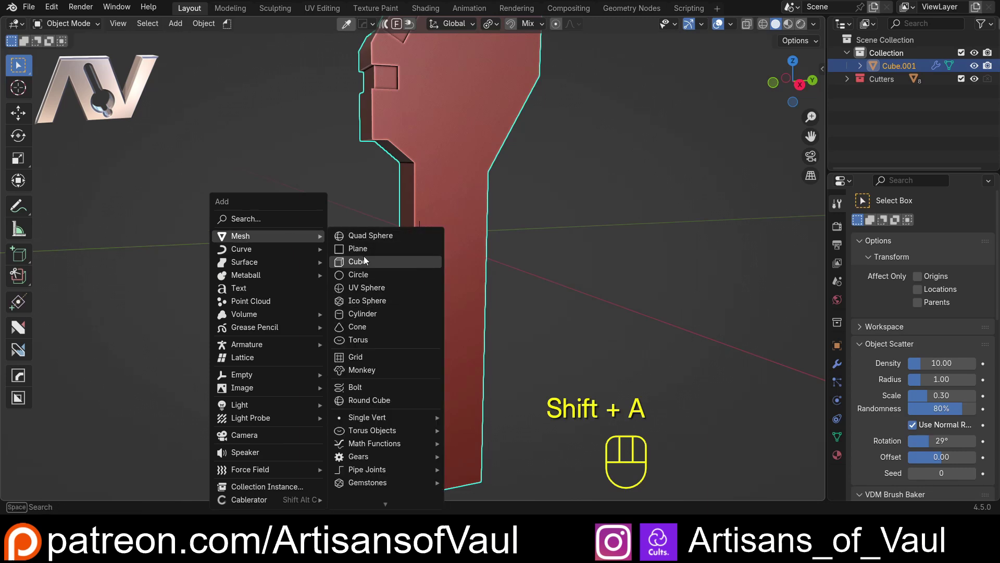
left_click(808, 93)
left_click_drag(460, 209, 459, 166)
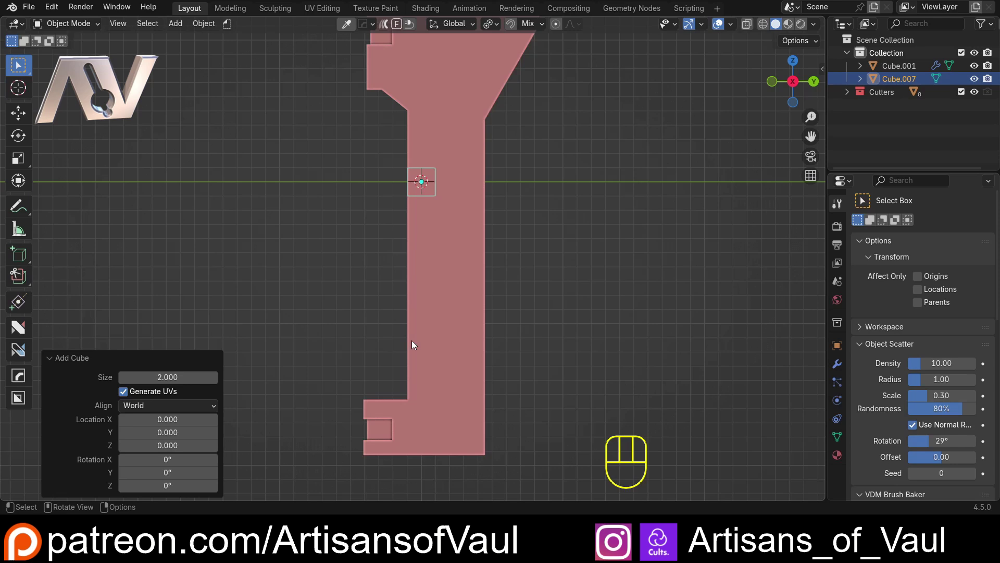
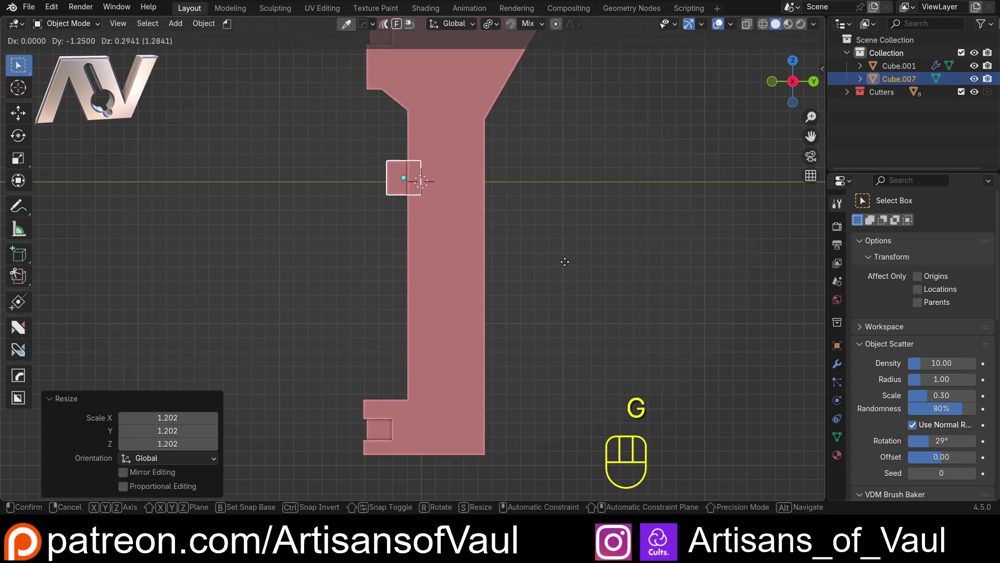
key("s")
key("z")
key("g")
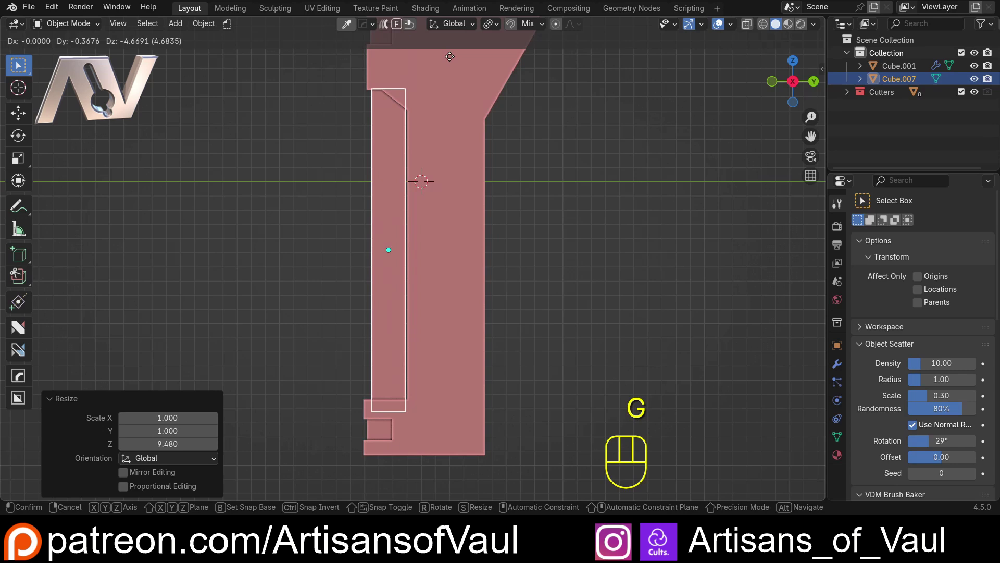
left_click(288, 166)
Move and fit the strip onto the bracket's narrow edge, then enter Edit Mode
left_click_drag(310, 158, 482, 177)
left_click_drag(514, 173, 677, 225)
left_click_drag(556, 195, 442, 193)
middle_click(628, 221)
left_click(424, 197)
left_click(808, 89)
middle_click(427, 211)
key("Tab")
Loop-cut the strip with 7 cuts and rotate each cut about its own origin into a diagonal
key("ctrl+r")
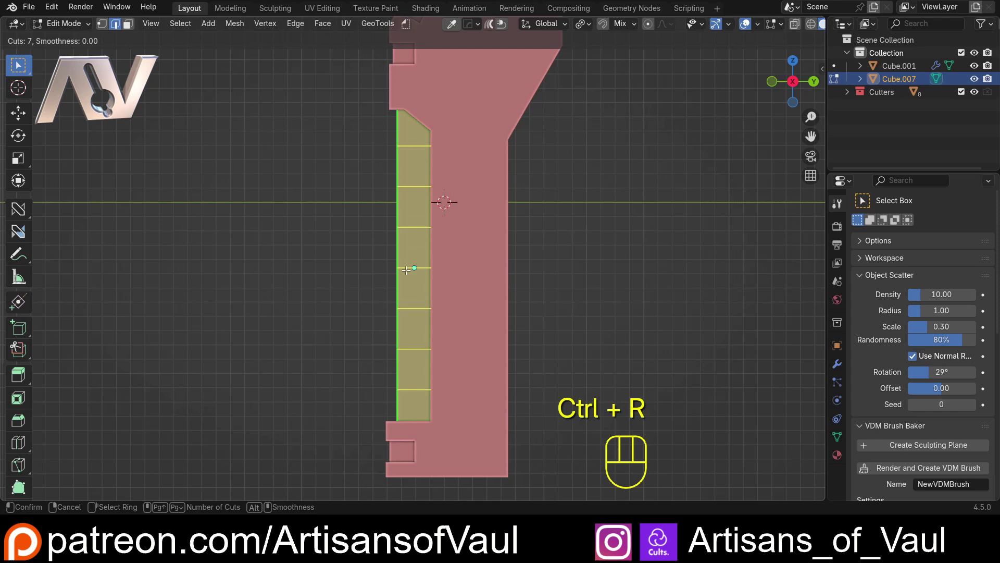
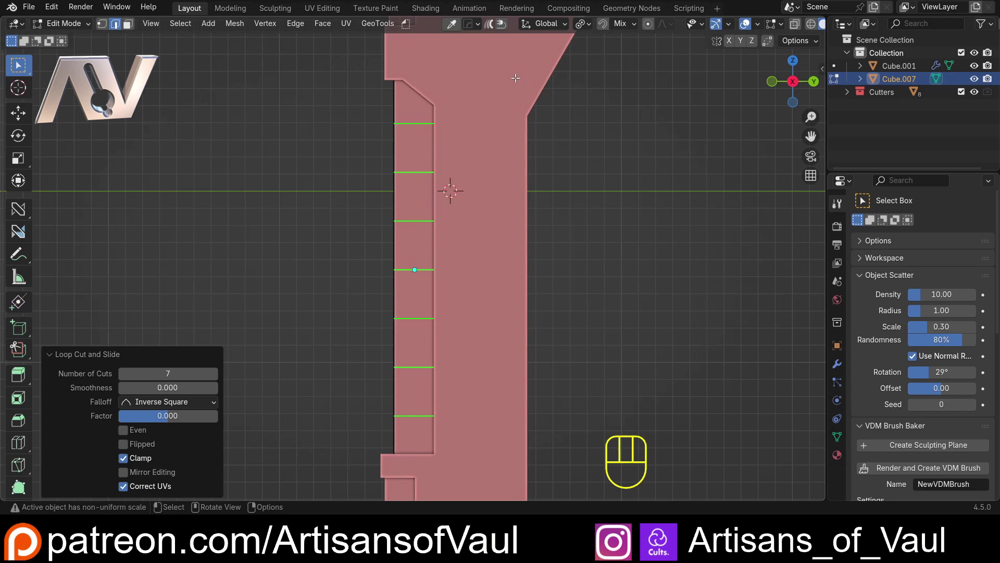
left_click_drag(590, 32, 619, 101)
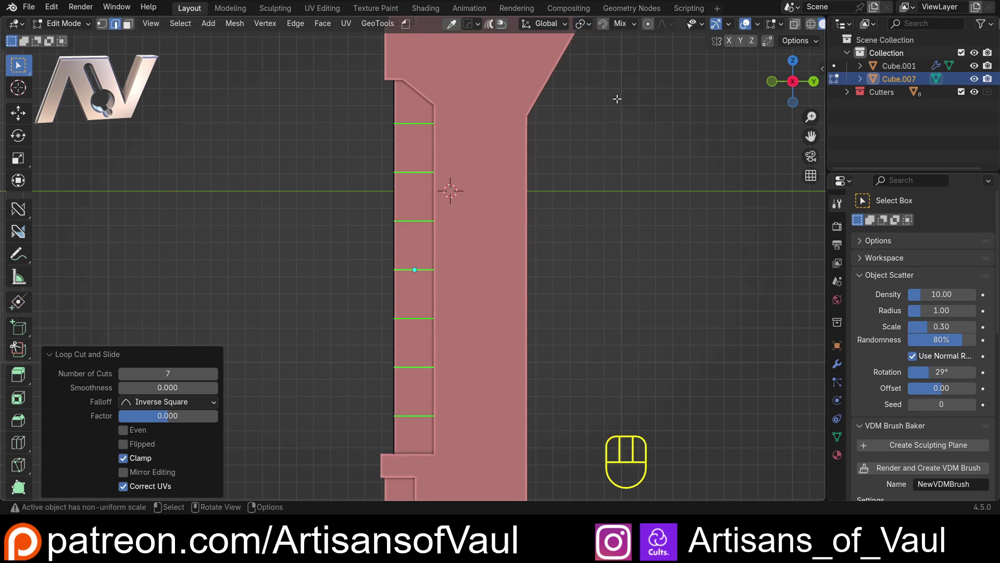
key("r")
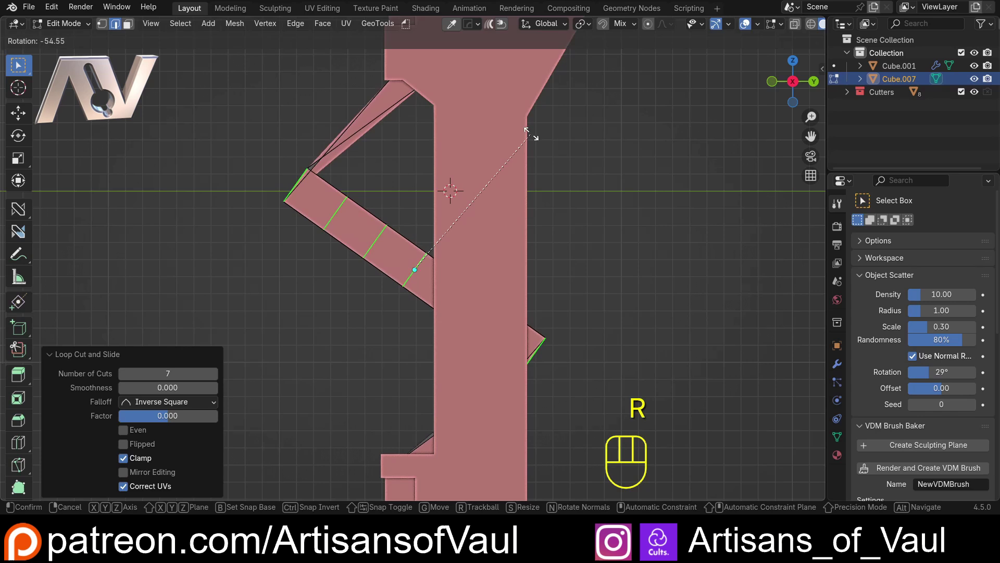
key("Escape")
left_click_drag(589, 25, 608, 88)
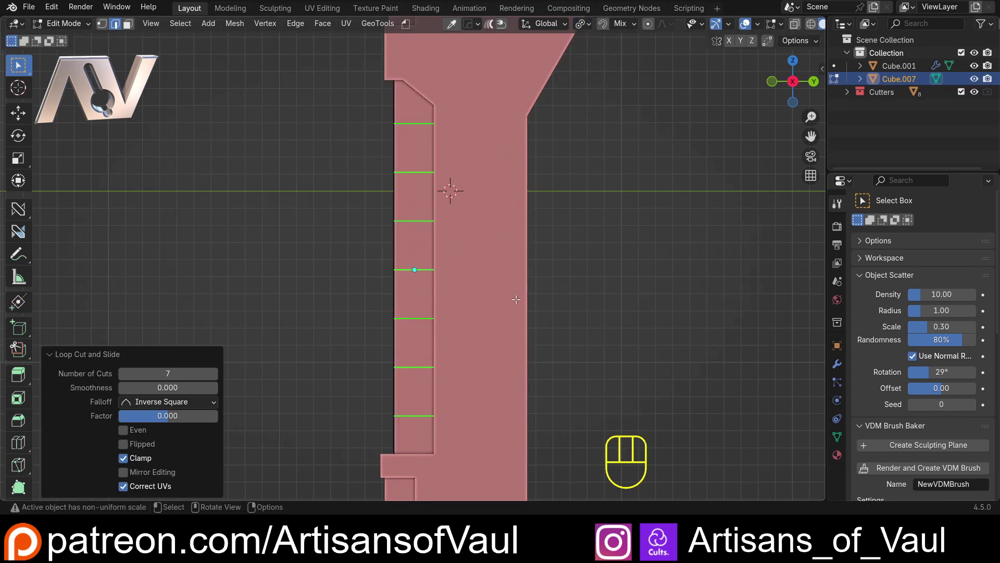
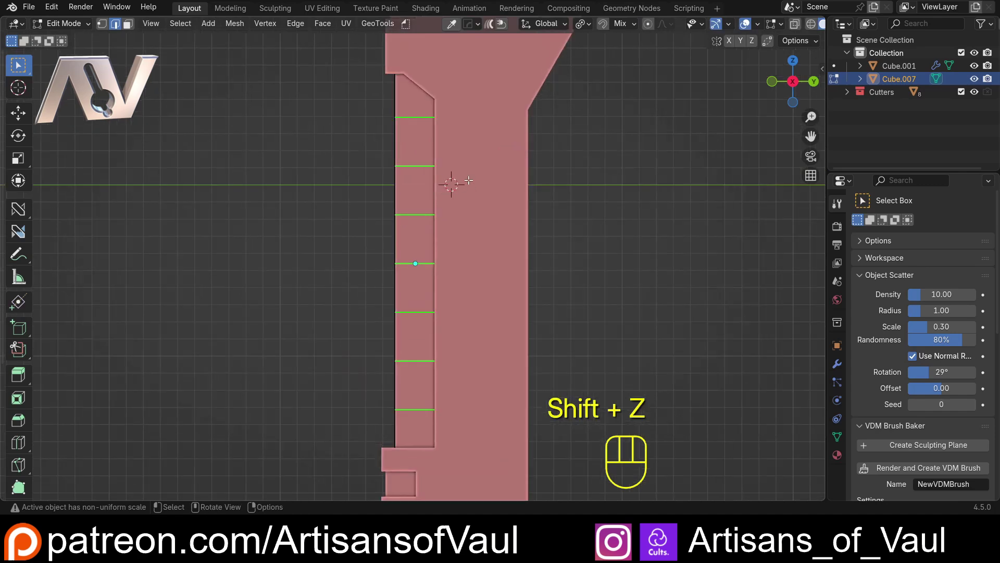
key("Tab")
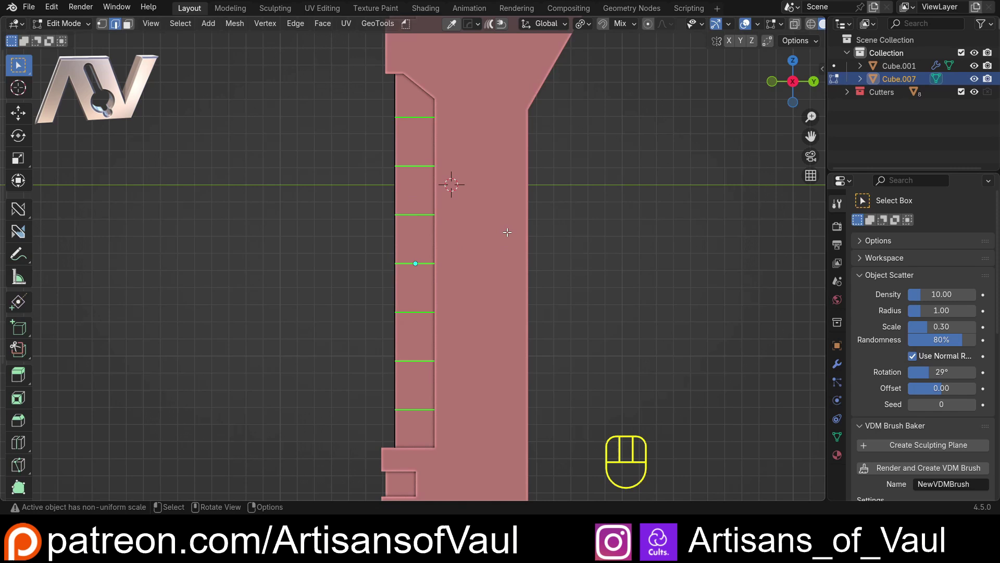
key("alt+r")
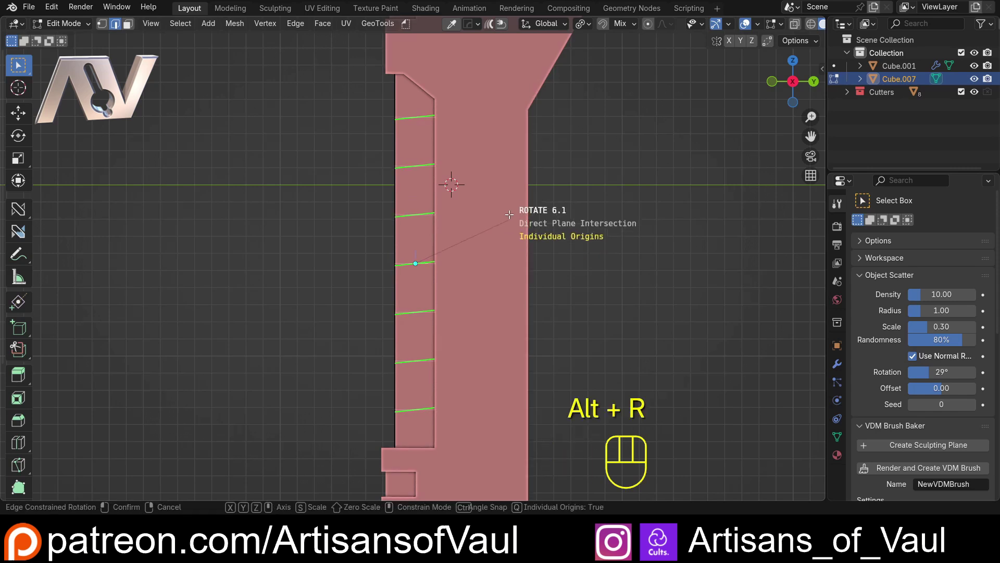
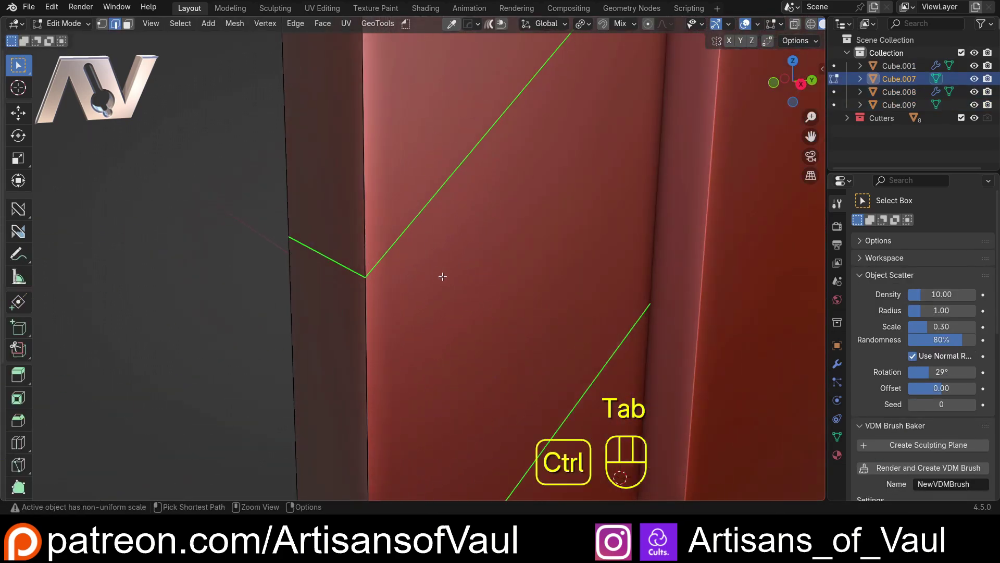
Bevel the diagonal loops at width 0.008 into thin grooves and inspect the result
key("ctrl+b")
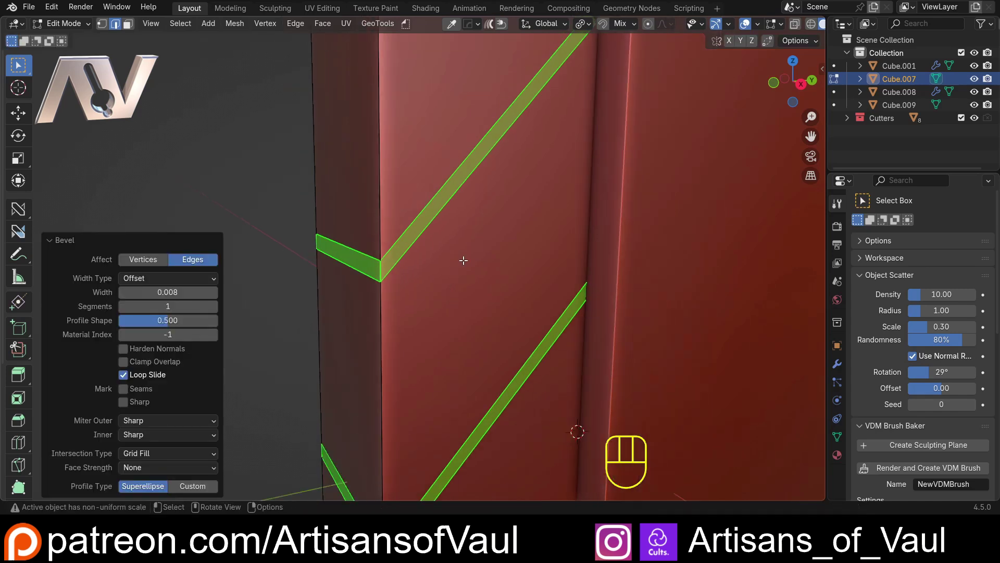
key("alt+e")
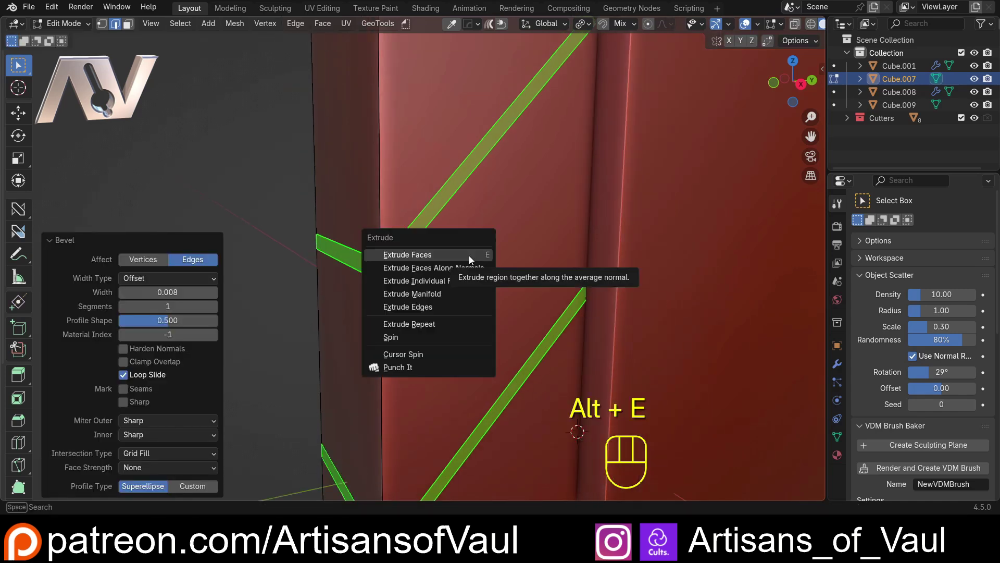
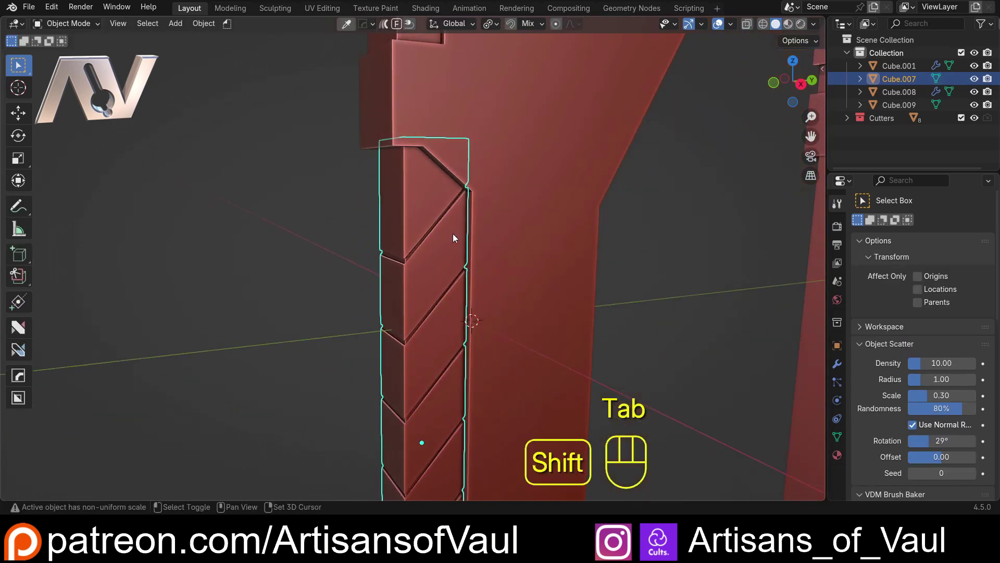
left_click_drag(455, 249, 442, 160)
left_click_drag(445, 213, 446, 156)
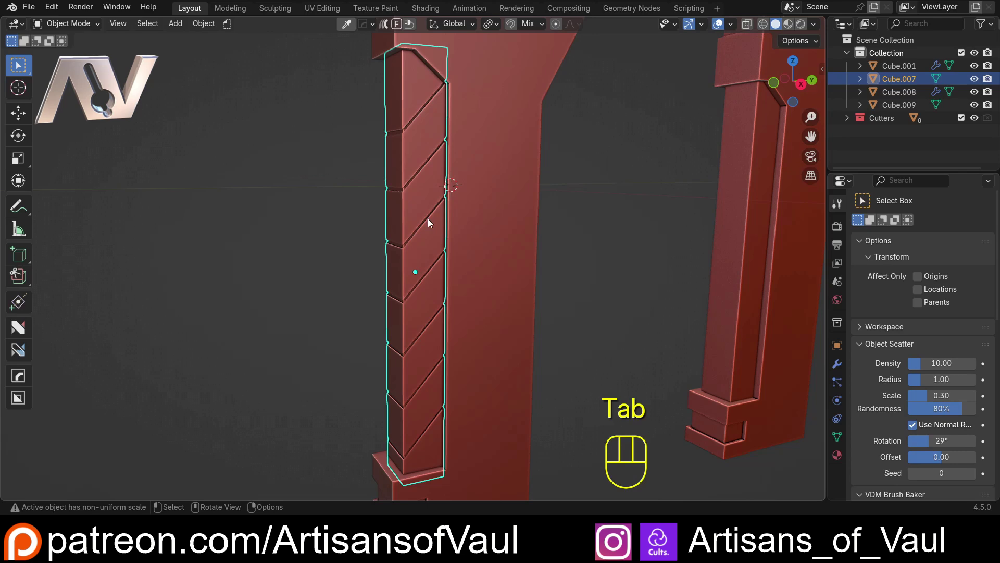
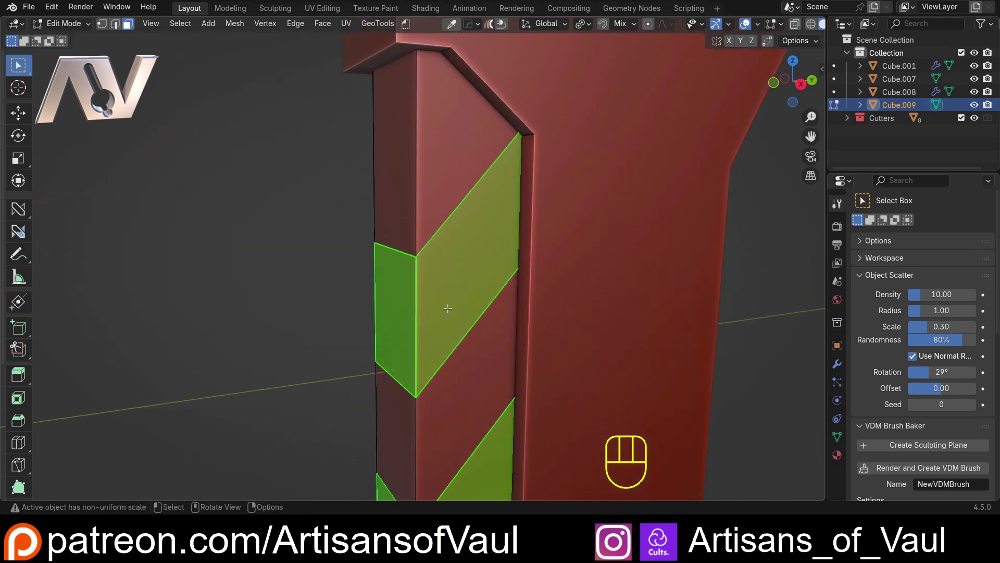
Push the selected alternating bands along their normals to recess them
key("alt+e")
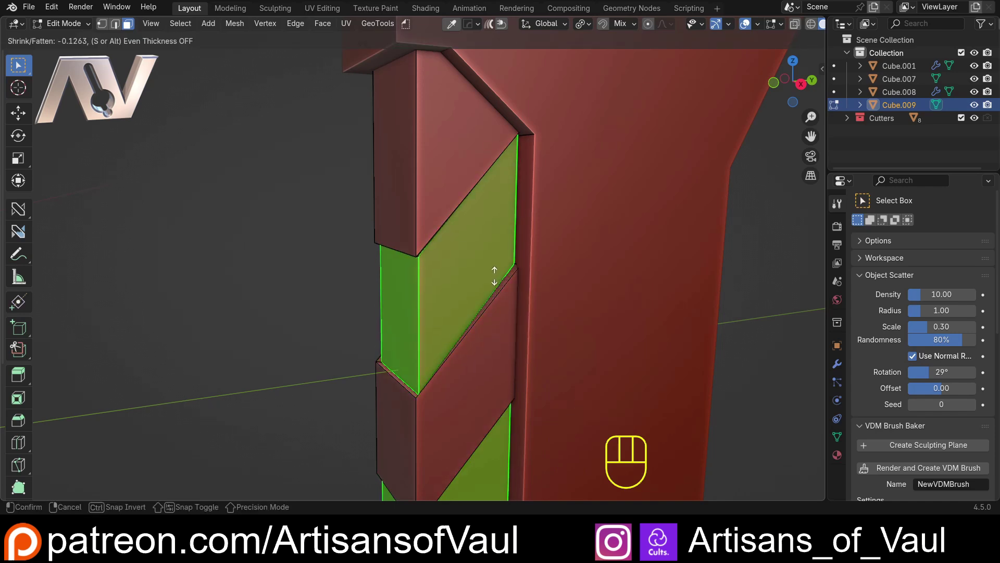
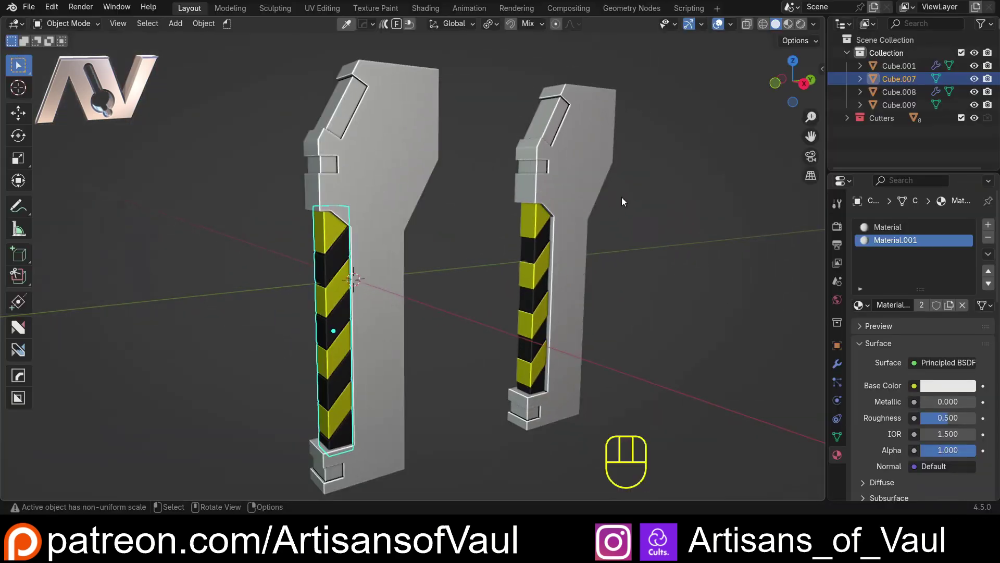
left_click_drag(503, 346, 450, 347)
left_click(454, 341)
middle_click(465, 323)
left_click_drag(455, 301, 453, 311)
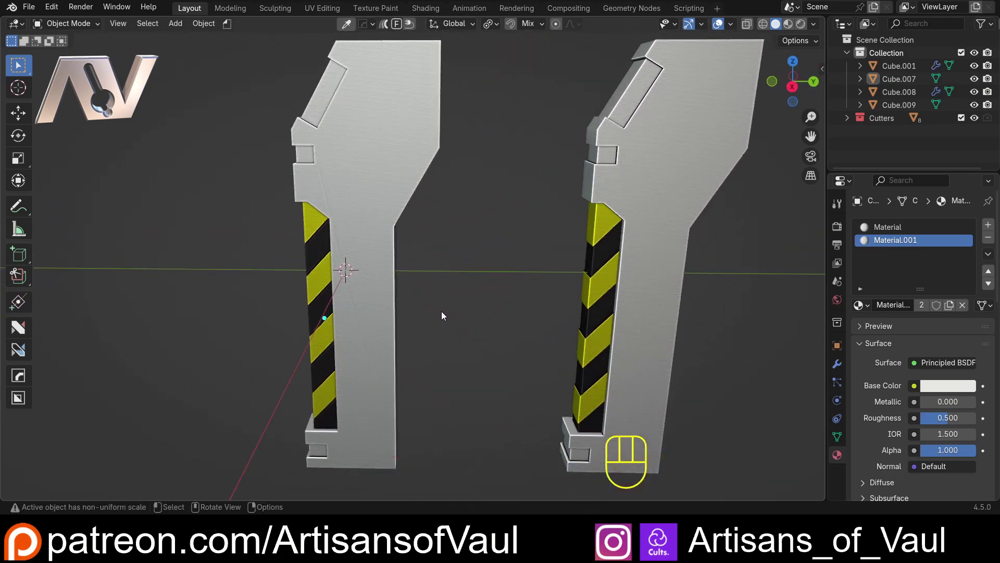
left_click_drag(447, 315, 494, 313)
left_click_drag(523, 323, 484, 318)
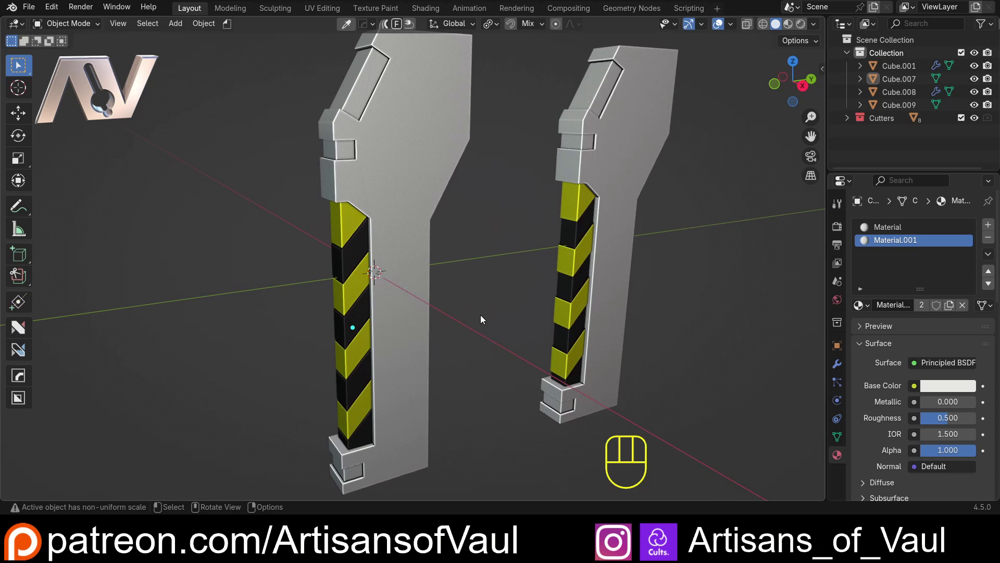
middle_click(484, 318)
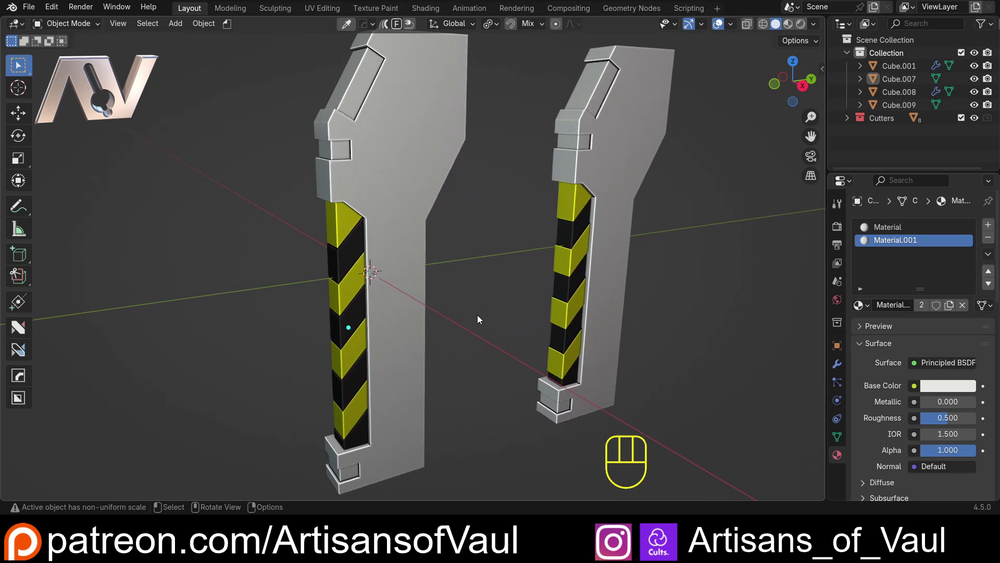
left_click_drag(476, 320, 449, 318)
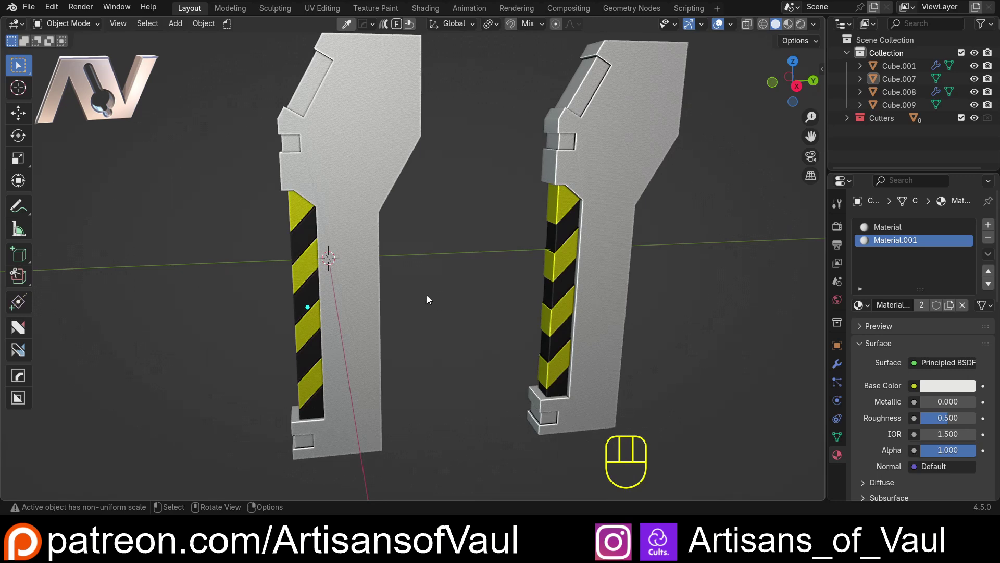
left_click_drag(411, 292, 429, 300)
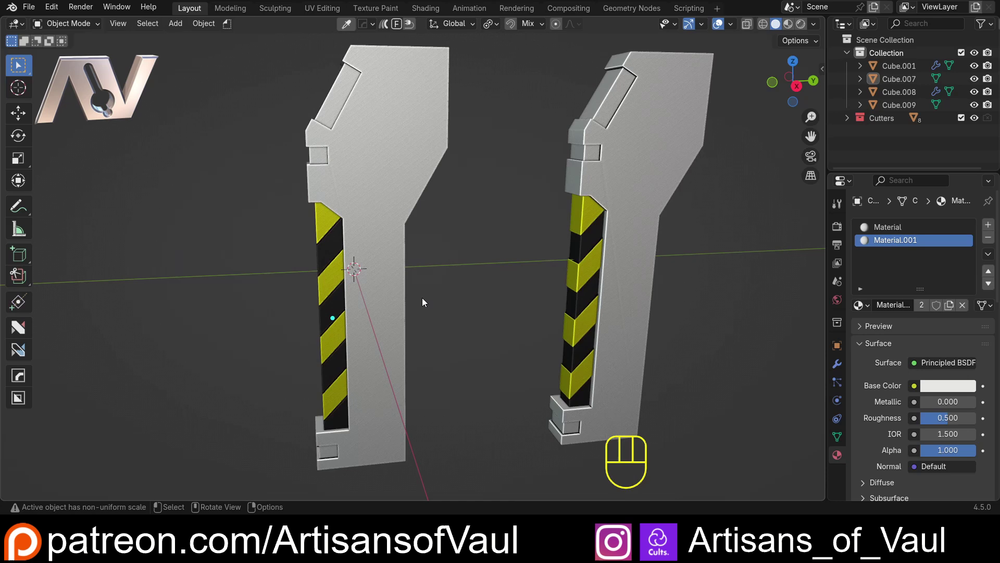
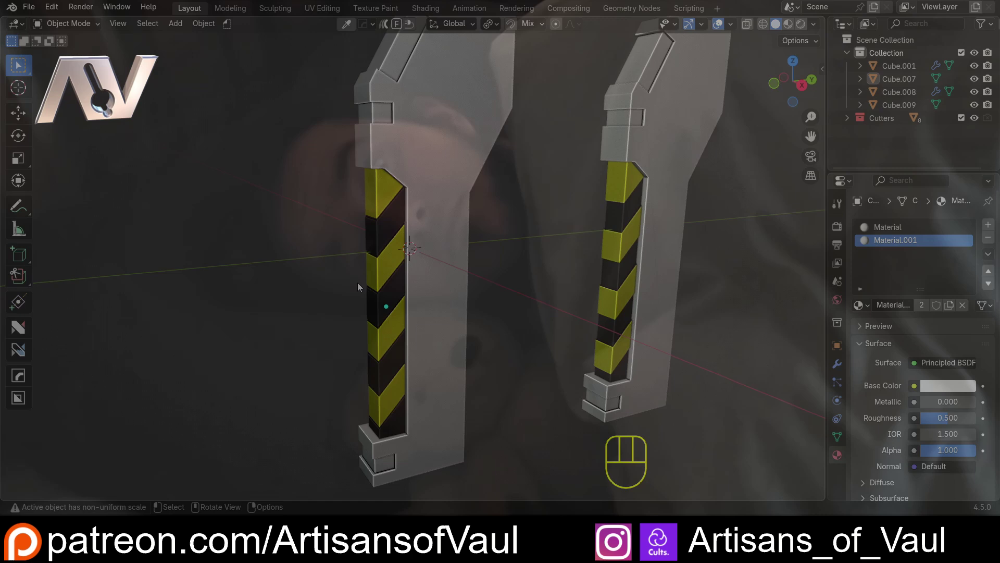
left_click_drag(360, 285, 375, 276)
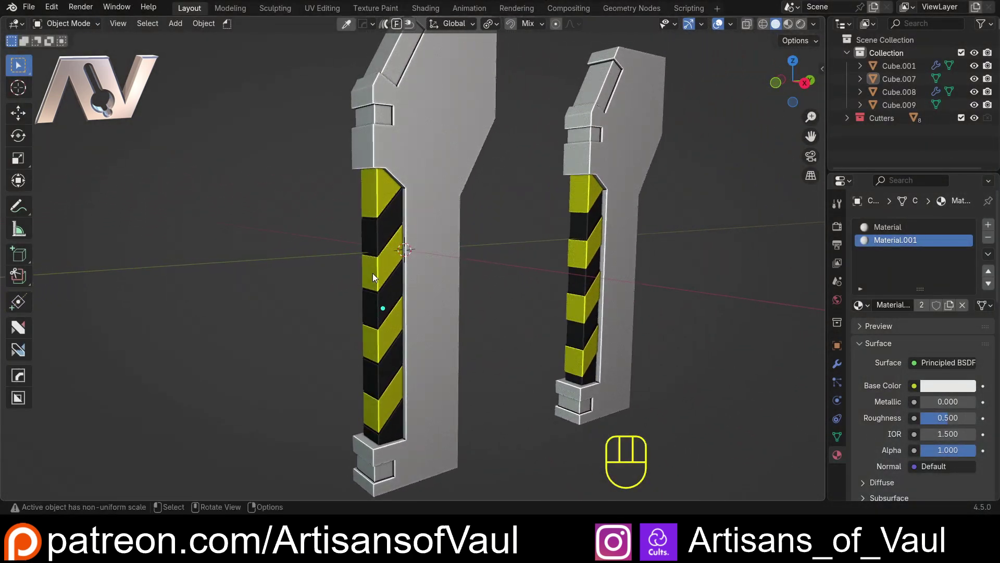
left_click_drag(372, 276, 387, 271)
left_click(387, 264)
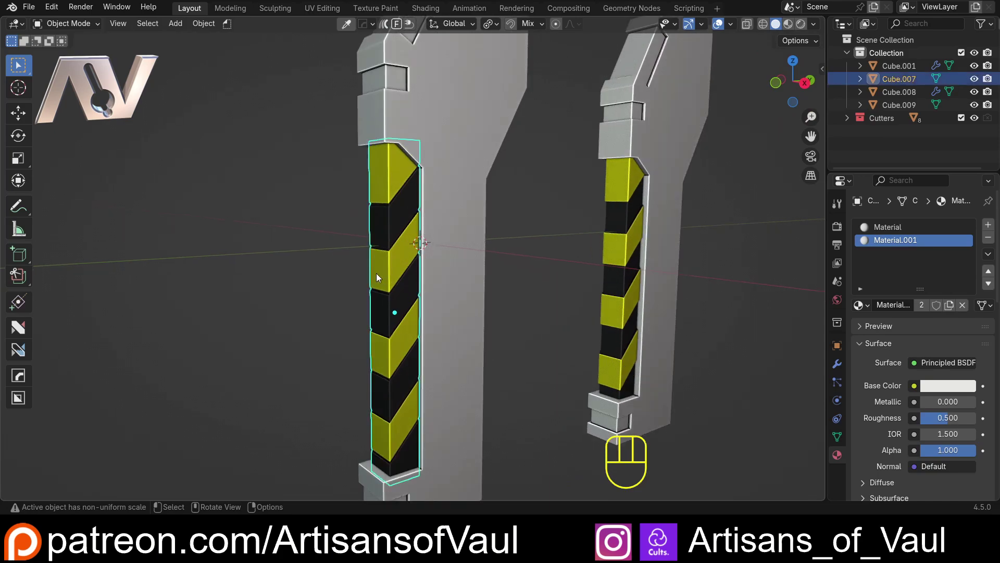
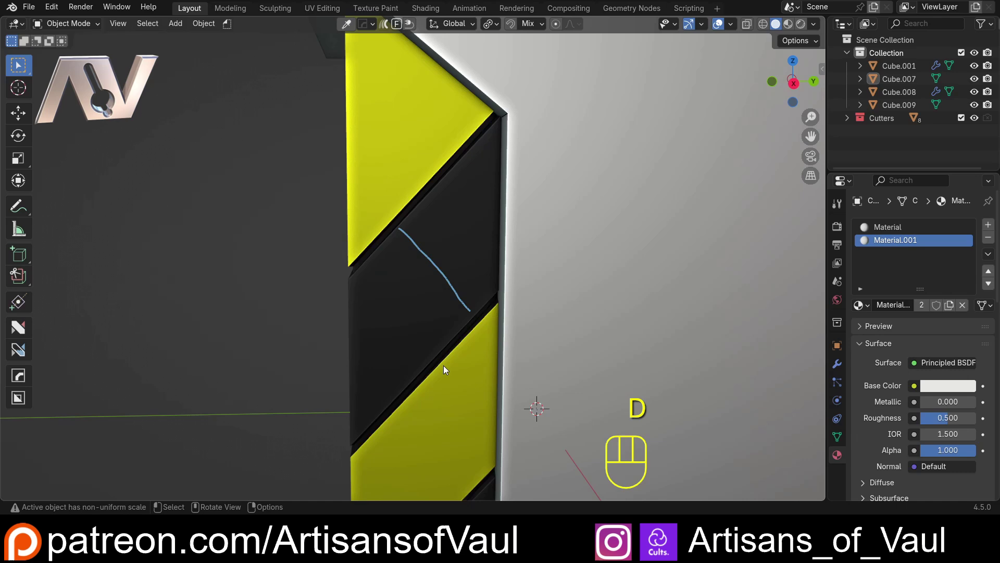
left_click(436, 381)
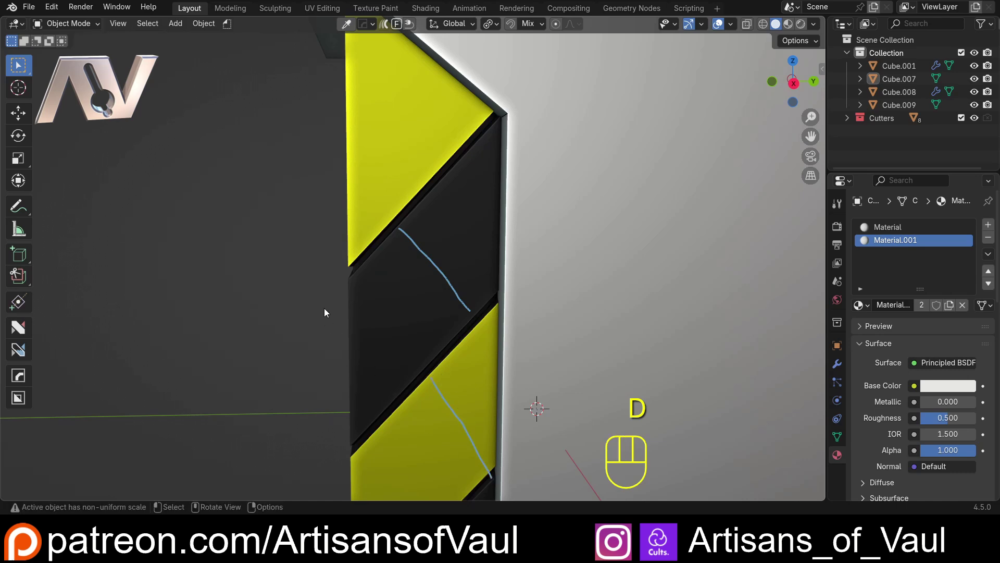
key("ctrl+z")
left_click_drag(324, 302, 430, 296)
left_click_drag(331, 291, 362, 275)
key("d")
left_click(322, 256)
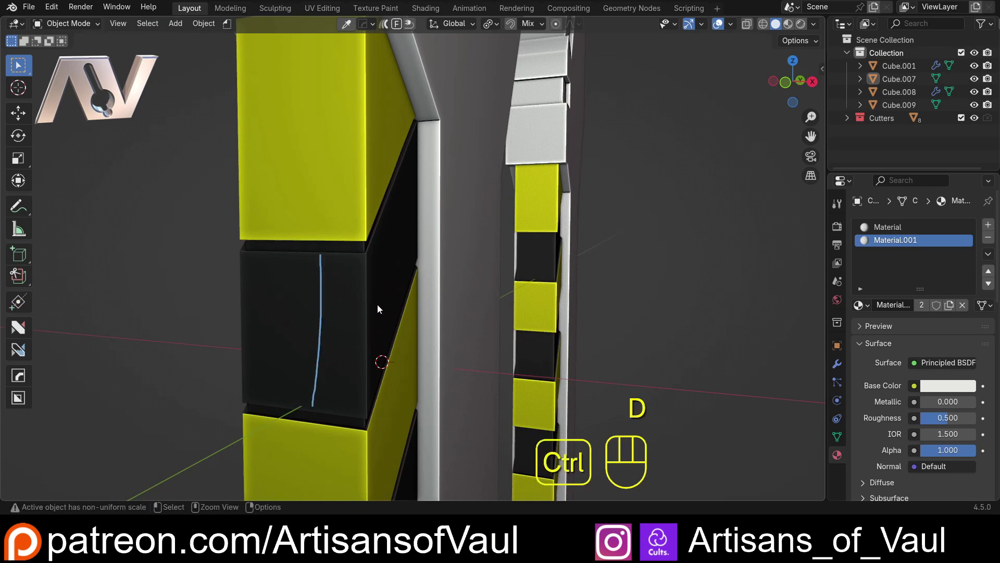
key("ctrl+z")
left_click_drag(280, 275, 379, 279)
middle_click(367, 270)
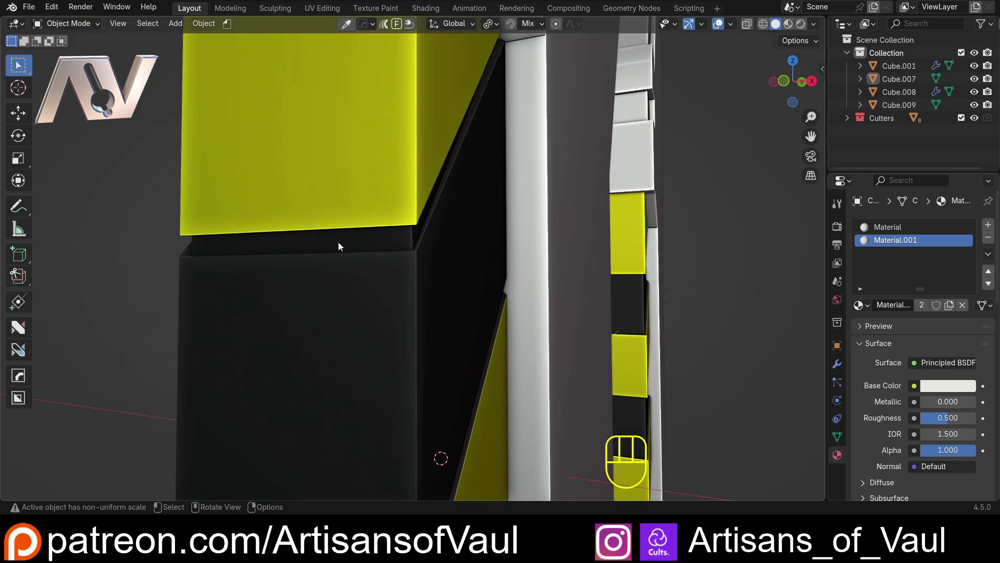
key("d")
left_click(340, 231)
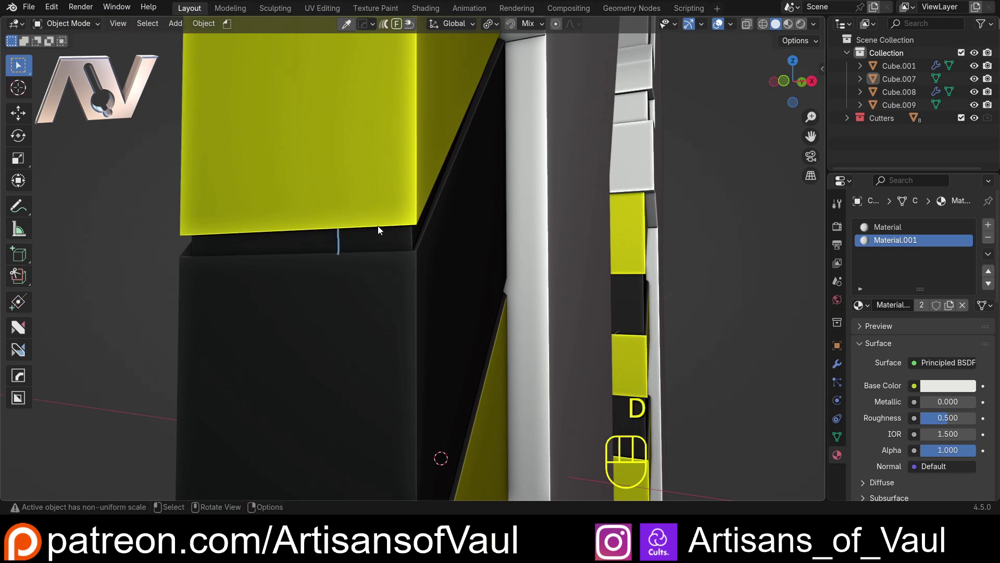
left_click(457, 143)
key("ctrl+z")
left_click_drag(422, 235, 487, 254)
left_click_drag(435, 270, 402, 235)
middle_click(396, 228)
left_click(800, 88)
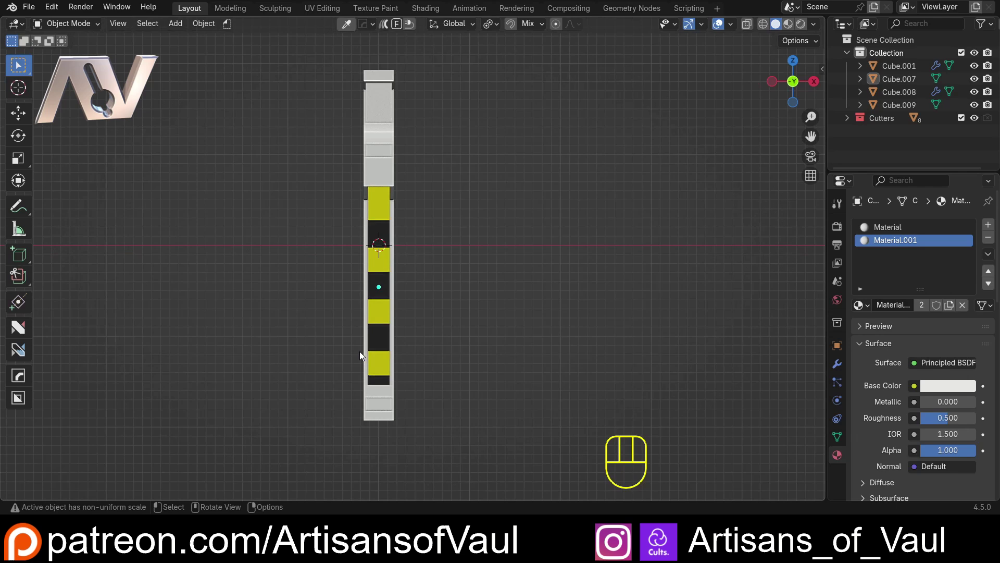
Select both hazard-stripe inserts and delete them, leaving the plain brackets
left_click_drag(403, 289, 261, 296)
left_click_drag(370, 306, 317, 314)
left_click_drag(324, 310, 386, 312)
left_click_drag(357, 308, 388, 289)
left_click_drag(414, 285, 401, 296)
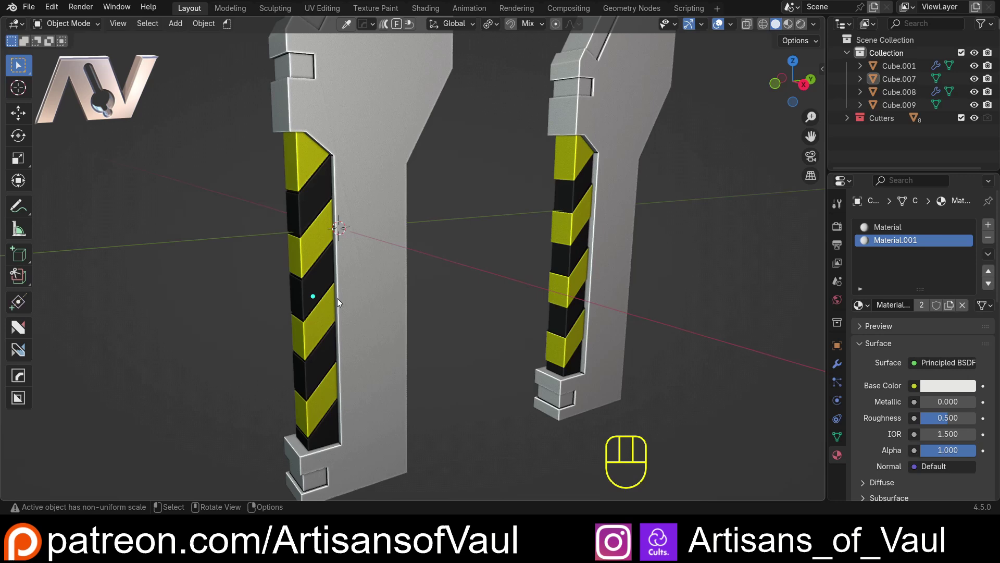
left_click(568, 267)
left_click(320, 279)
key("Delete")
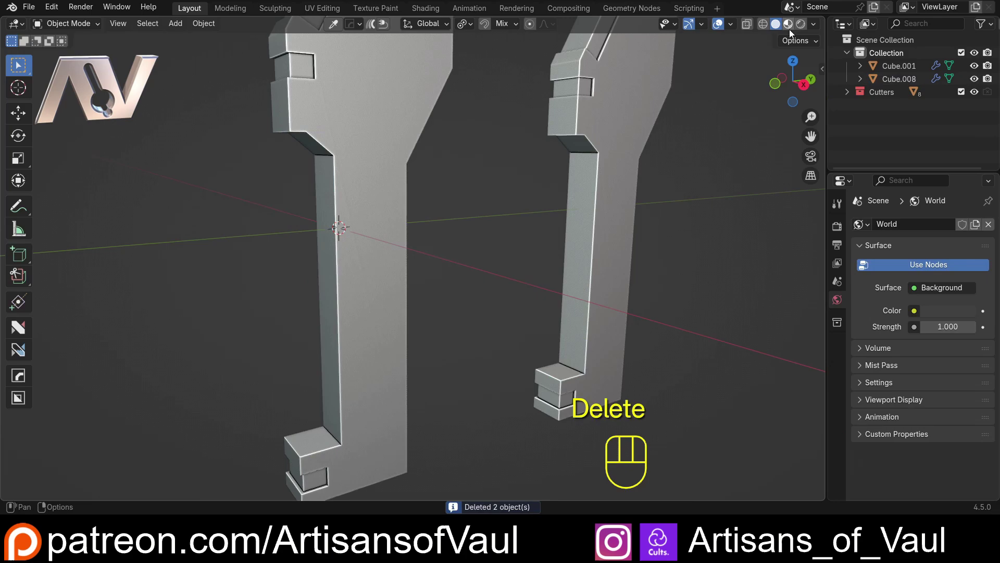
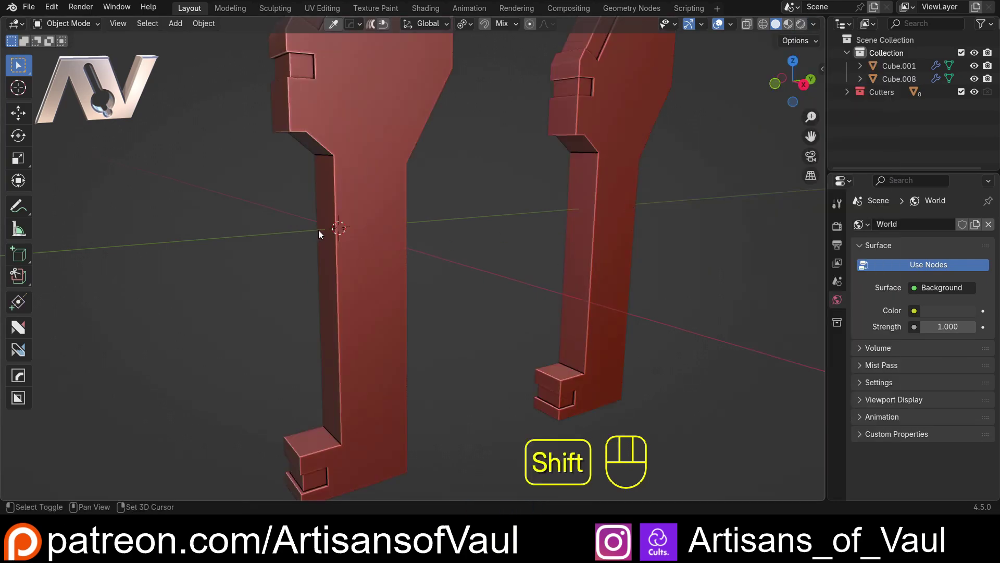
Add a cube, move it onto the bracket edge and stretch it along Z into a tall thin insert
key("shift+a")
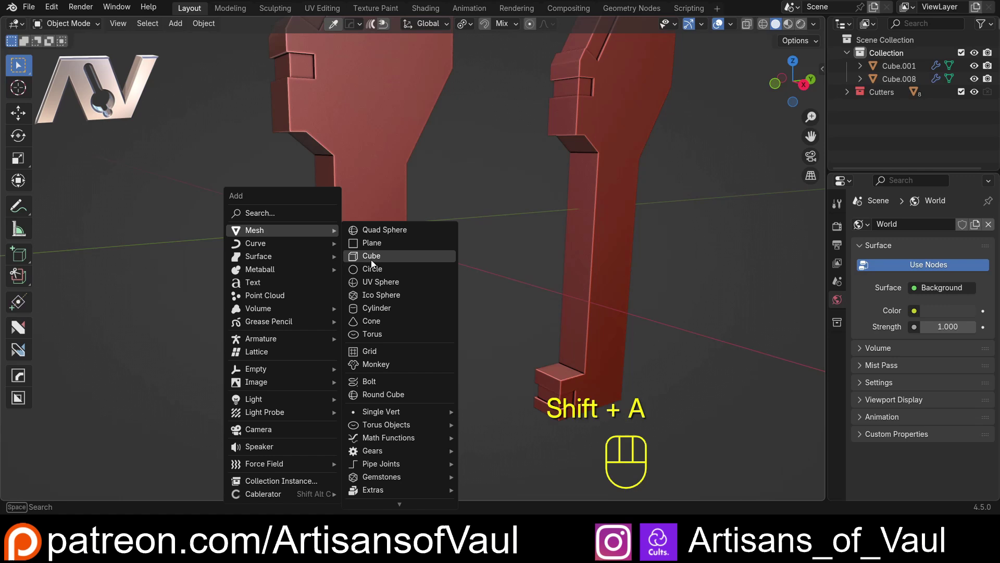
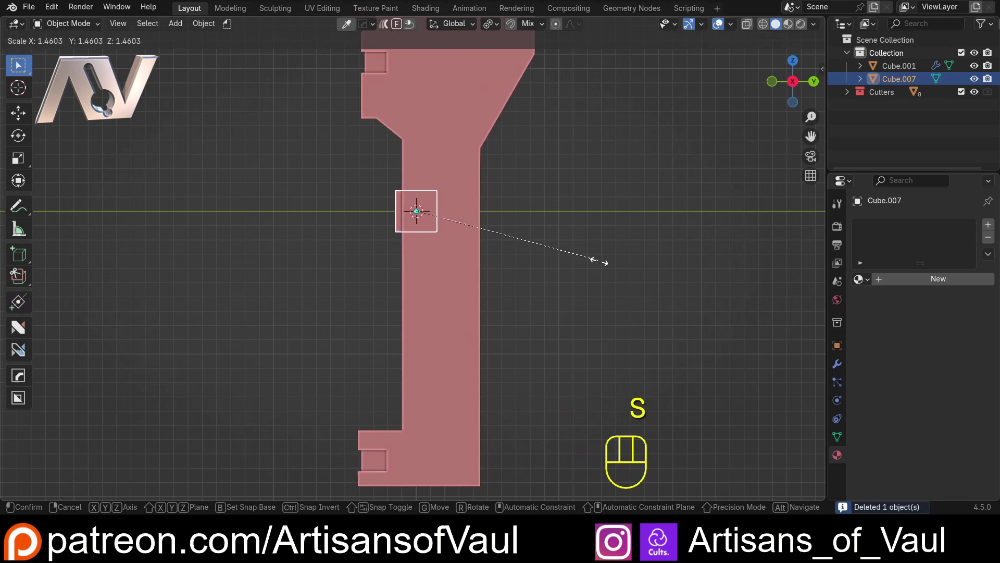
key("g")
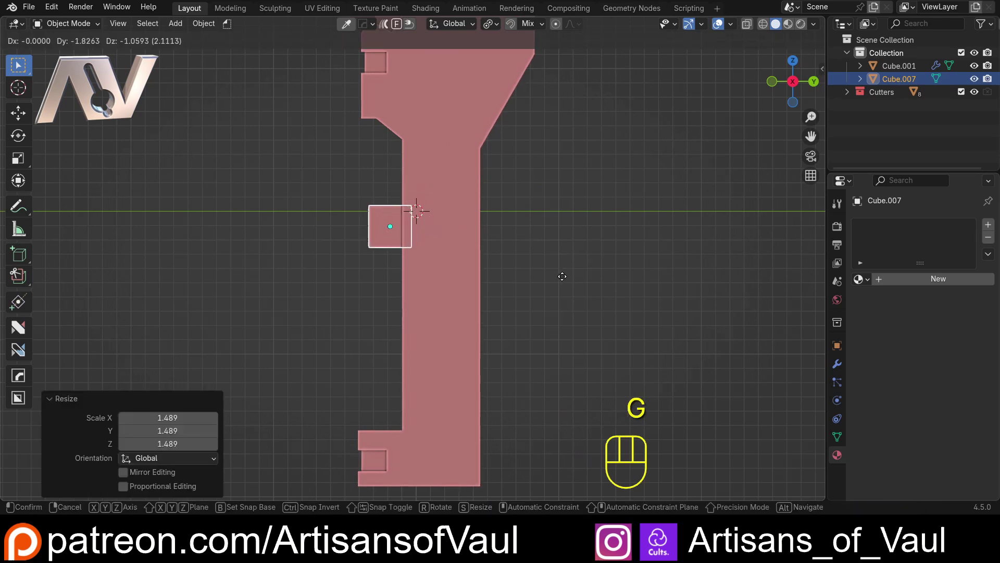
key("s")
key("z")
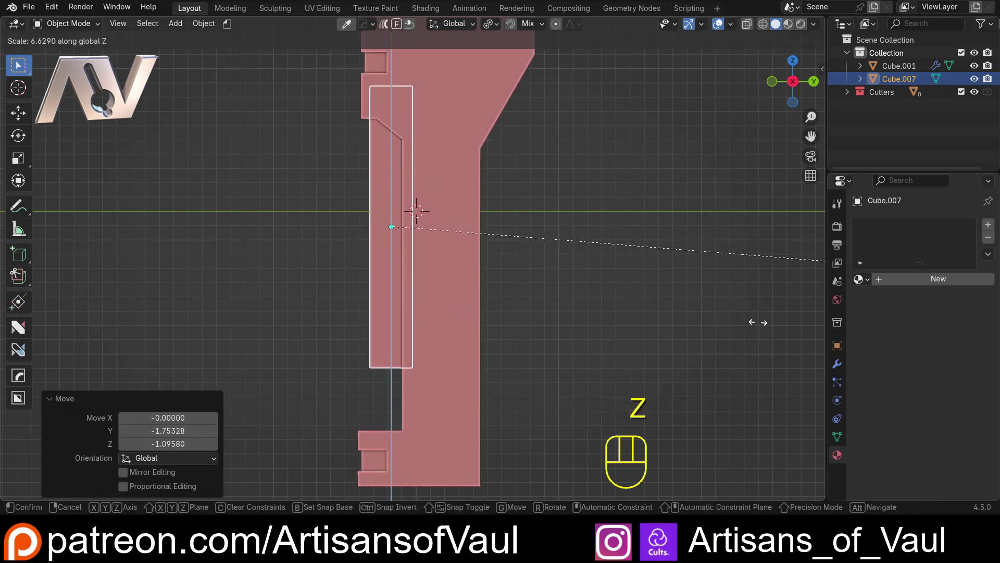
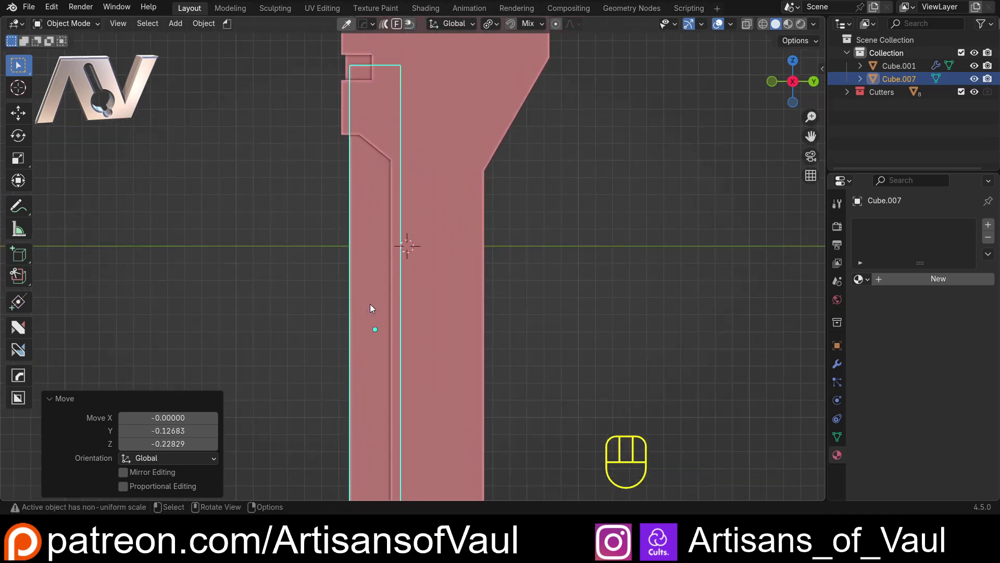
left_click_drag(371, 291, 376, 264)
key("Tab")
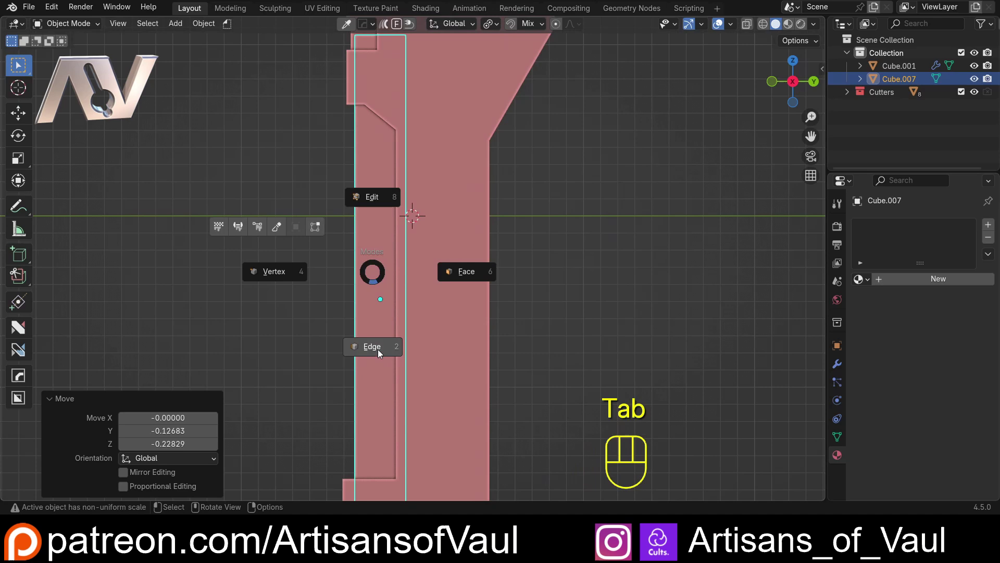
Loop-cut the insert with 9 cuts, bevel the loops and push them inward as grooves
key("ctrl+r")
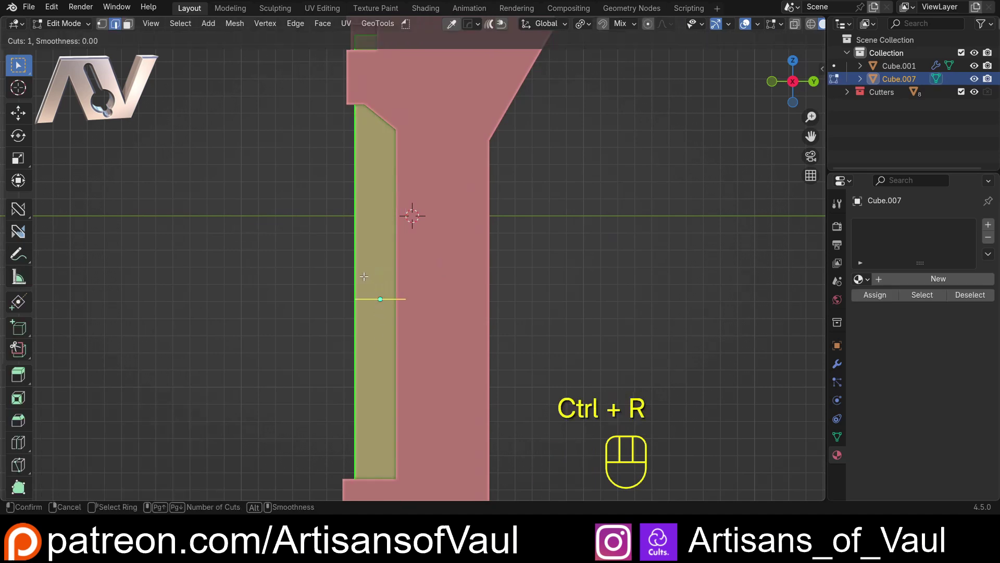
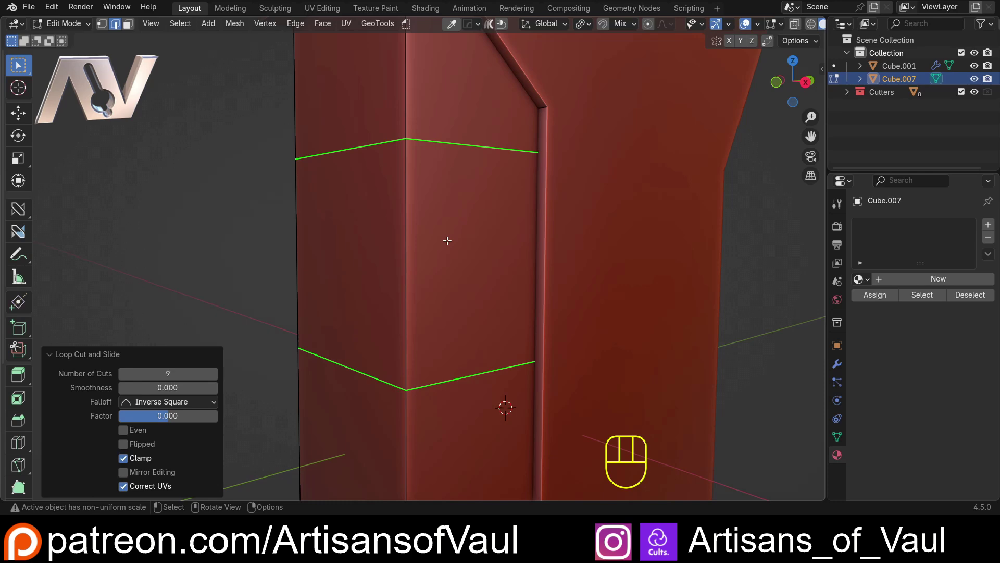
key("ctrl+b")
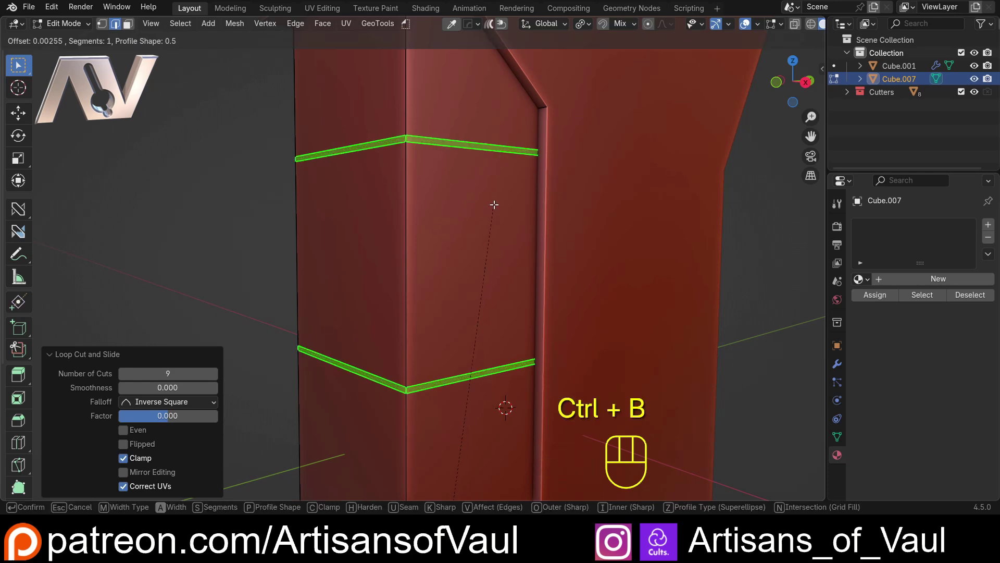
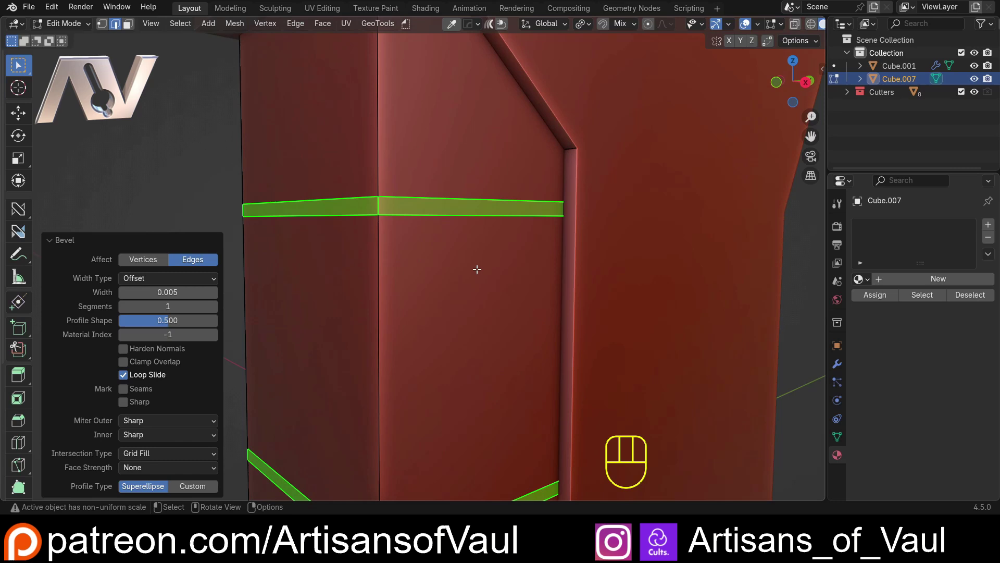
key("alt+e")
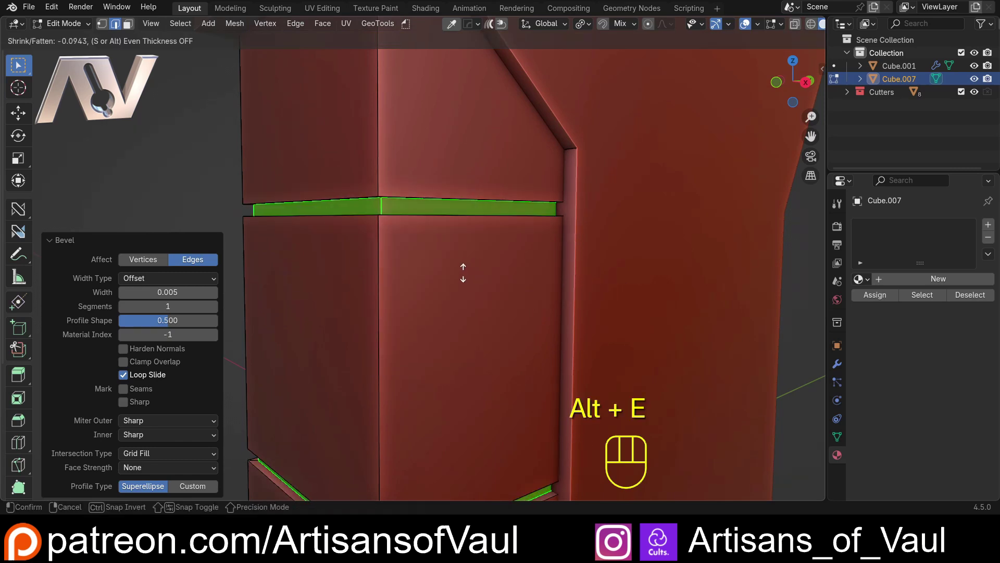
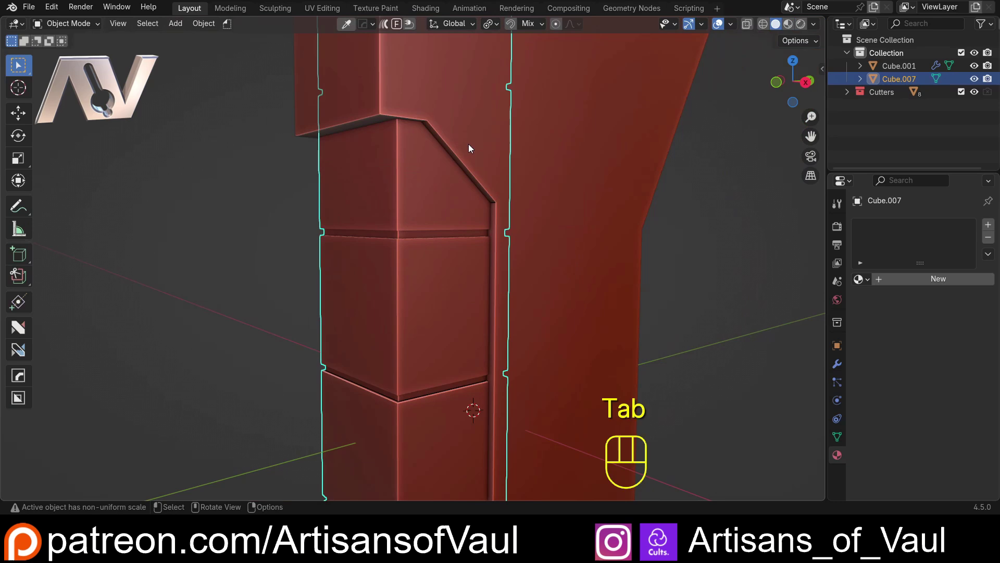
Delete the end faces of the grooved insert so it is open-ended
left_click_drag(472, 309, 416, 296)
left_click_drag(404, 287, 428, 212)
left_click_drag(422, 229, 396, 312)
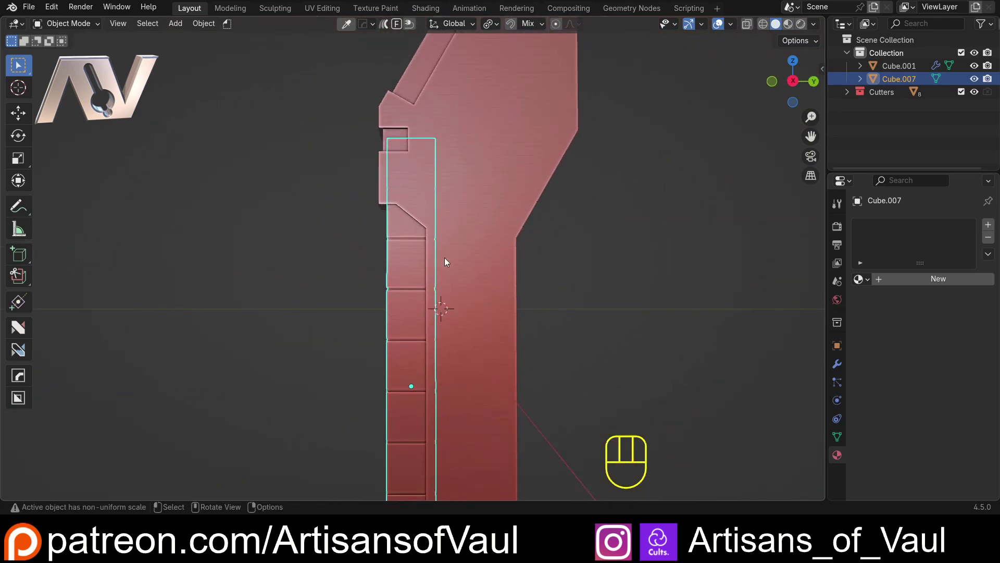
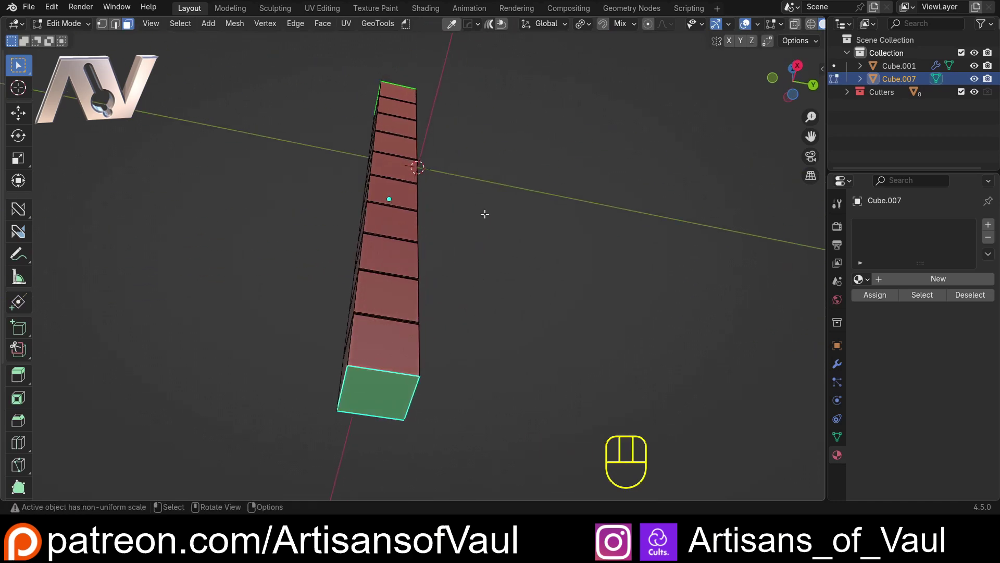
key("x")
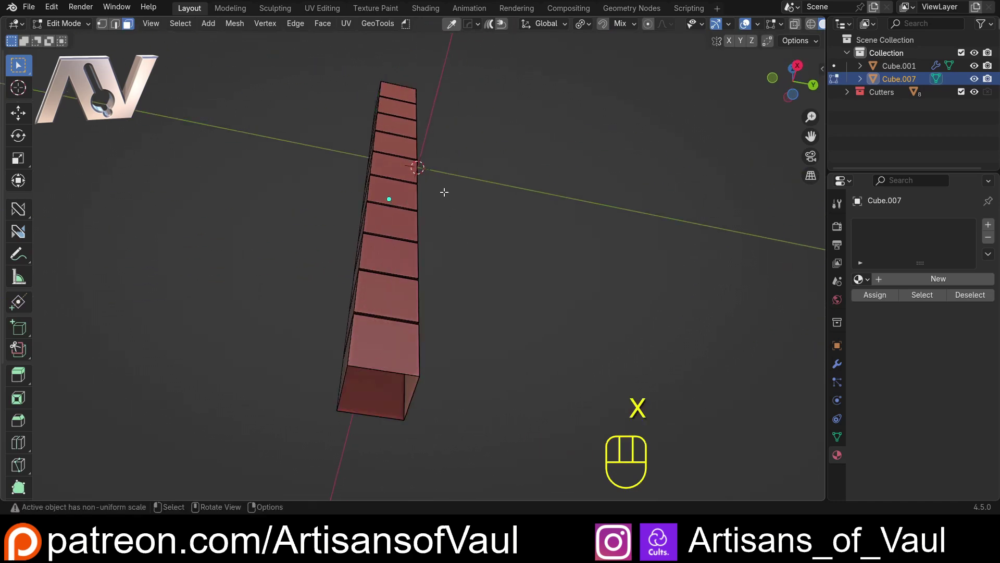
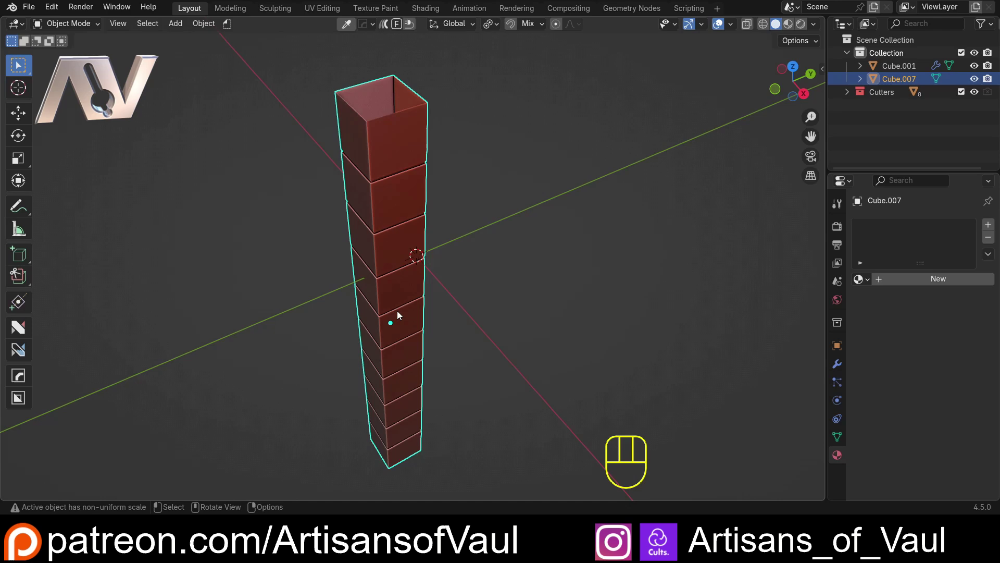
Orbit around the open-ended strip and zoom in on its top
left_click_drag(398, 373, 375, 376)
middle_click(388, 359)
left_click_drag(396, 348, 413, 337)
left_click_drag(375, 188, 328, 162)
left_click_drag(396, 144, 384, 257)
left_click_drag(393, 256, 319, 253)
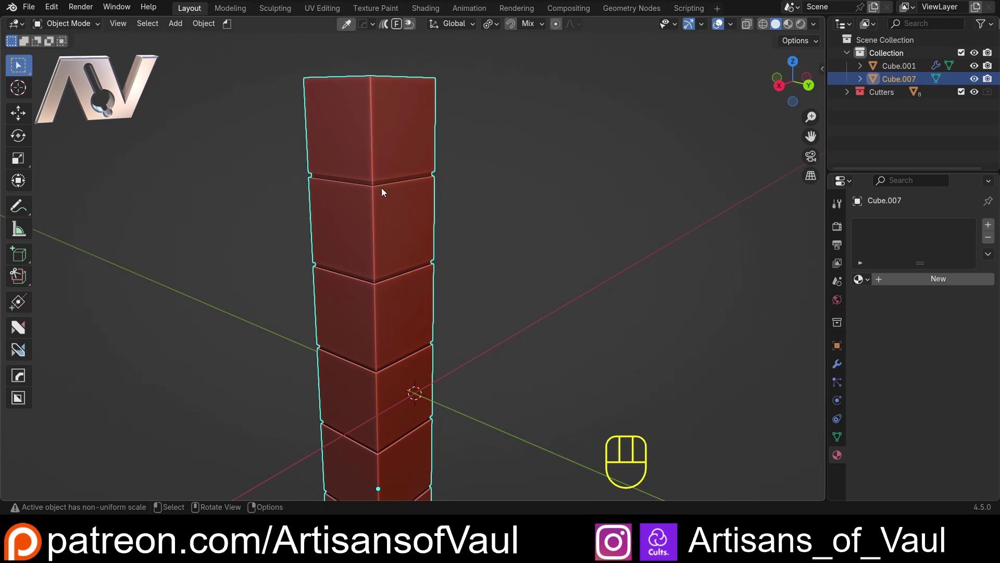
left_click_drag(381, 224, 424, 220)
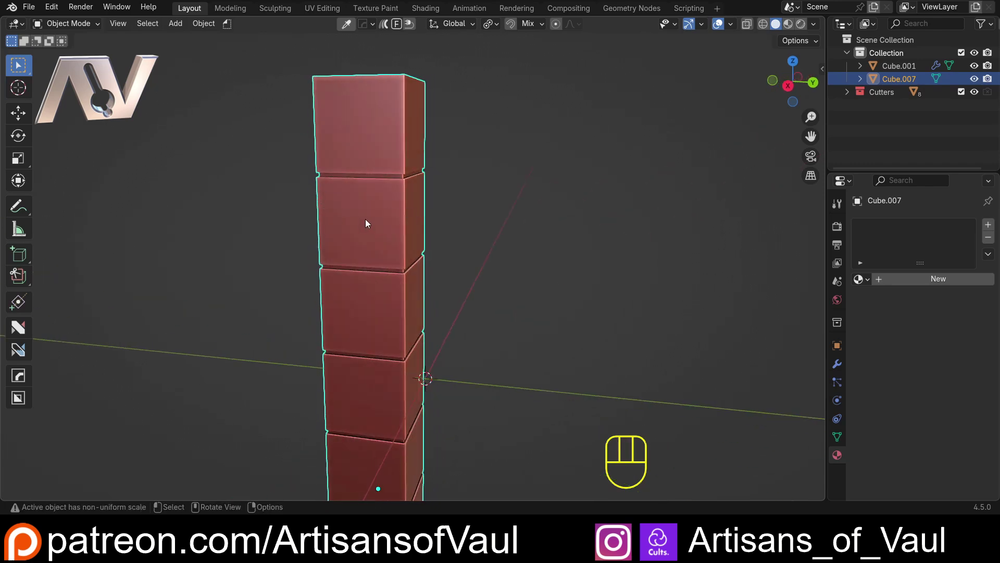
Rip the mesh along the vertical corner edge with V, undoing a moved attempt and ripping in place
key("Tab")
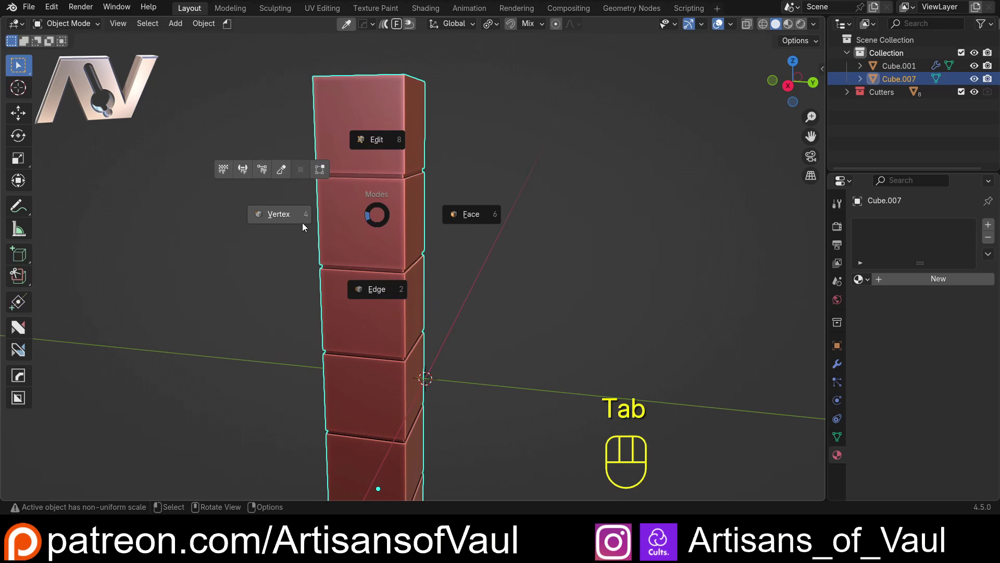
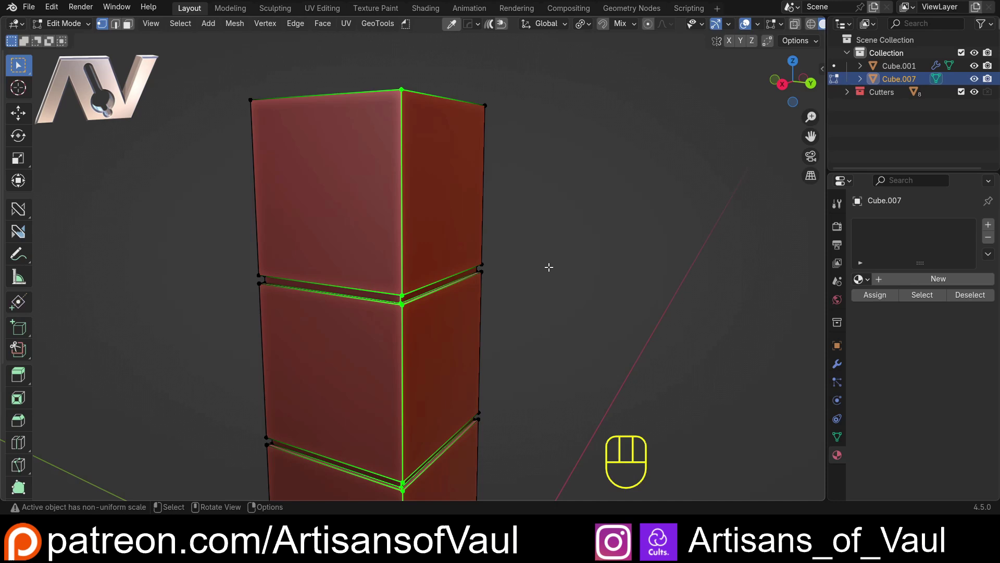
key("v")
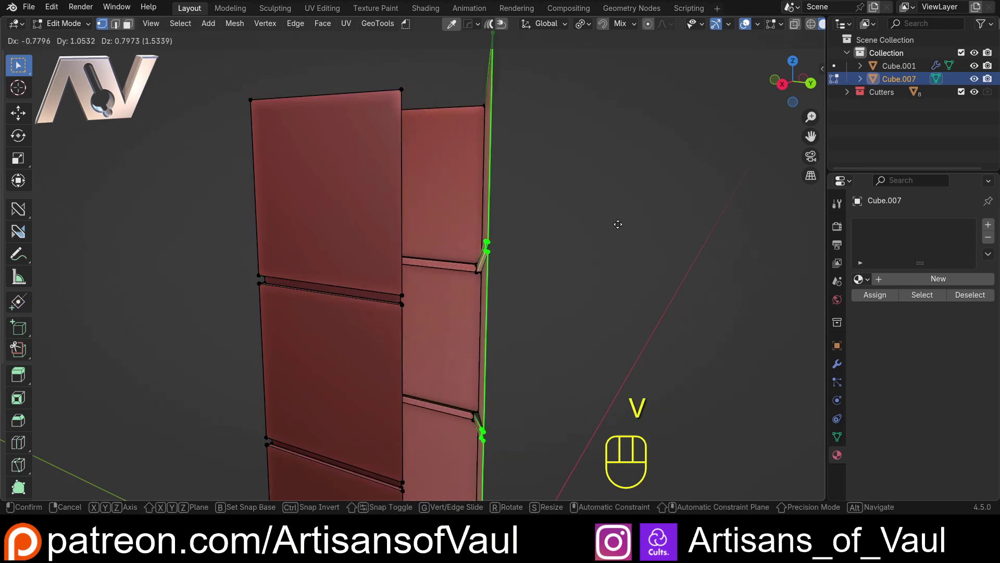
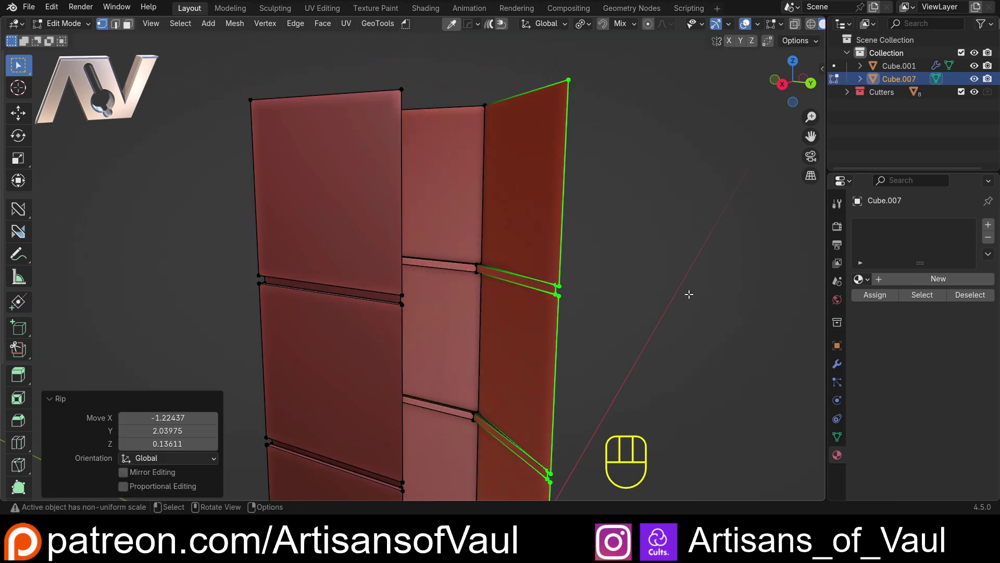
key("ctrl+z")
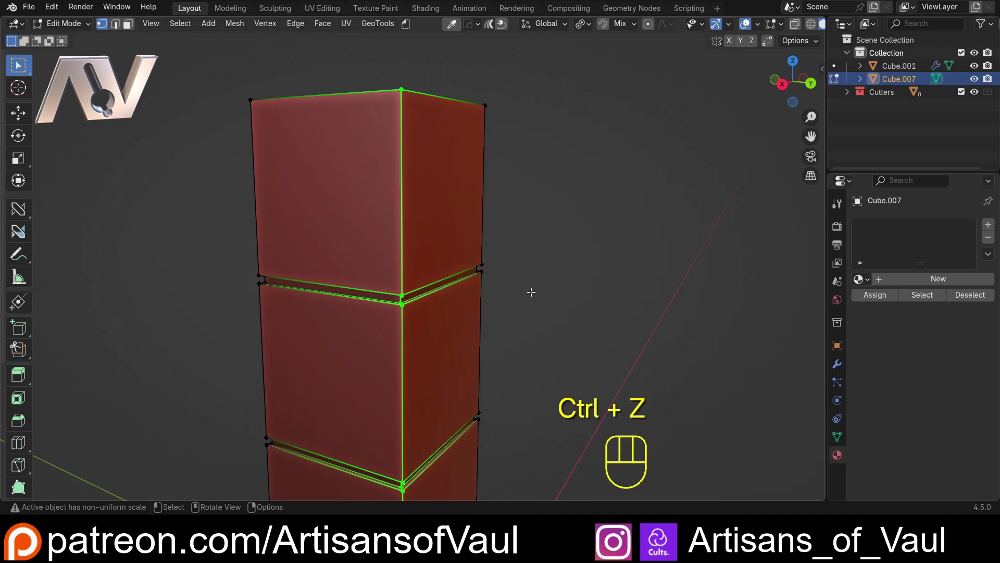
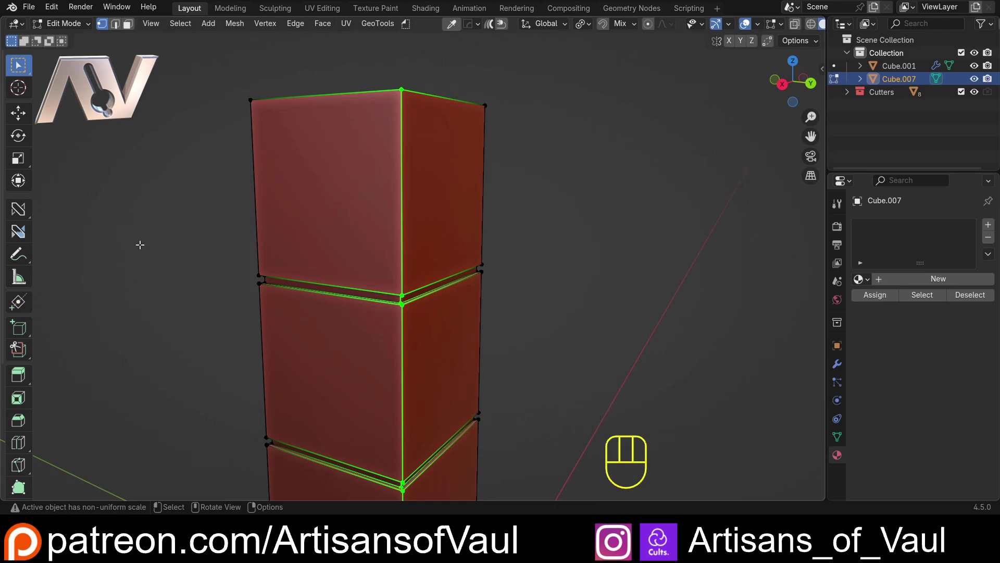
key("v")
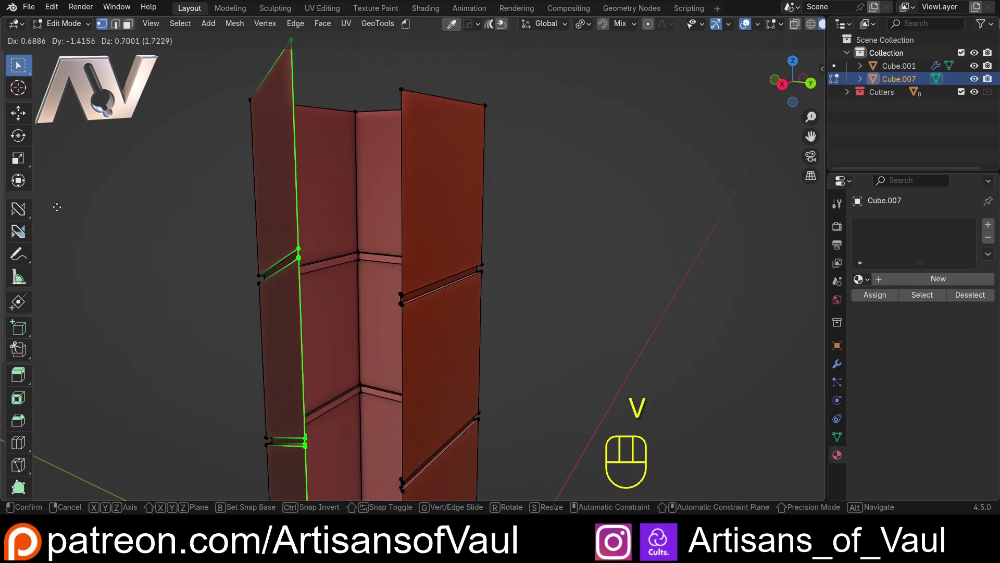
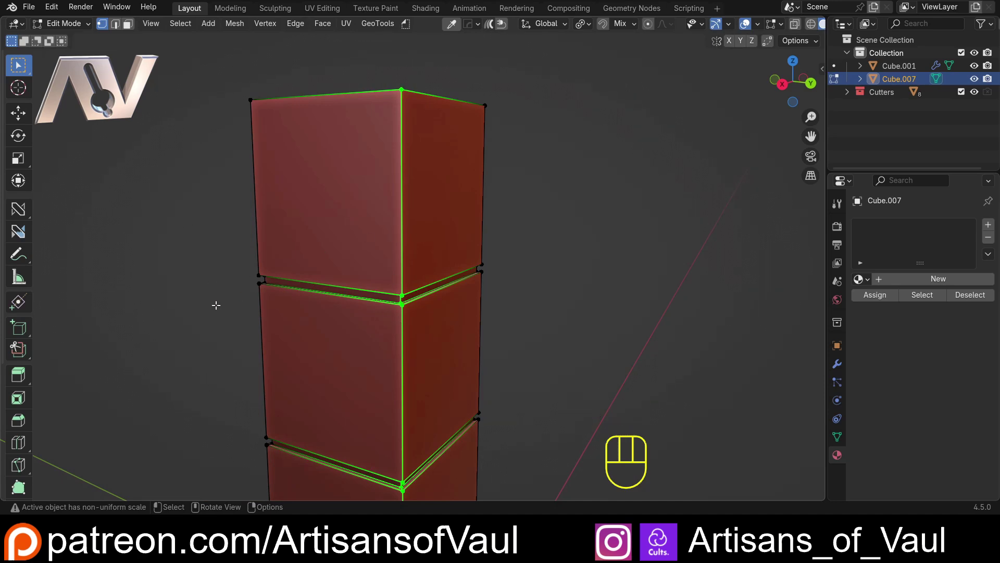
key("v")
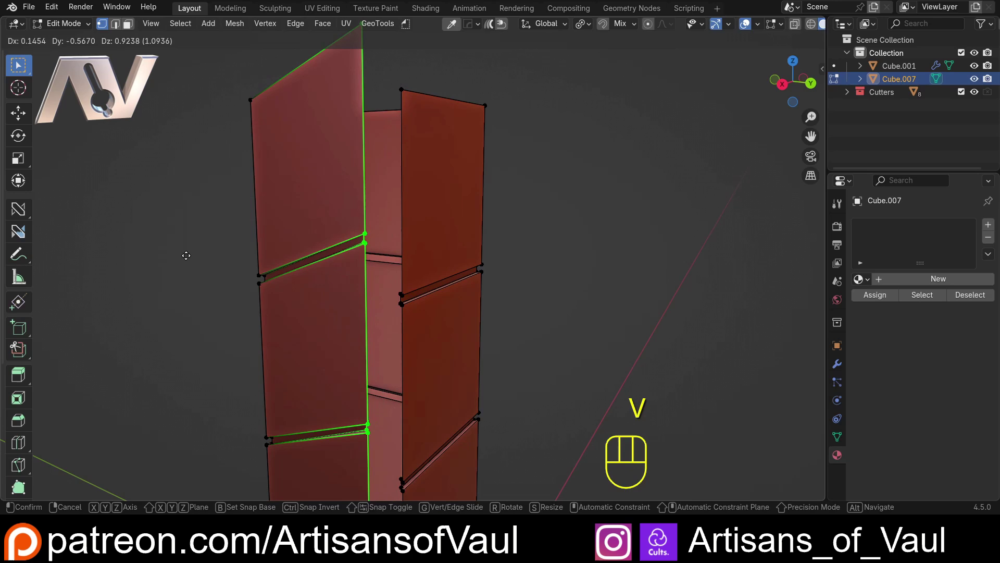
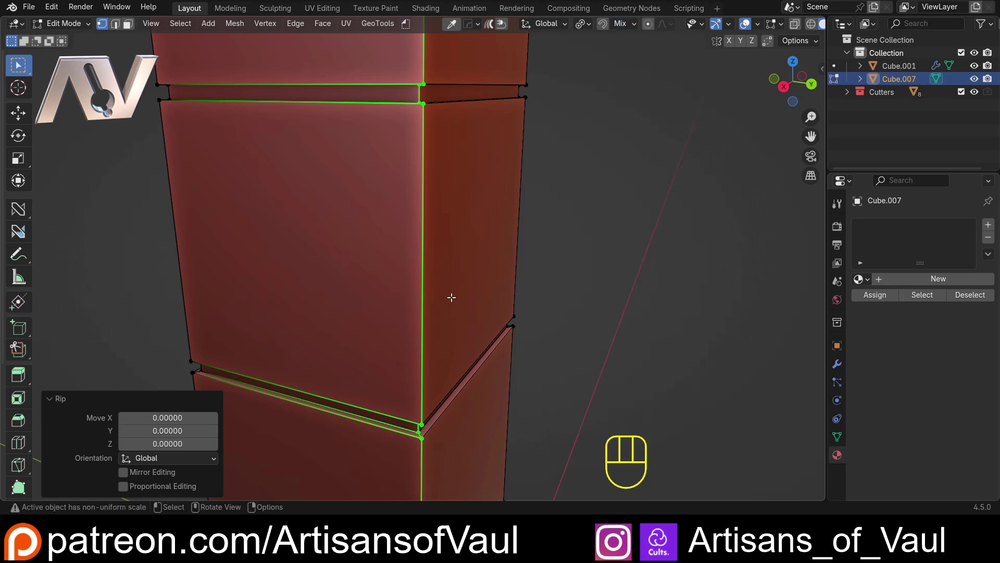
Slide the ripped corner vertices with snapping and rip the diagonal edges apart with V
key("g")
key("b")
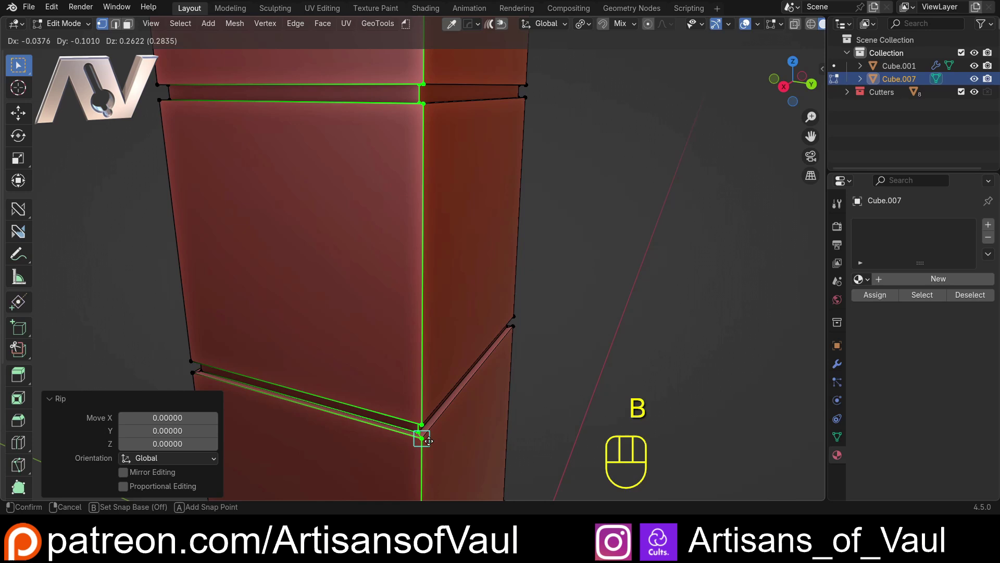
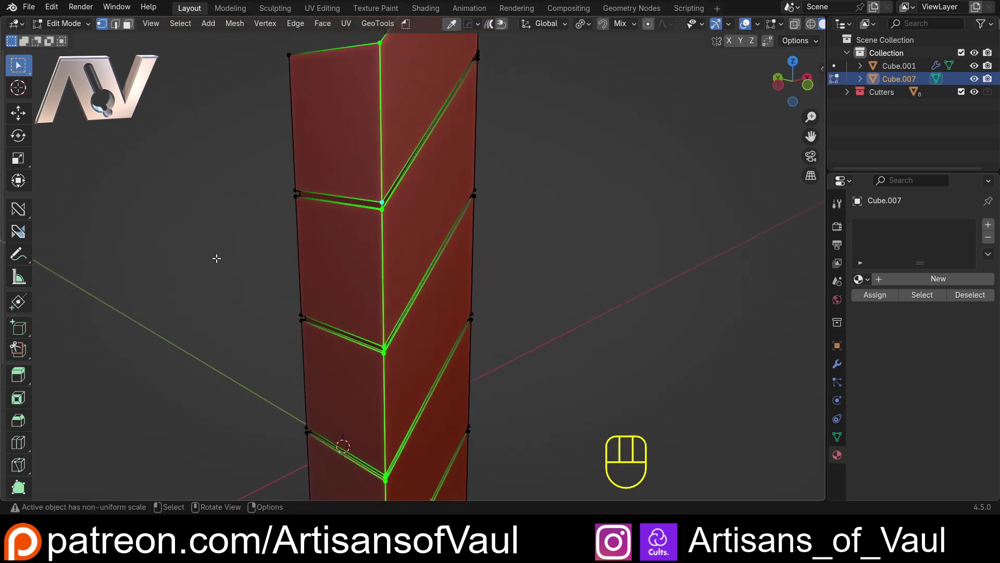
key("v")
key("Escape")
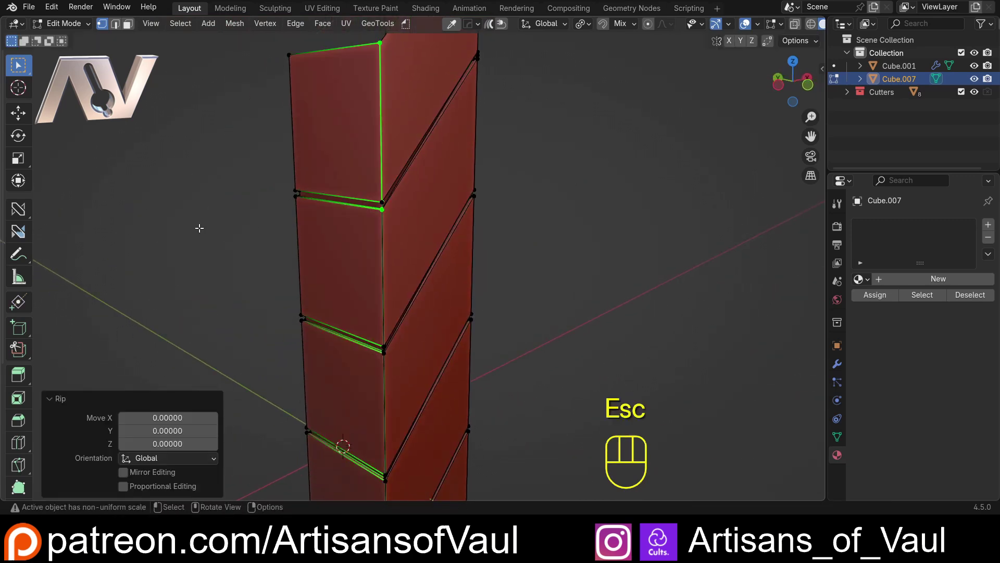
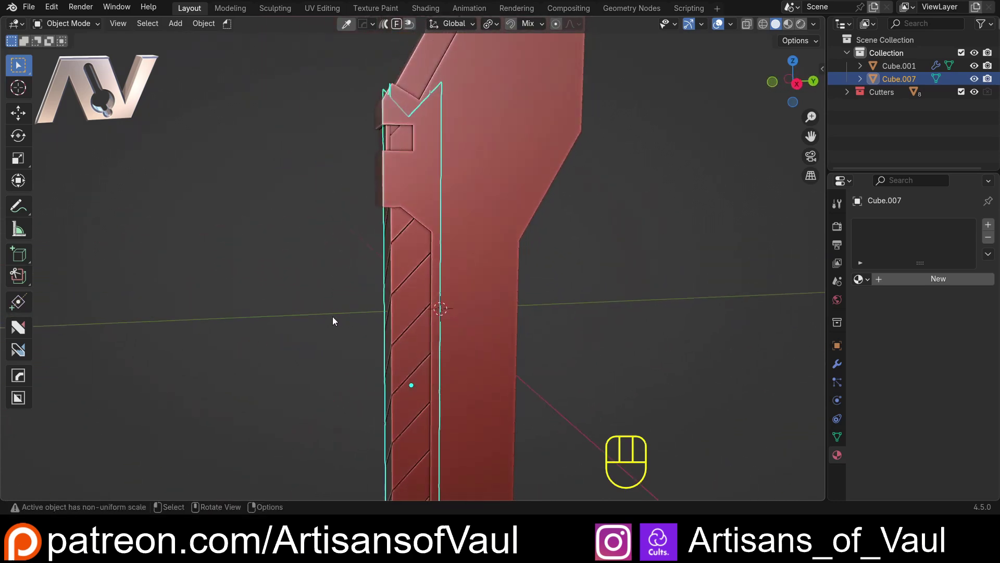
Orbit to a side-on view of the strip and zoom out to frame the whole bracket
left_click_drag(330, 320, 352, 323)
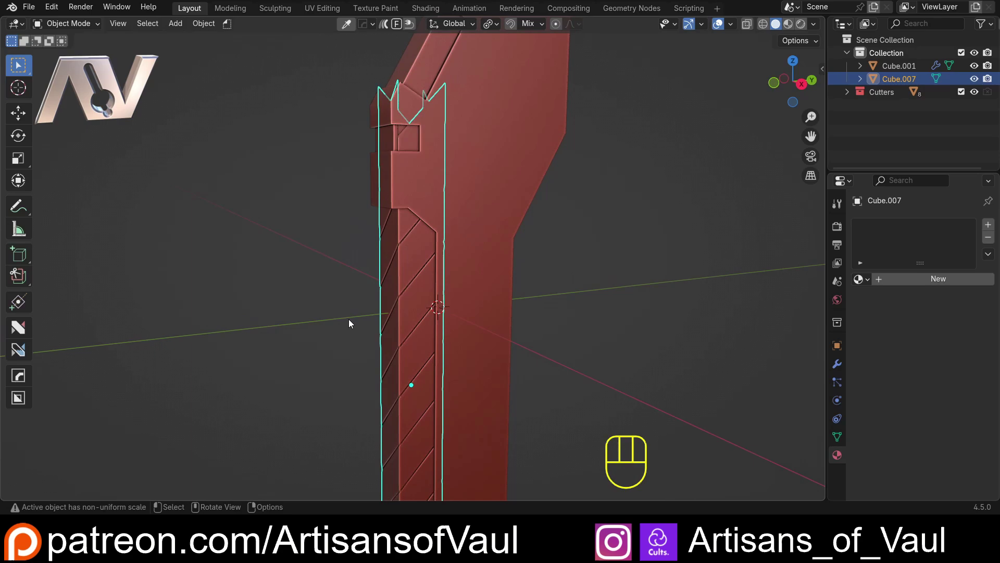
left_click_drag(415, 185, 376, 188)
left_click(791, 85)
left_click_drag(376, 403, 396, 234)
left_click_drag(427, 211, 404, 399)
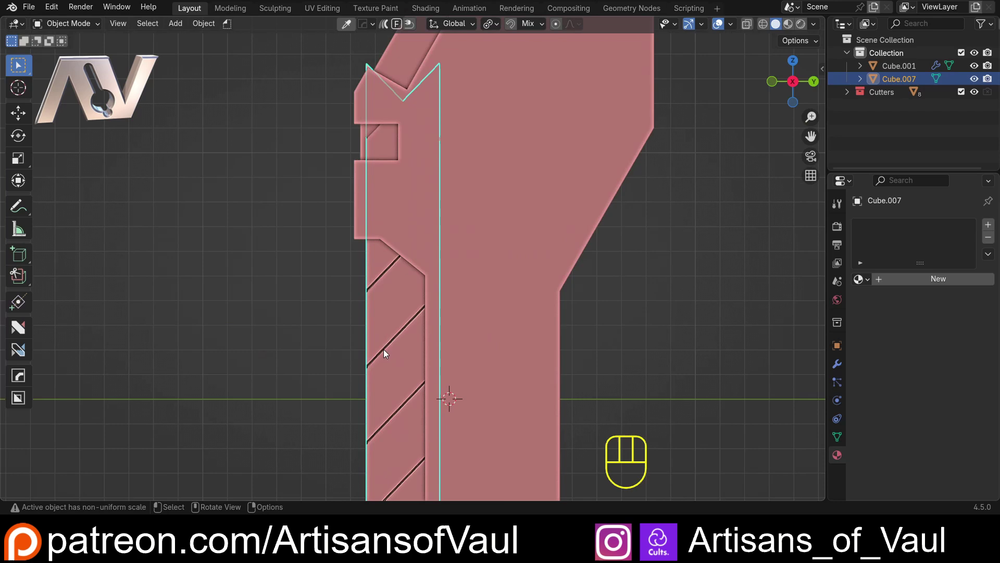
key("KP_Divide")
middle_click(440, 268)
left_click_drag(462, 409, 380, 325)
left_click_drag(375, 325, 414, 349)
left_click_drag(446, 351, 443, 357)
key("KP_Divide")
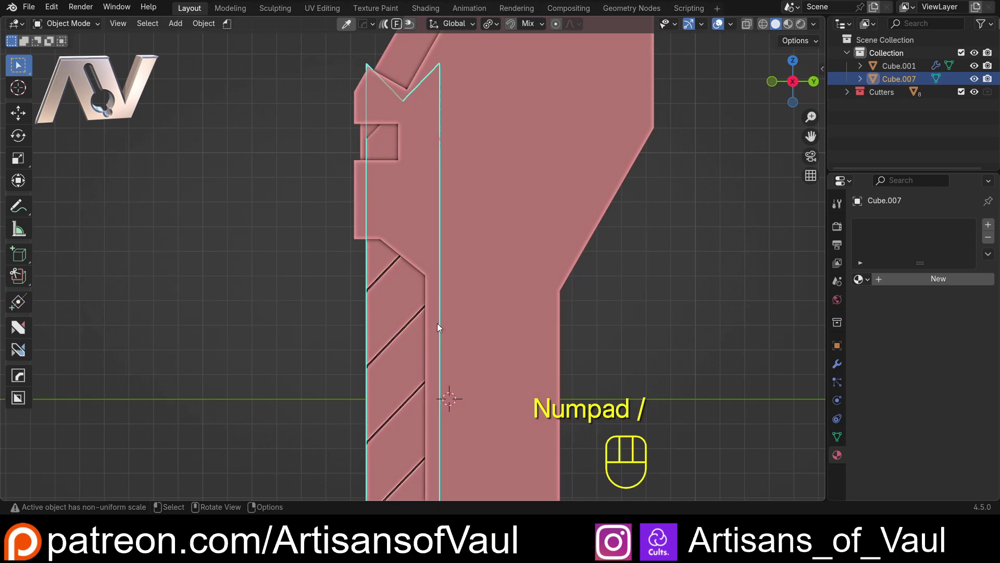
left_click_drag(346, 327, 343, 292)
Add a new cube mesh at the world origin via Shift+A
key("shift+a")
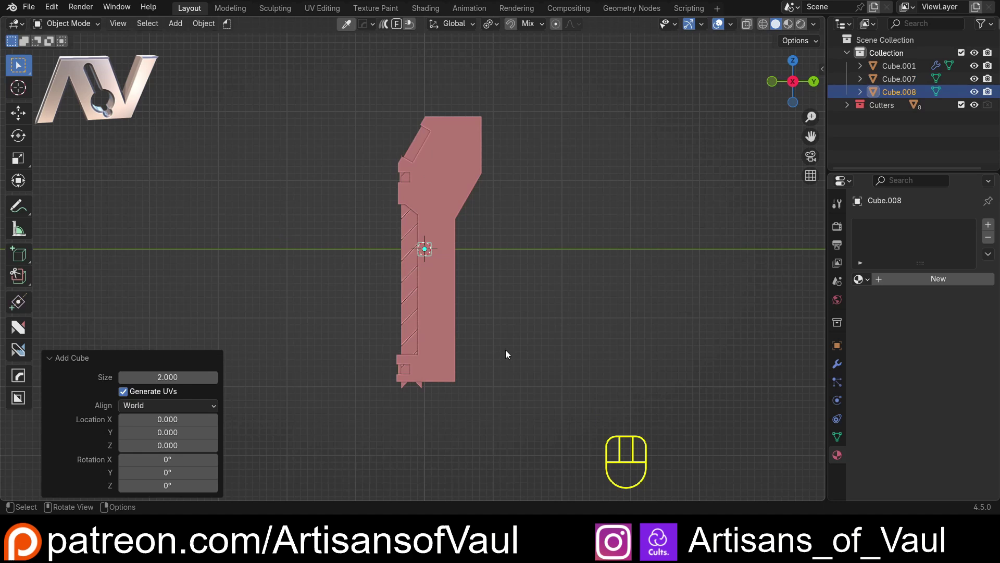
Scale the cube into a large box above the strip and subtract it as a boolean difference
key("s")
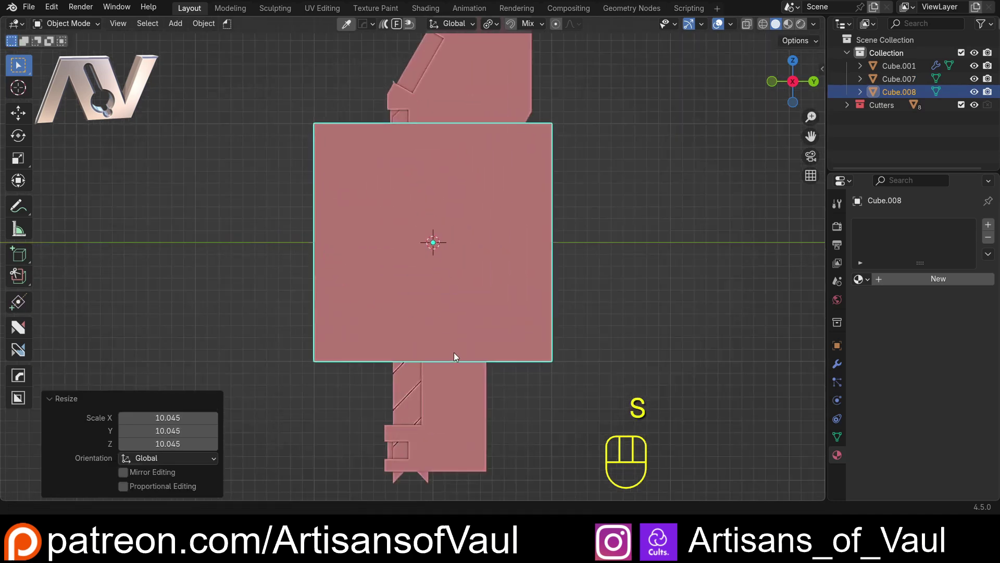
key("g")
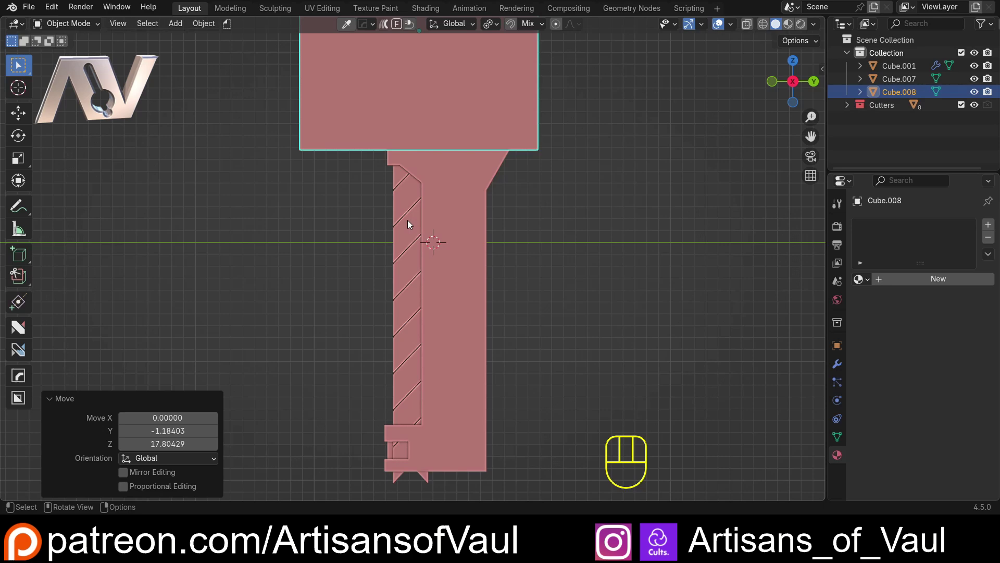
left_click(409, 223)
key("KP_Divide")
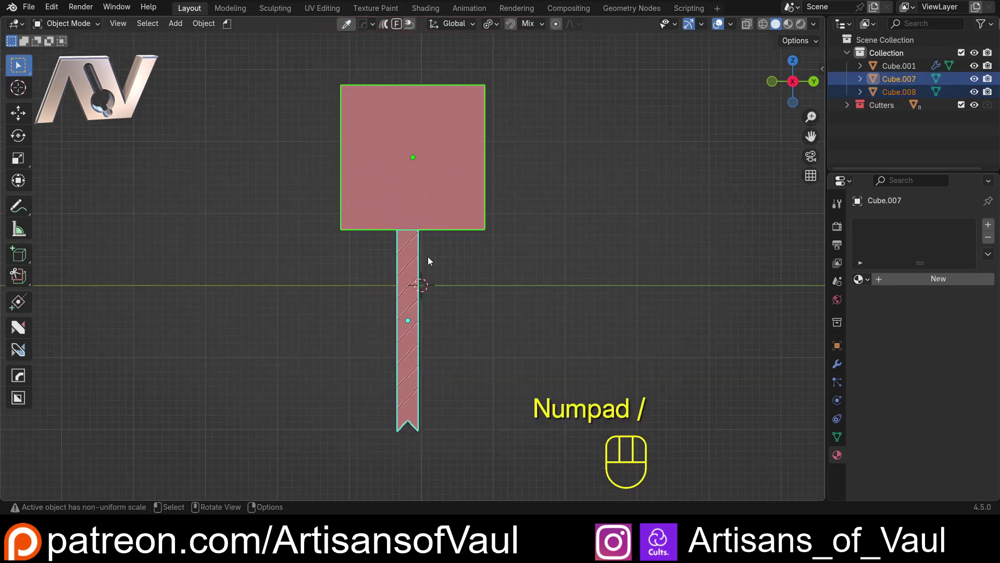
left_click(461, 259)
left_click(458, 185)
left_click(423, 303)
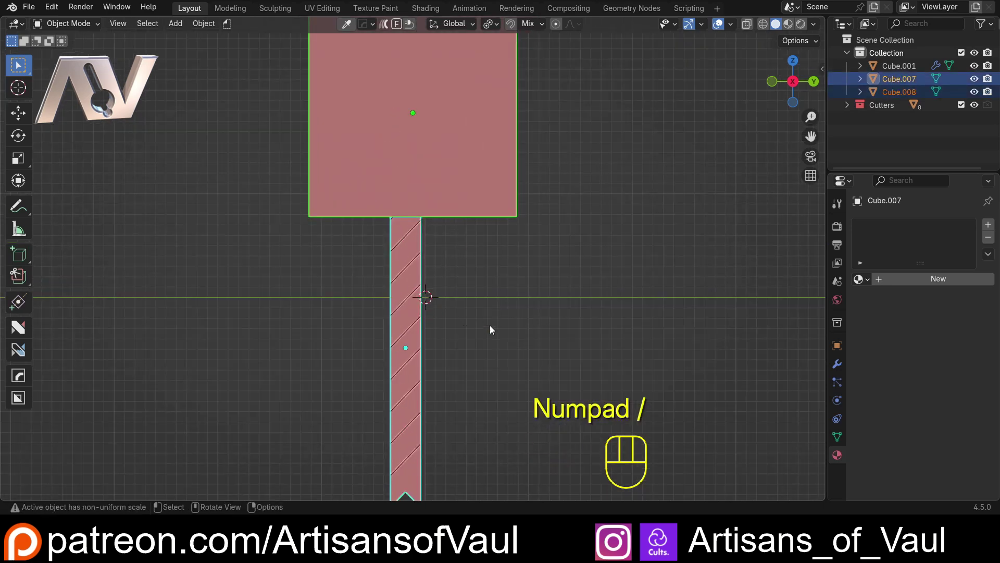
key("ctrl+KP_Subtract")
Duplicate the box cutter straight down below the strip and subtract it as a second difference
left_click_drag(394, 228, 399, 191)
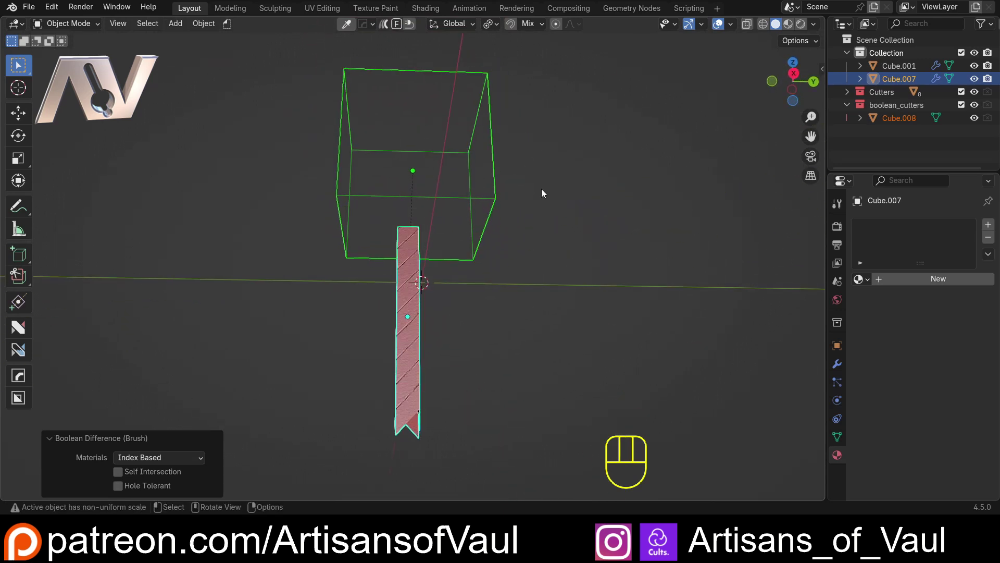
left_click(796, 77)
left_click(473, 236)
left_click_drag(491, 266, 482, 210)
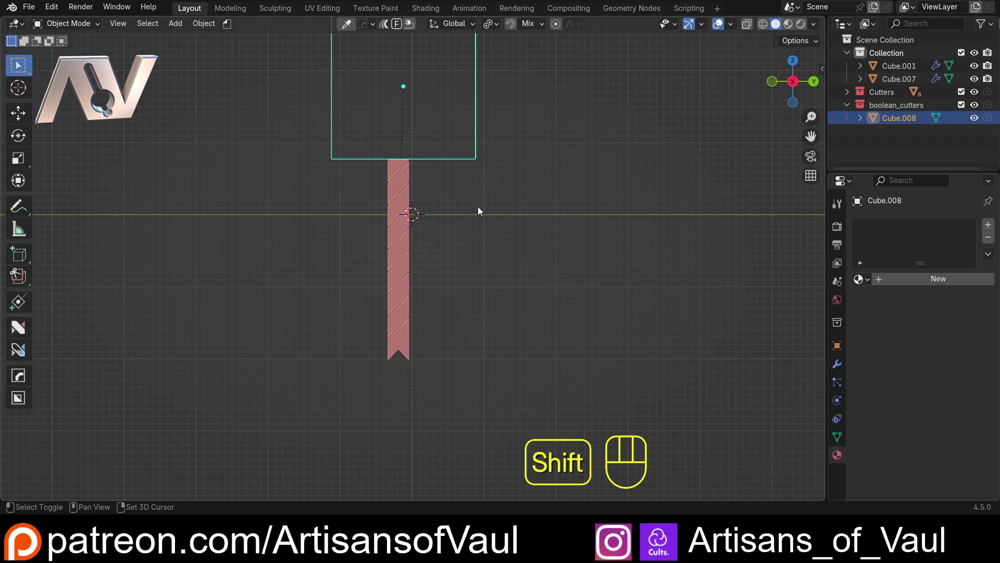
key("shift+d")
key("z")
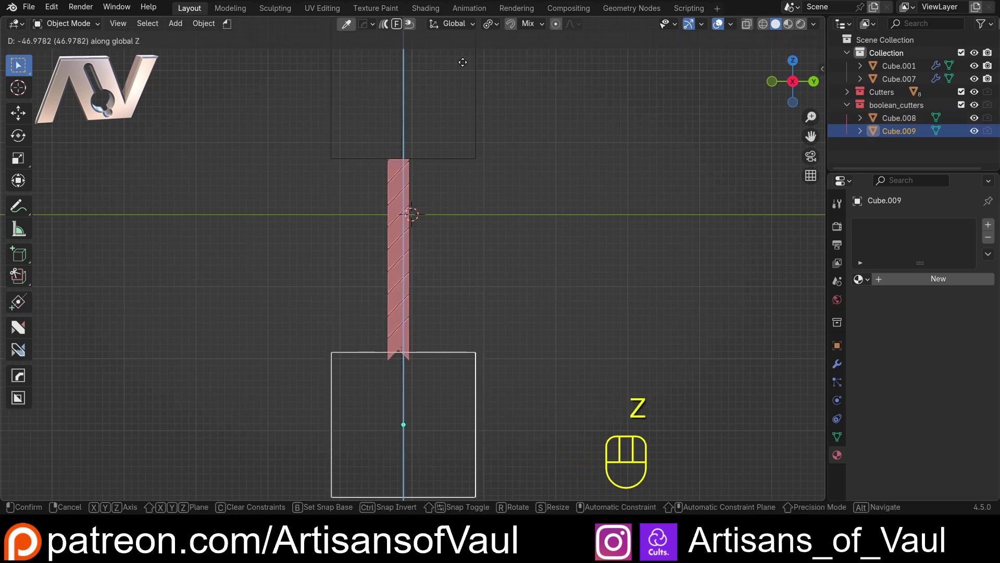
key("KP_Divide")
left_click_drag(521, 295, 520, 257)
key("g")
key("z")
left_click(414, 251)
key("ctrl+KP_Subtract")
Hide the cutter boxes and show the strip's Modifier properties
left_click(339, 390)
key("h")
left_click(341, 106)
left_click(398, 210)
left_click(840, 364)
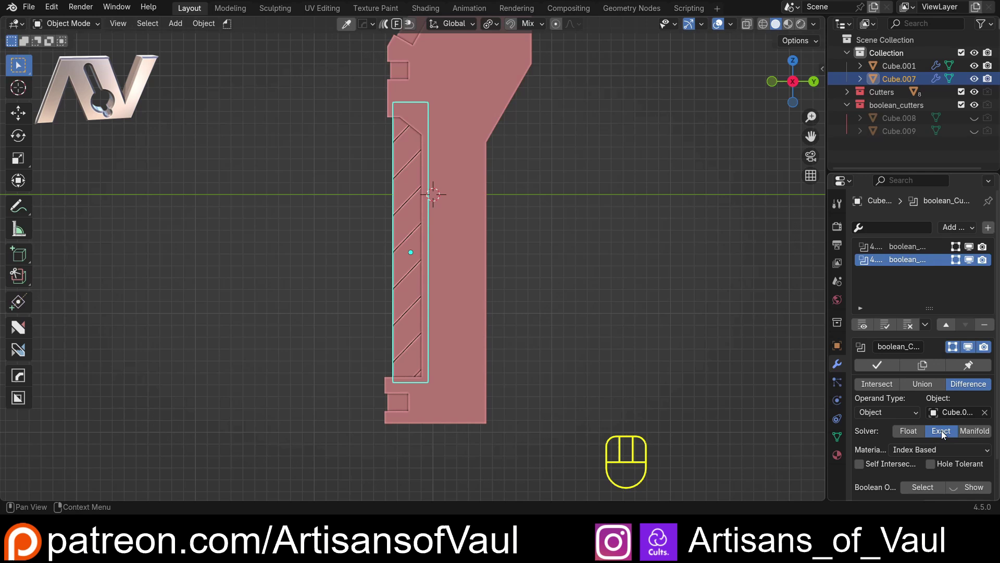
left_click(910, 435)
left_click_drag(314, 290, 316, 321)
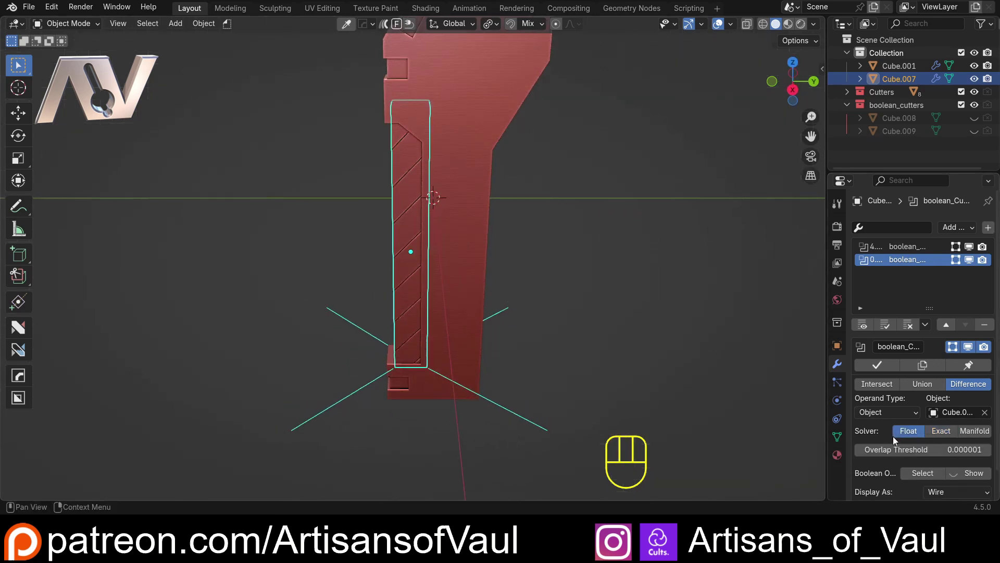
left_click(942, 431)
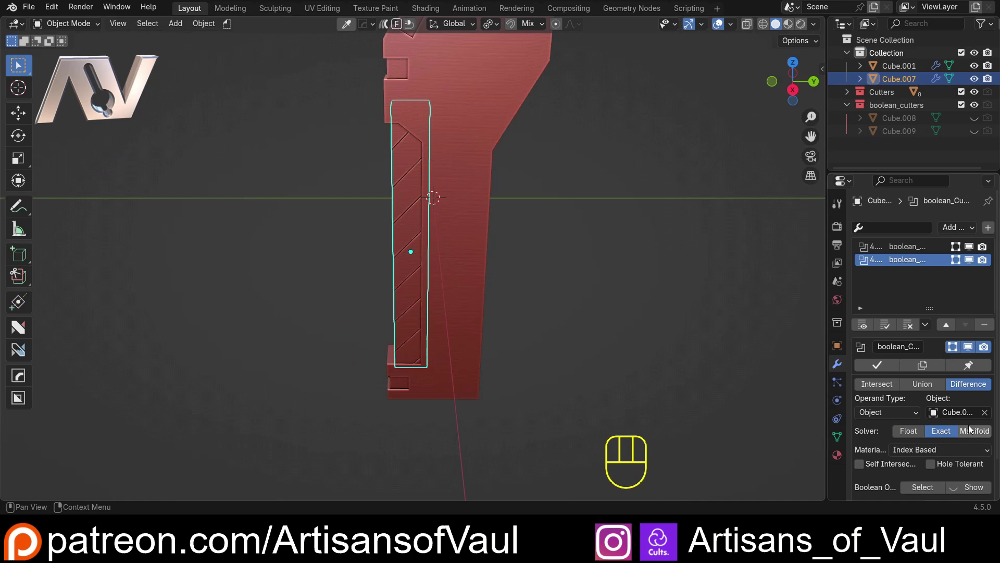
left_click(980, 436)
left_click(980, 436)
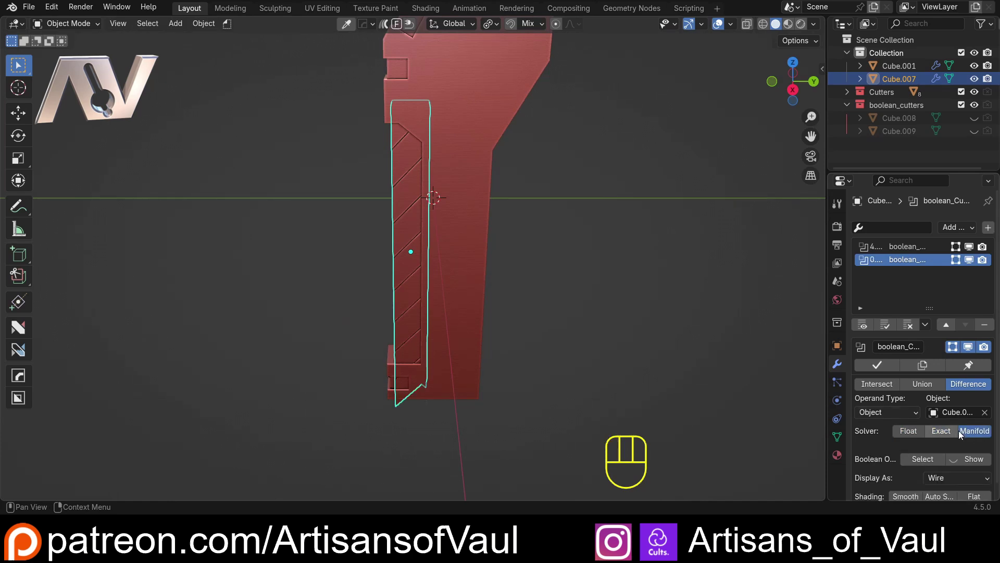
left_click(952, 433)
left_click_drag(400, 257, 448, 242)
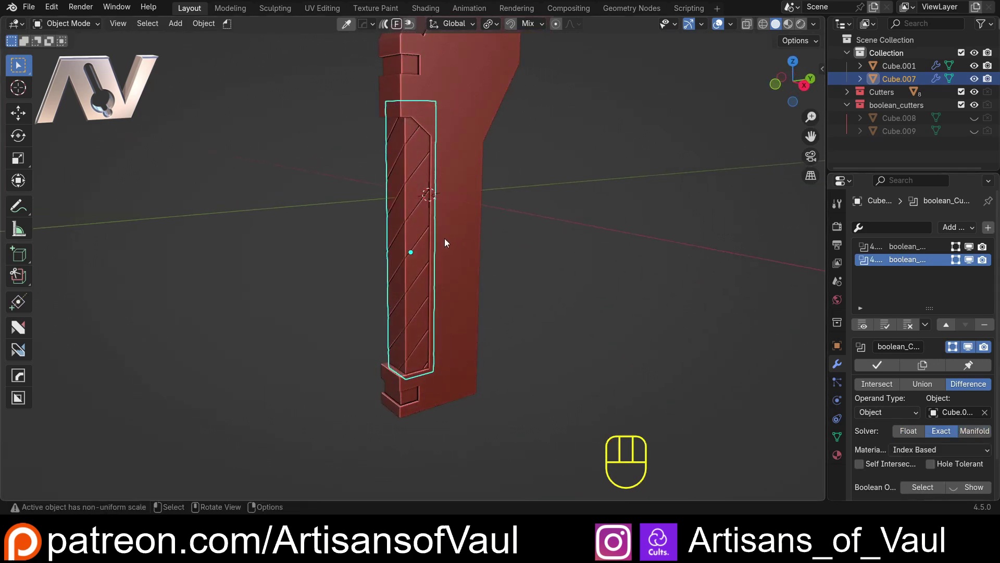
left_click_drag(390, 164, 408, 242)
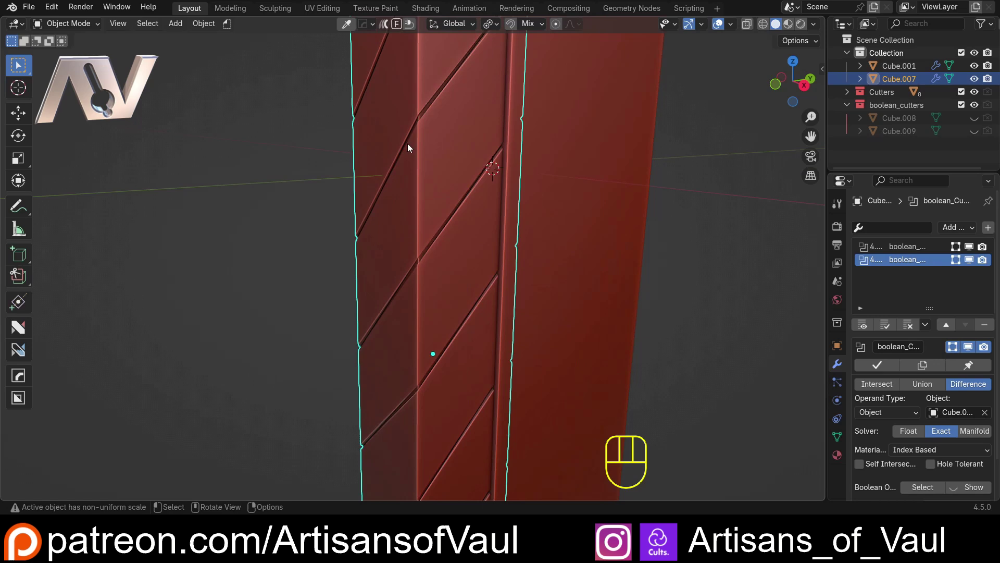
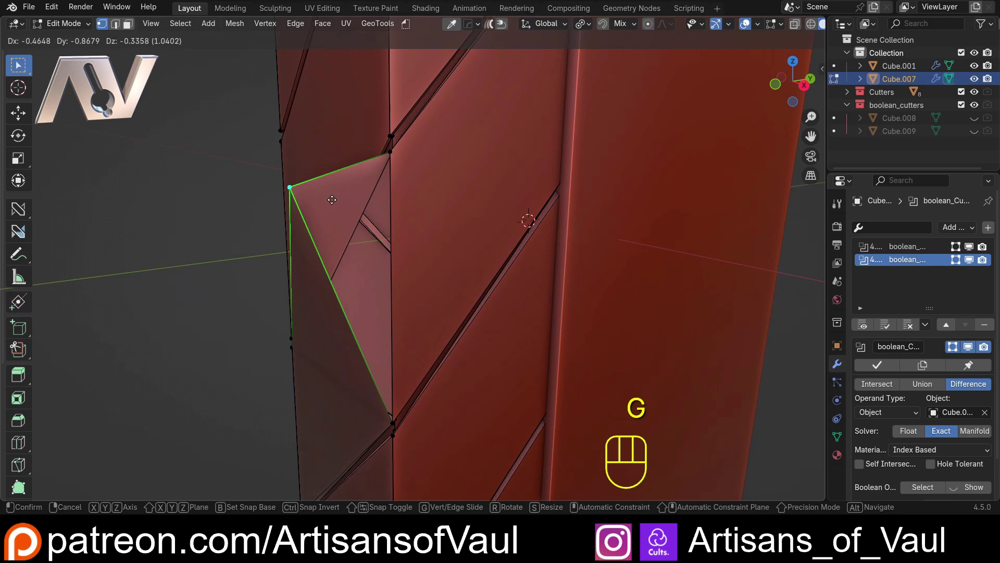
In Edit Mode select all vertices and merge them By Distance
key("Escape")
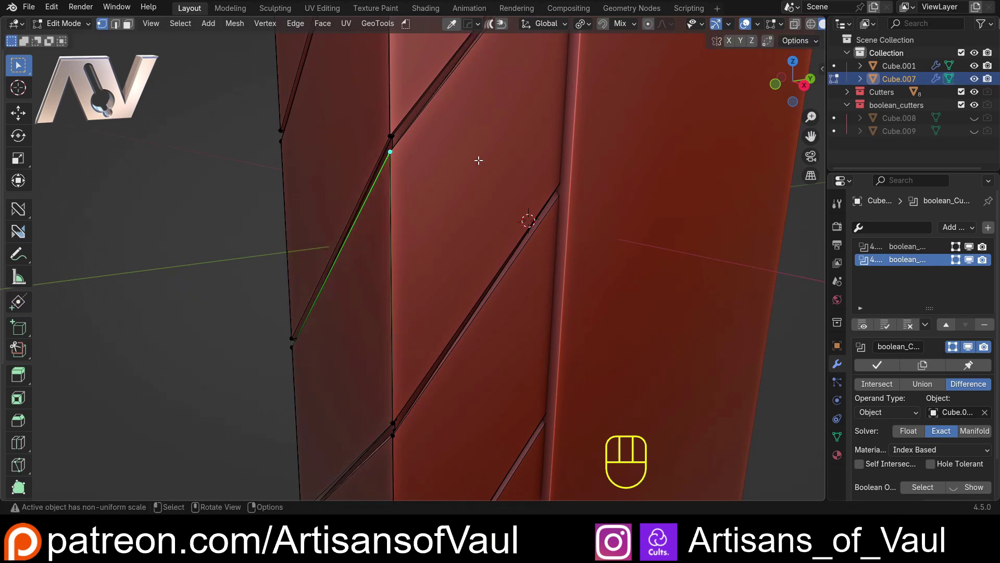
key("Tab")
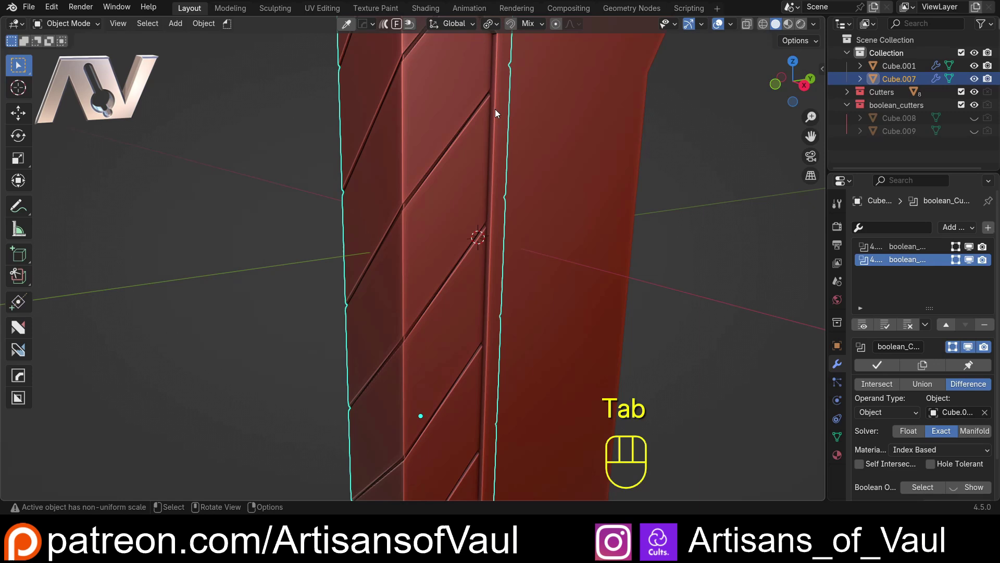
key("a")
key("m")
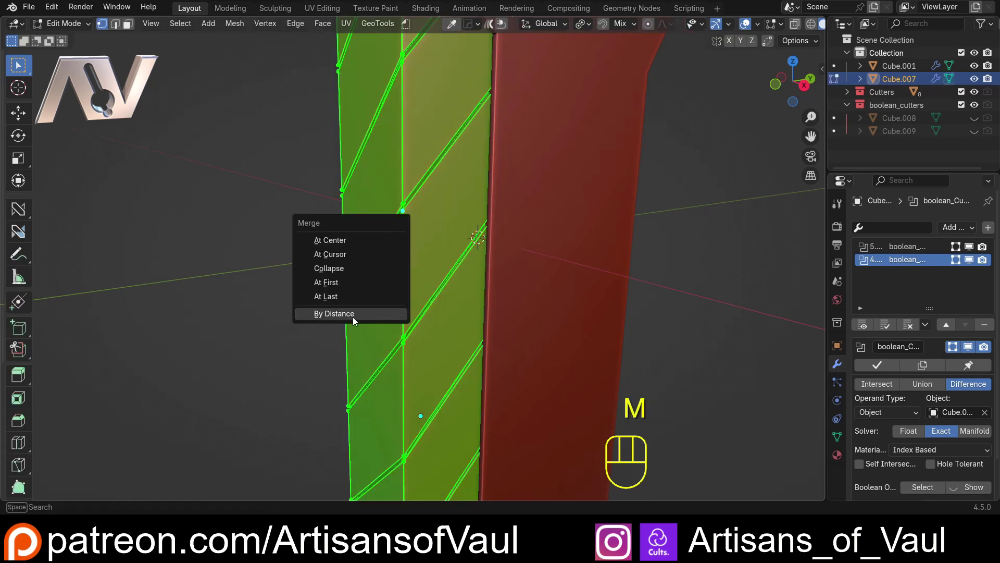
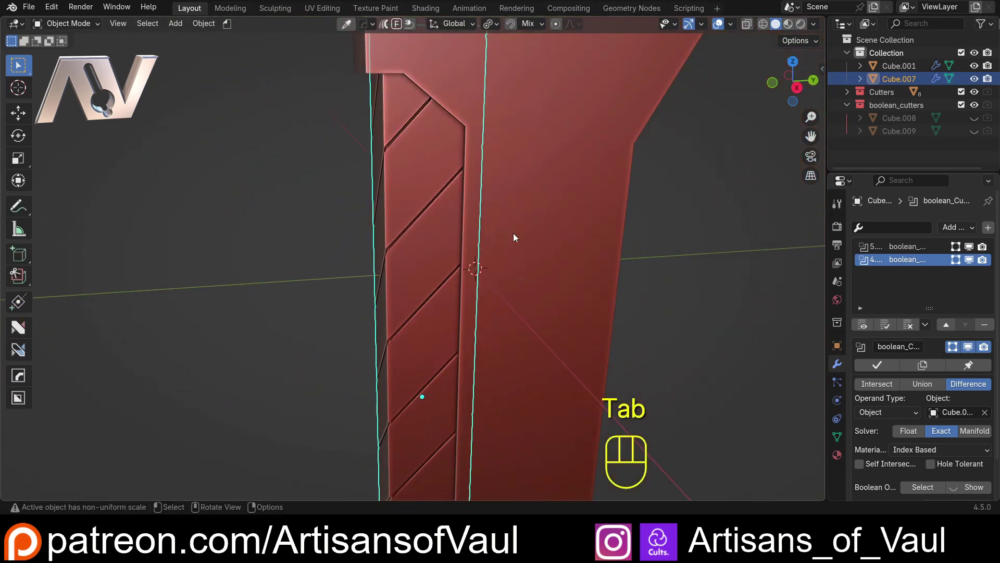
Add a Weld modifier to the bracket below the two boolean cuts
left_click(902, 289)
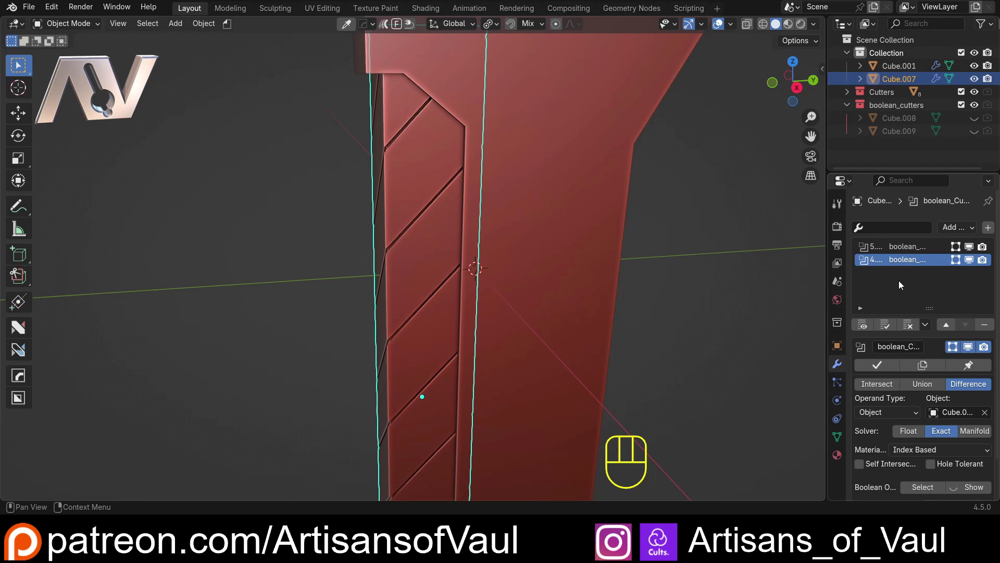
key("shift+a")
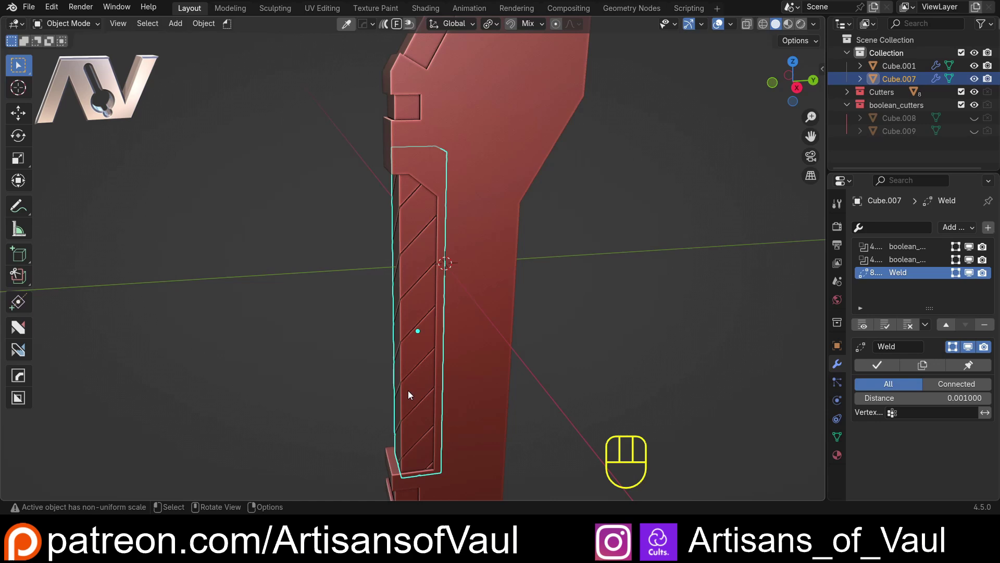
left_click_drag(403, 339, 471, 330)
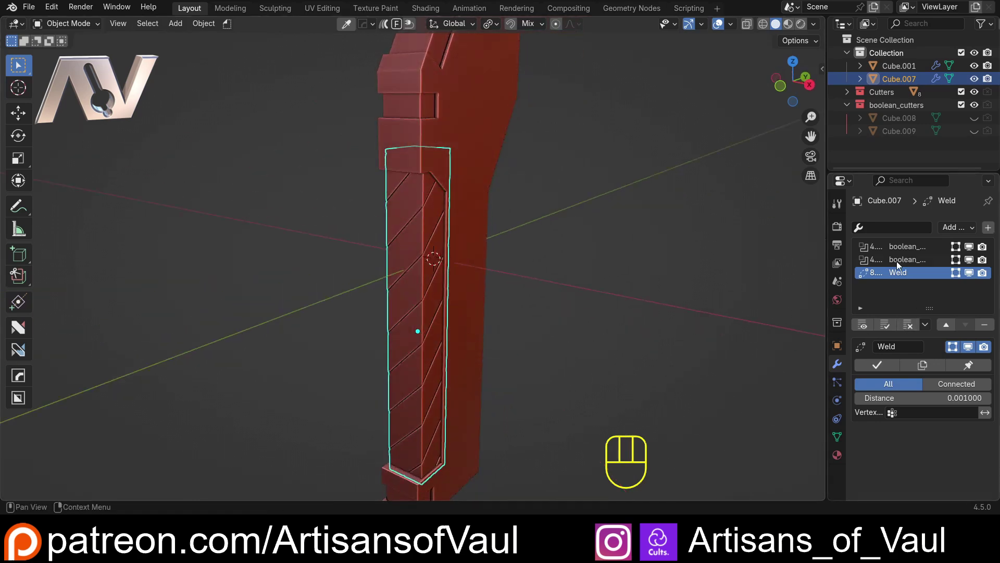
left_click_drag(515, 193, 398, 192)
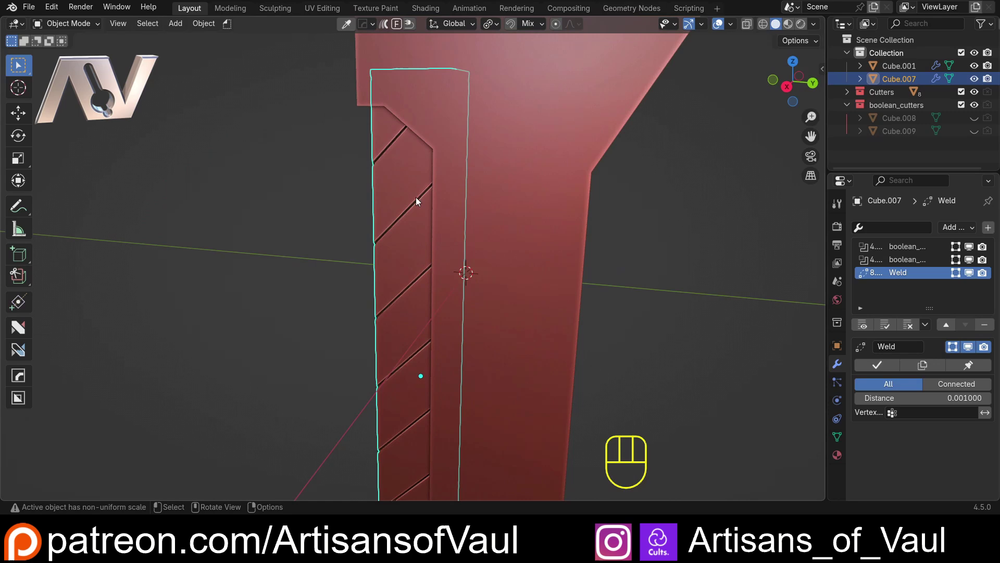
left_click_drag(390, 236, 420, 235)
left_click(801, 88)
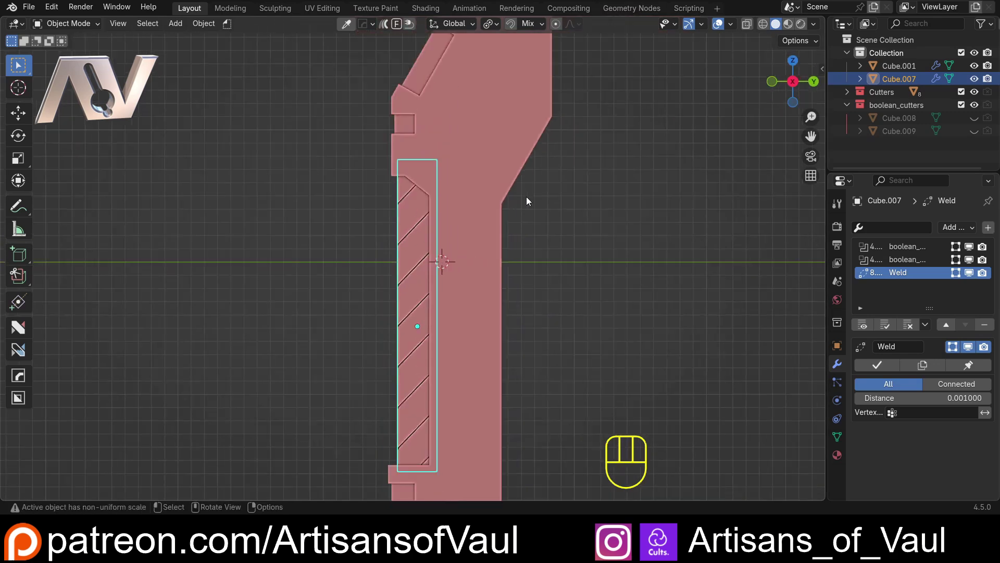
left_click_drag(420, 266, 398, 258)
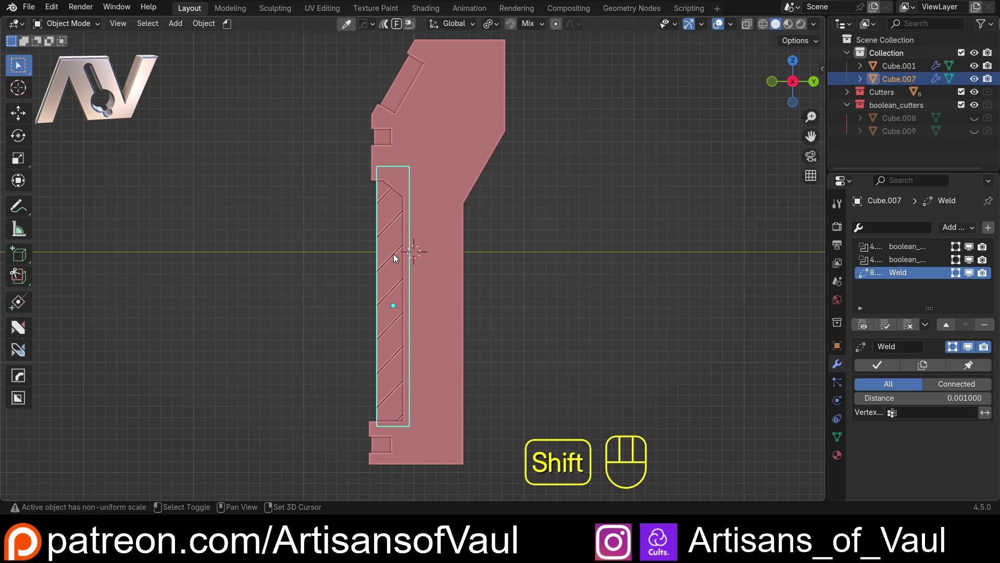
key("shift+d")
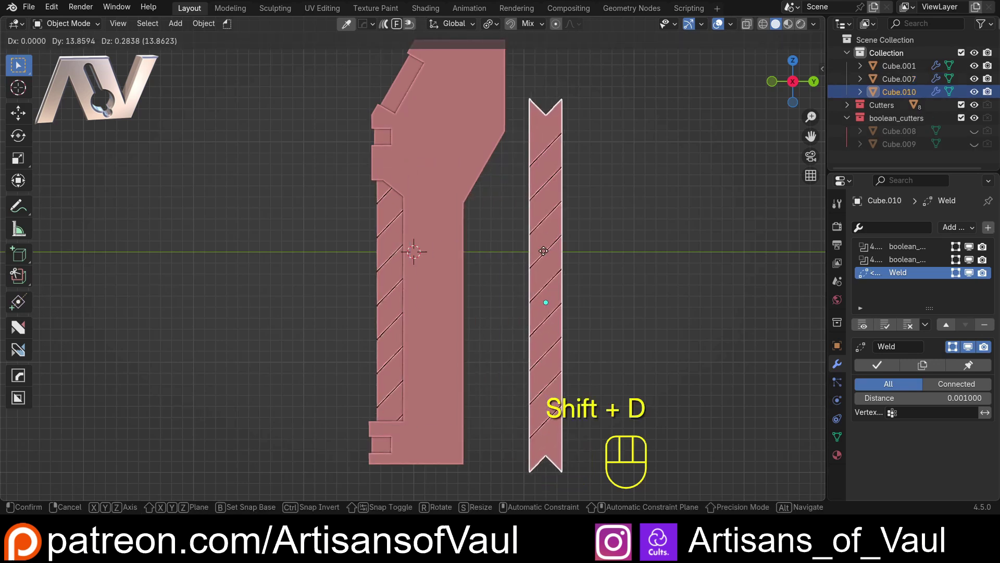
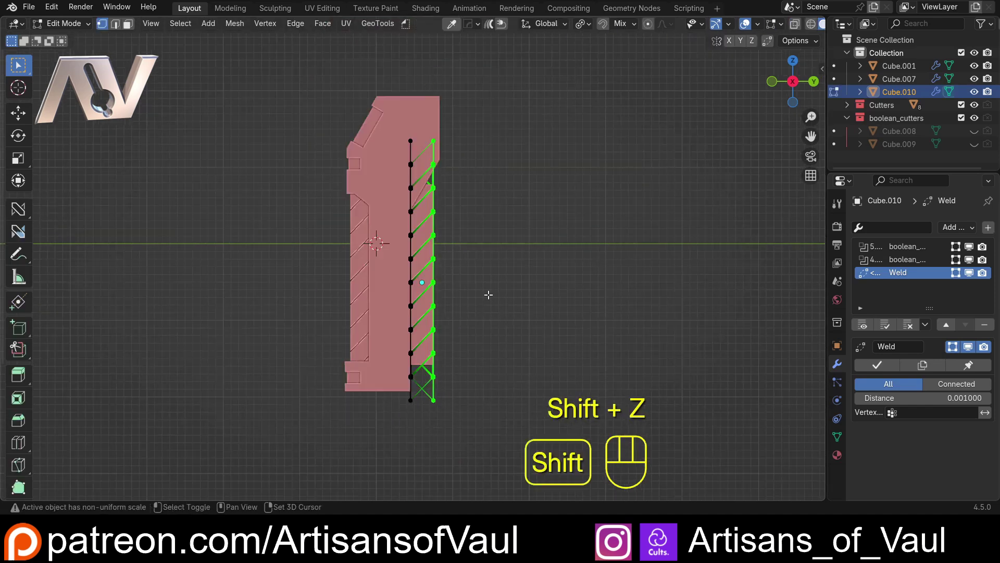
key("g")
key("y")
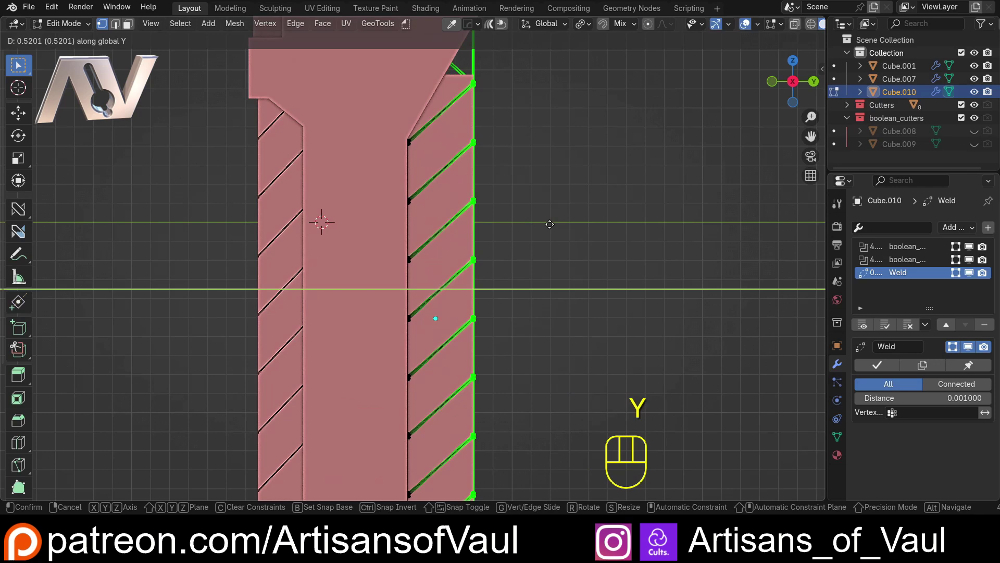
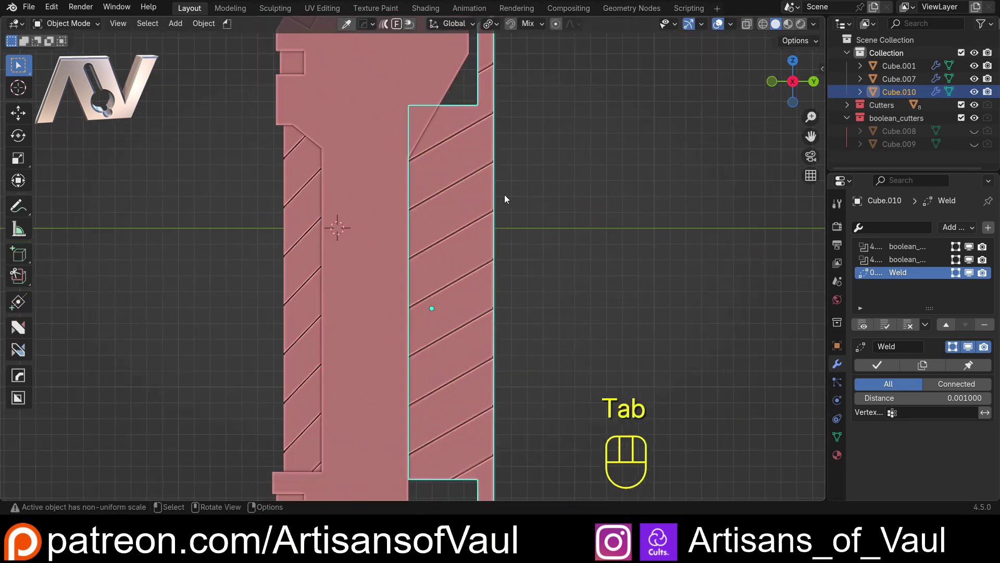
left_click(490, 203)
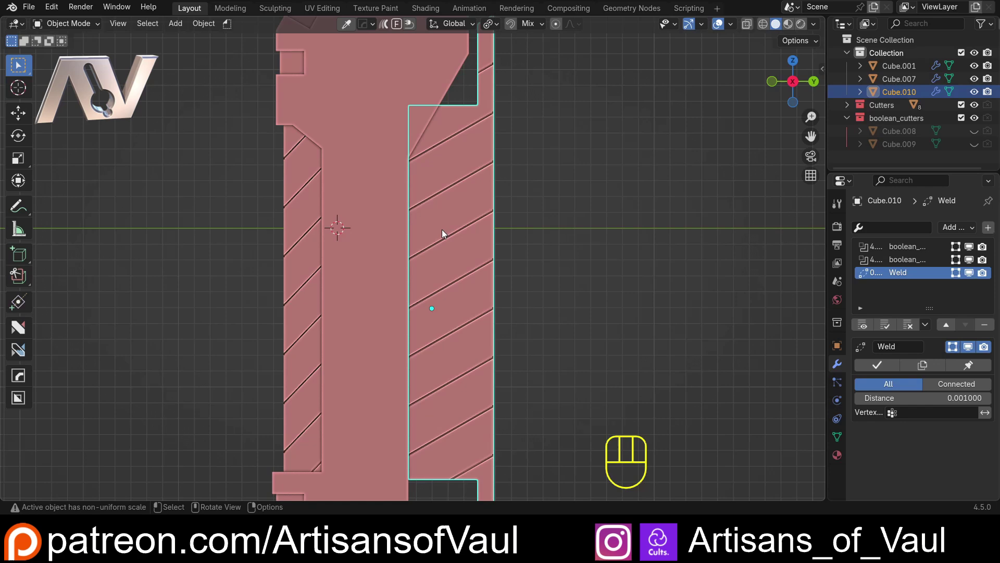
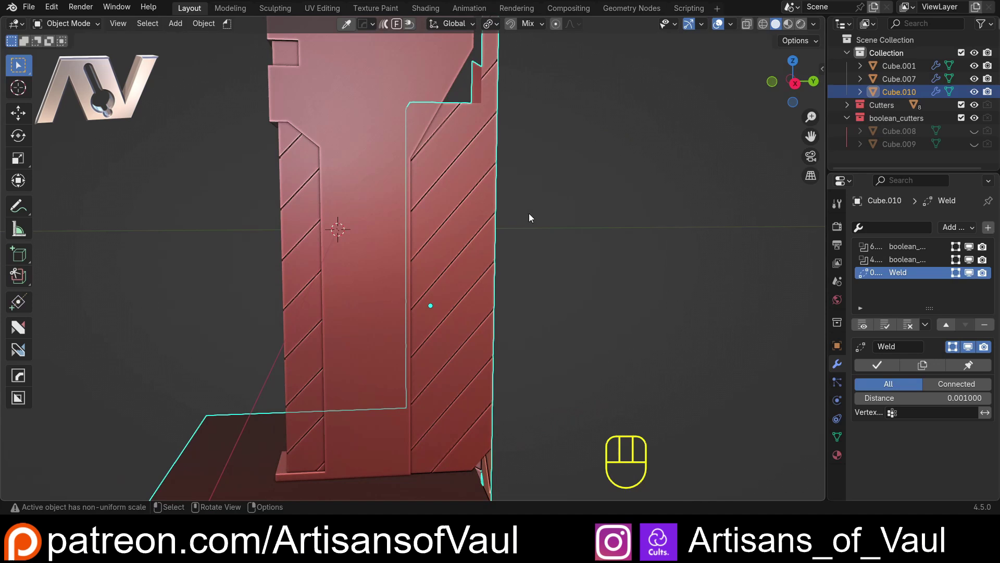
key("Delete")
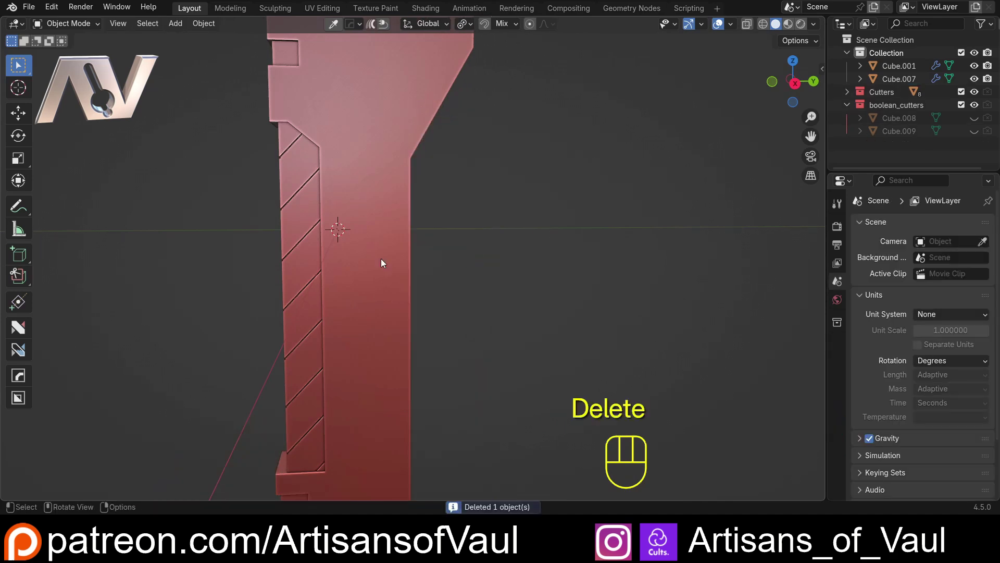
Orbit the view to look at the inset strip
left_click_drag(252, 248, 360, 233)
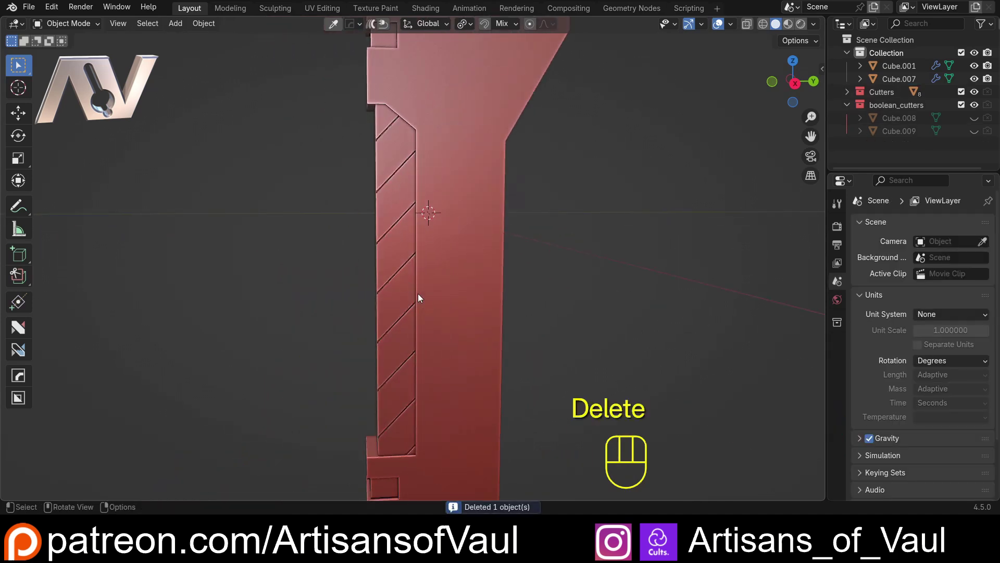
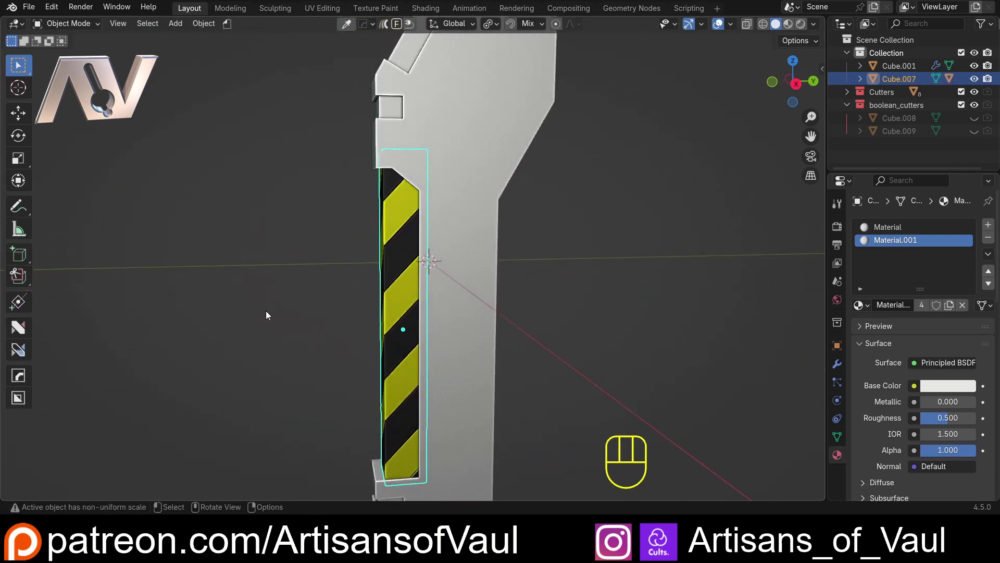
left_click_drag(490, 307, 538, 306)
left_click_drag(508, 322, 475, 266)
left_click_drag(386, 272, 518, 275)
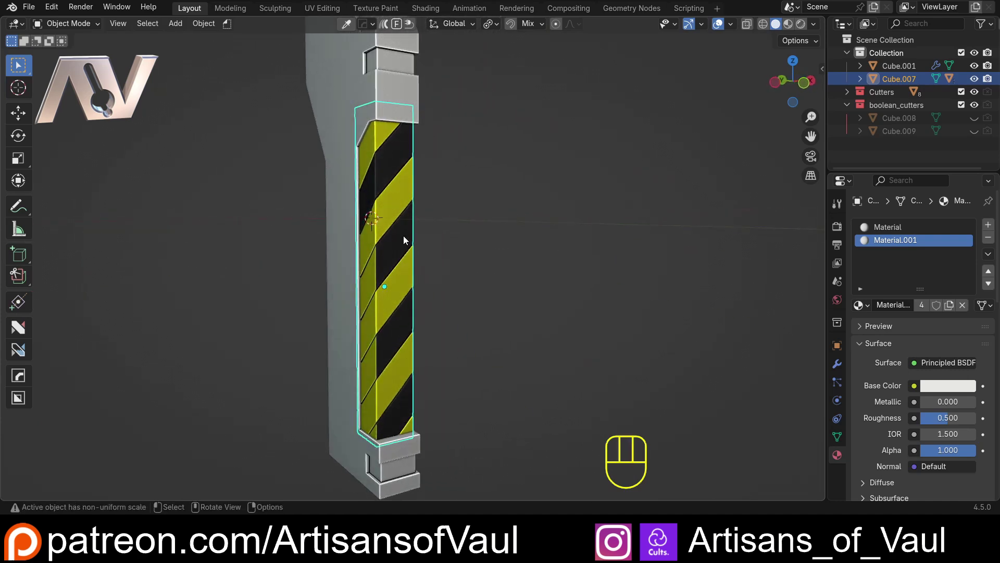
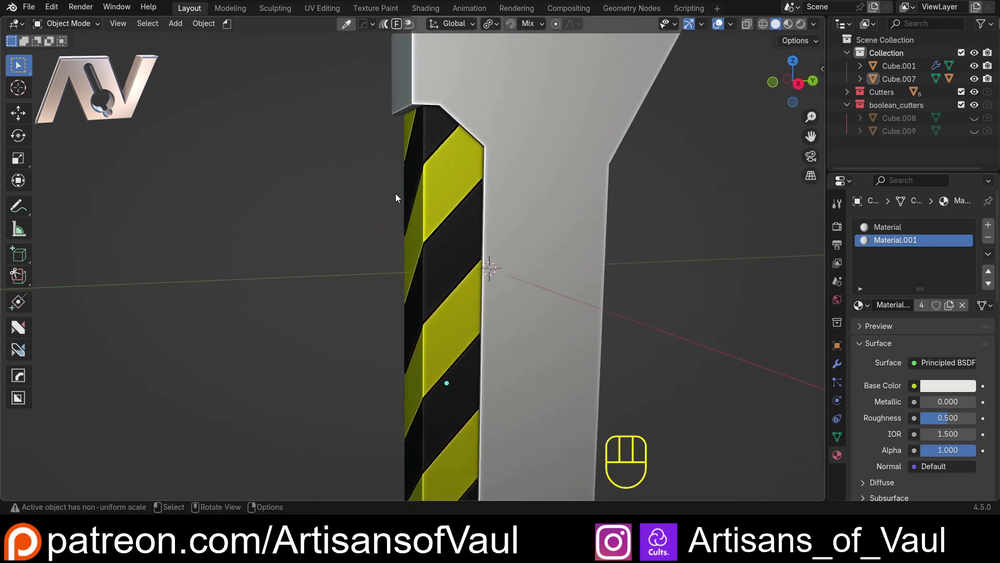
left_click_drag(406, 171, 393, 186)
left_click_drag(399, 191, 375, 204)
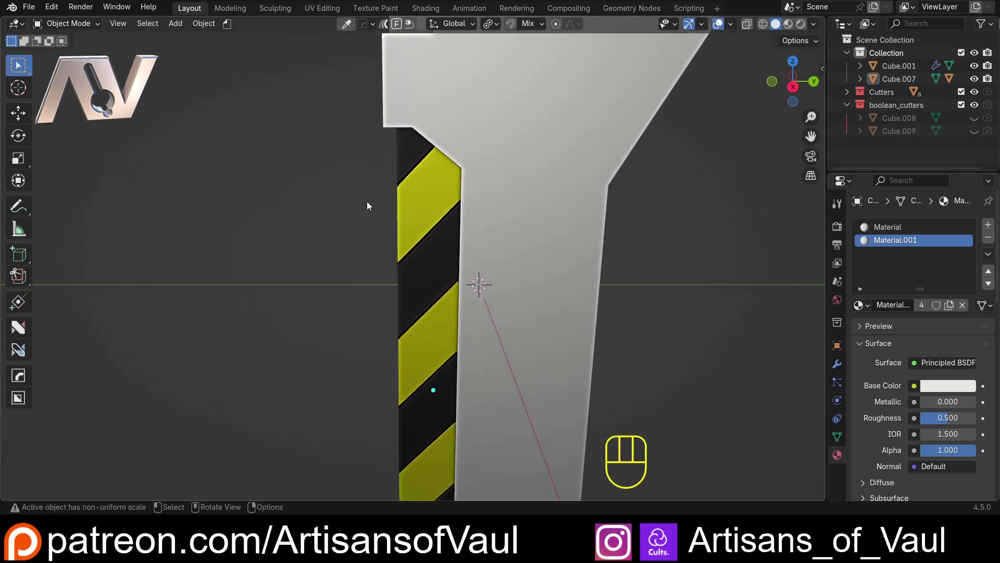
middle_click(362, 201)
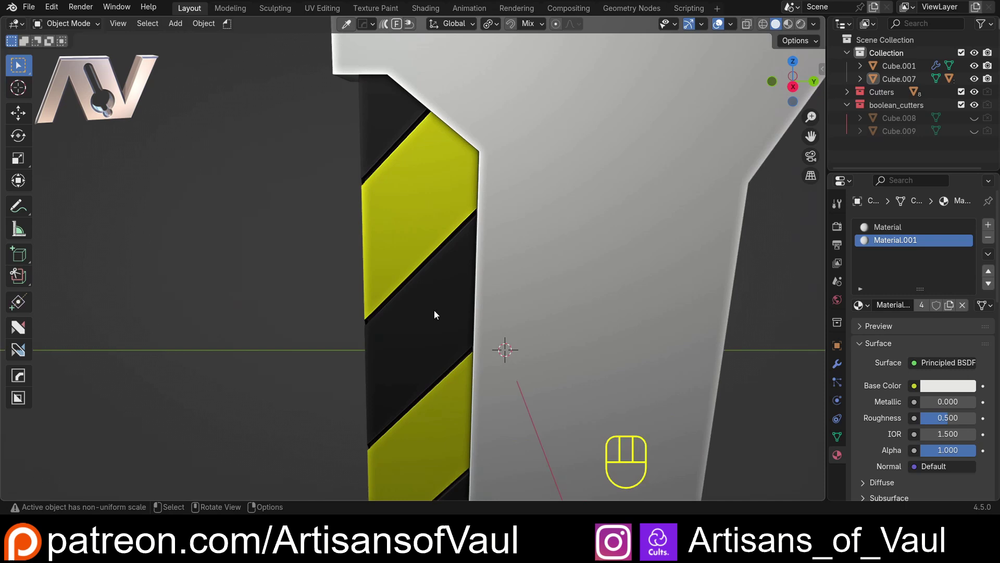
left_click_drag(403, 327, 404, 315)
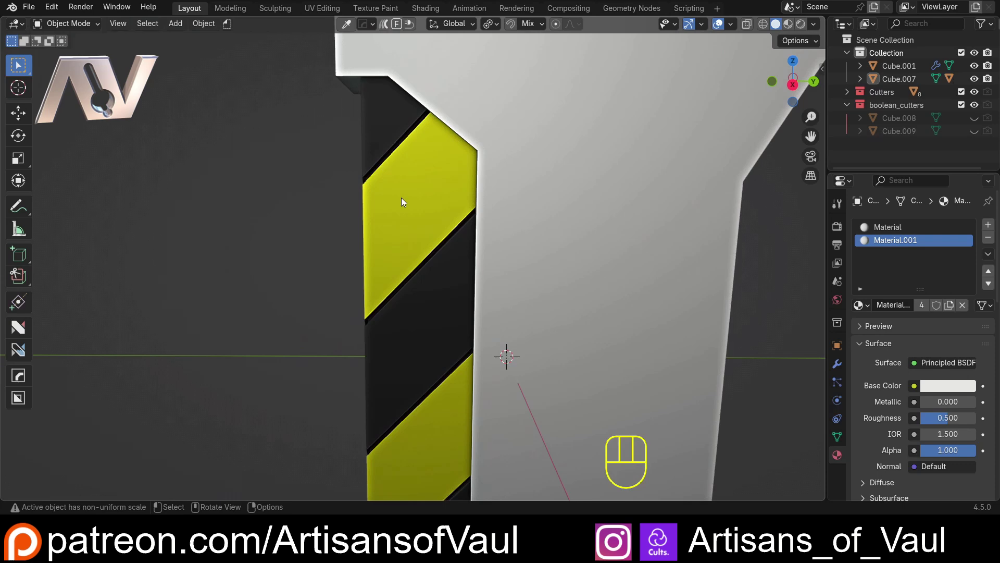
key("d")
left_click_drag(414, 296, 415, 329)
key("ctrl+z")
left_click_drag(359, 300, 468, 296)
left_click_drag(342, 297, 419, 263)
key("d")
left_click(371, 242)
key("ctrl+z")
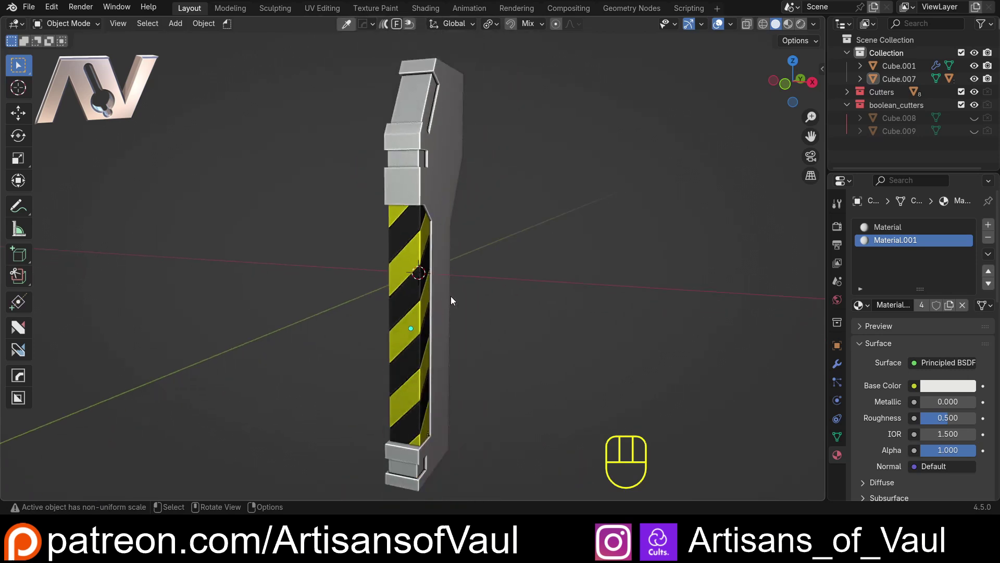
left_click_drag(461, 295, 387, 299)
left_click_drag(389, 297, 502, 299)
left_click_drag(477, 261, 377, 268)
left_click_drag(409, 268, 343, 278)
left_click_drag(346, 278, 364, 280)
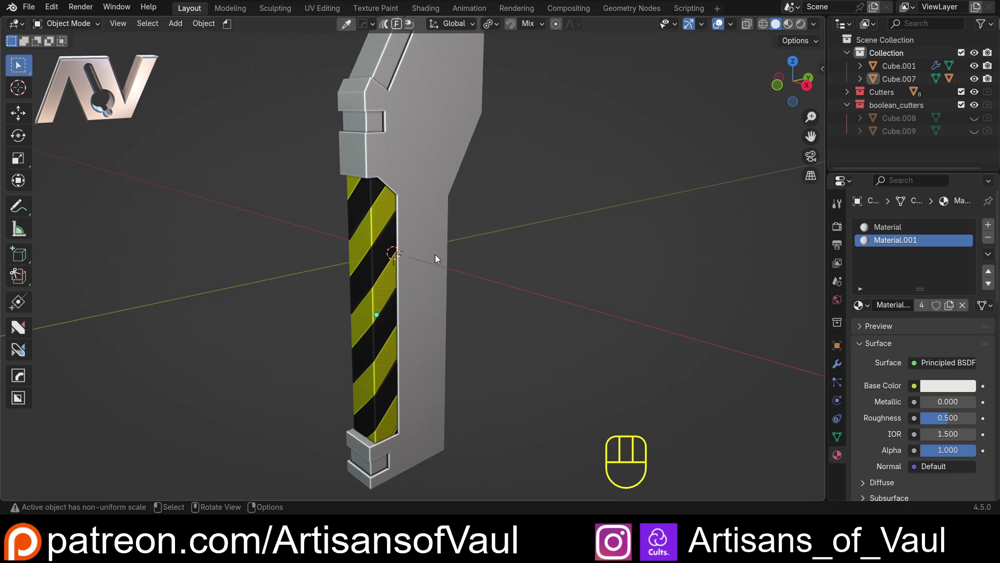
left_click_drag(379, 291, 376, 289)
left_click_drag(371, 289, 393, 275)
left_click_drag(400, 274, 587, 266)
left_click_drag(413, 268, 229, 268)
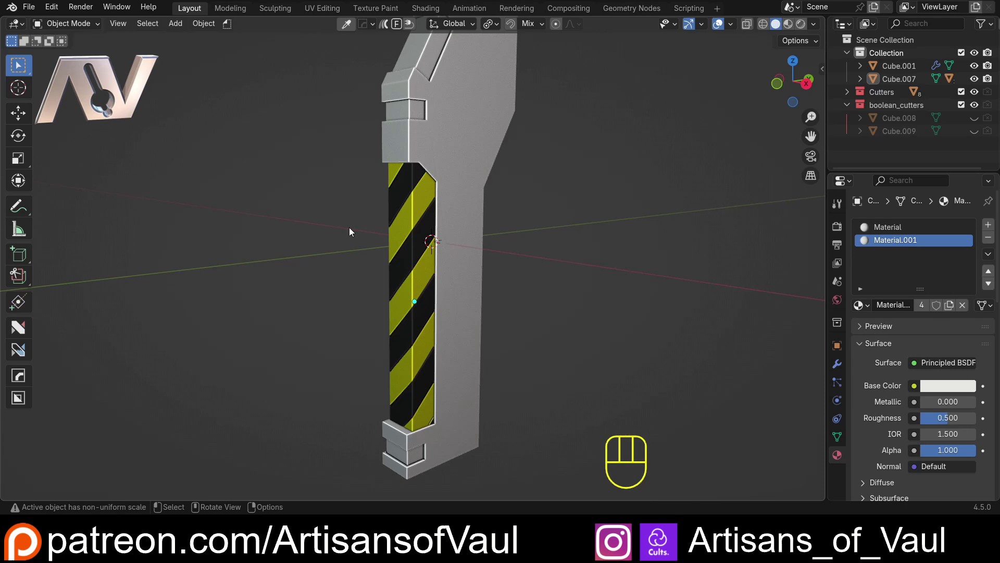
left_click_drag(383, 216, 337, 223)
left_click(359, 215)
left_click_drag(350, 217, 317, 230)
left_click(349, 229)
left_click_drag(300, 247, 330, 247)
left_click(301, 246)
left_click_drag(297, 246, 350, 232)
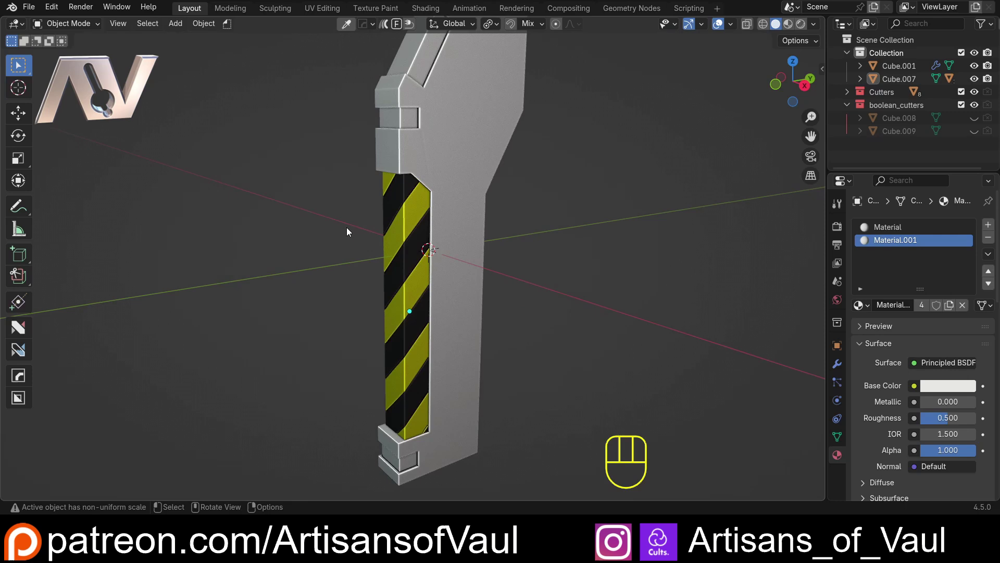
left_click_drag(351, 231, 334, 240)
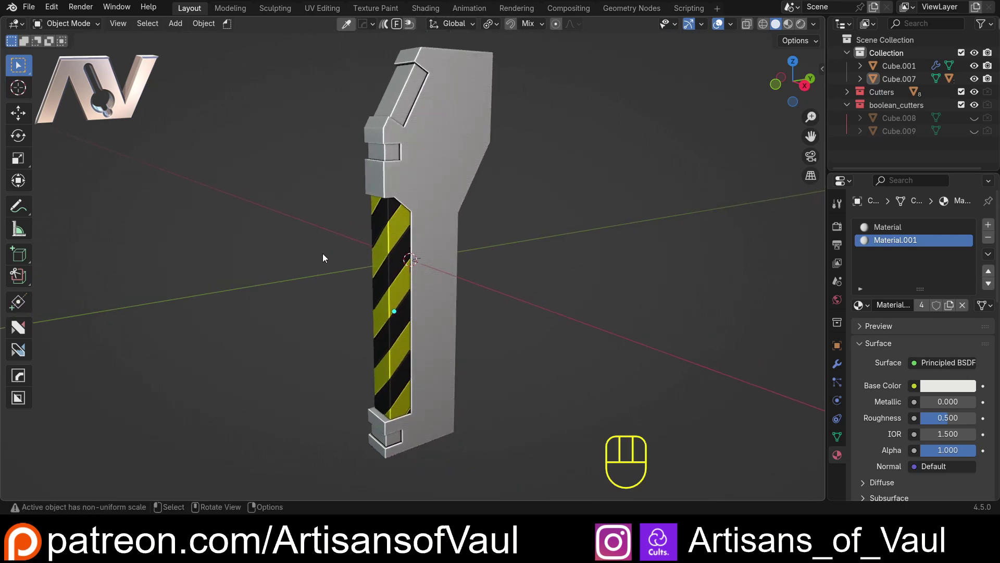
left_click_drag(325, 260, 310, 261)
left_click_drag(362, 272, 376, 242)
left_click_drag(364, 248, 374, 239)
left_click_drag(402, 246, 424, 252)
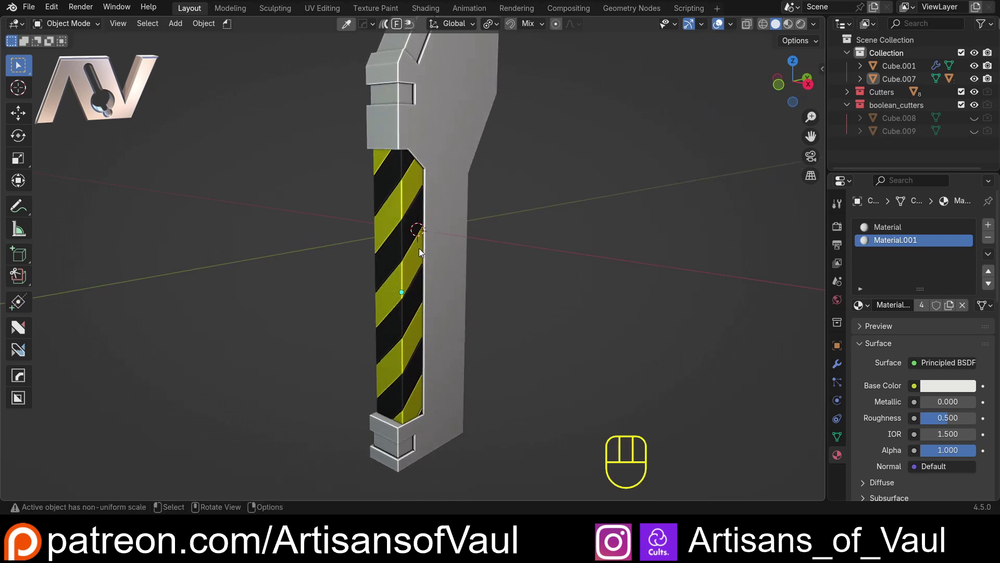